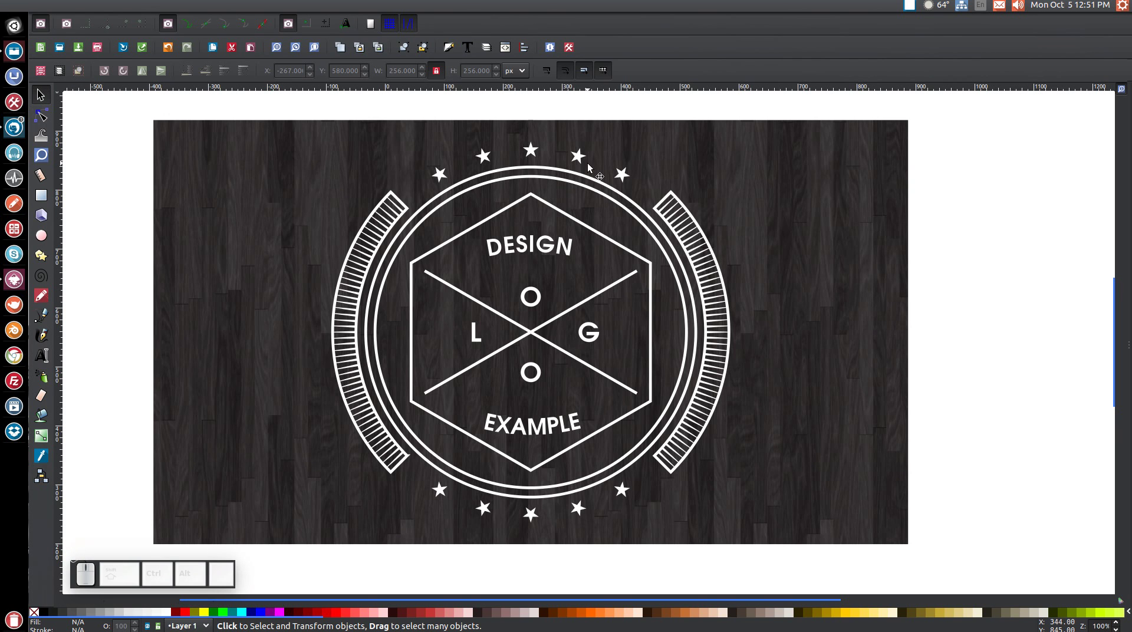
Step: Set the finished badge example aside and start a blank new document
left_click(591, 166)
key("Delete")
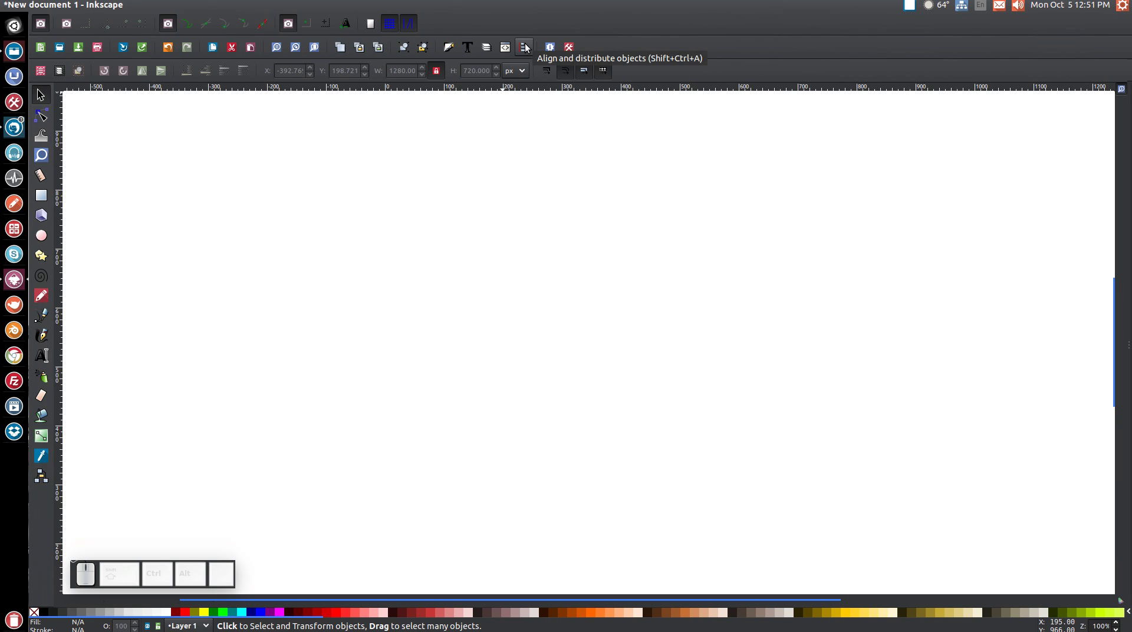
Step: Bring up the Align and Distribute and the Fill and Stroke settings
left_click(530, 49)
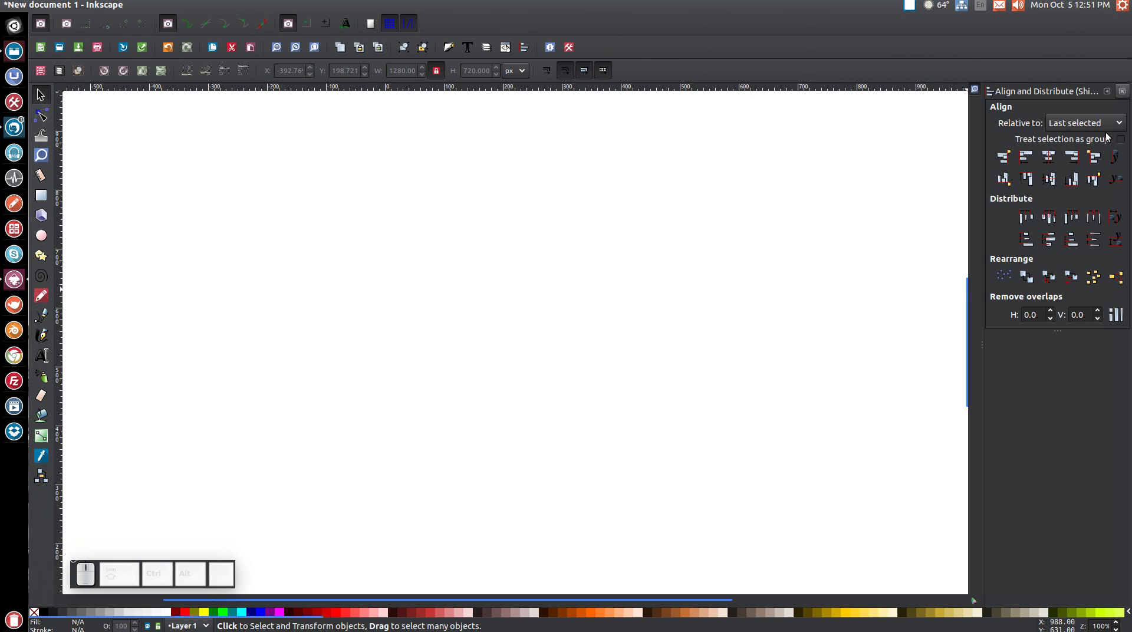
left_click(1092, 125)
left_click(1093, 124)
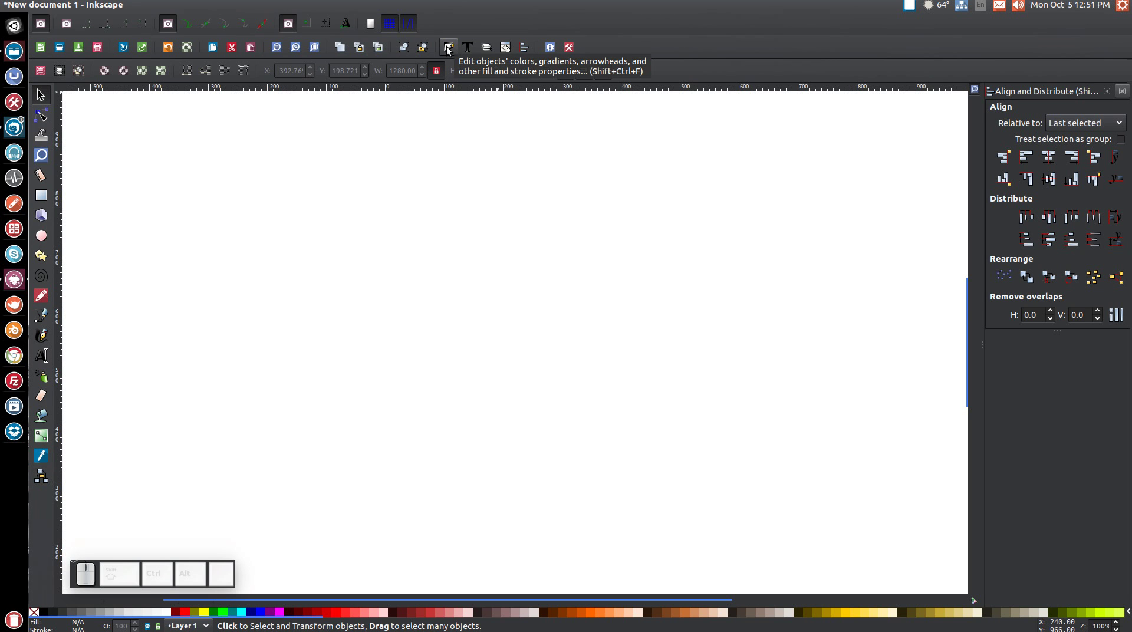
left_click(450, 48)
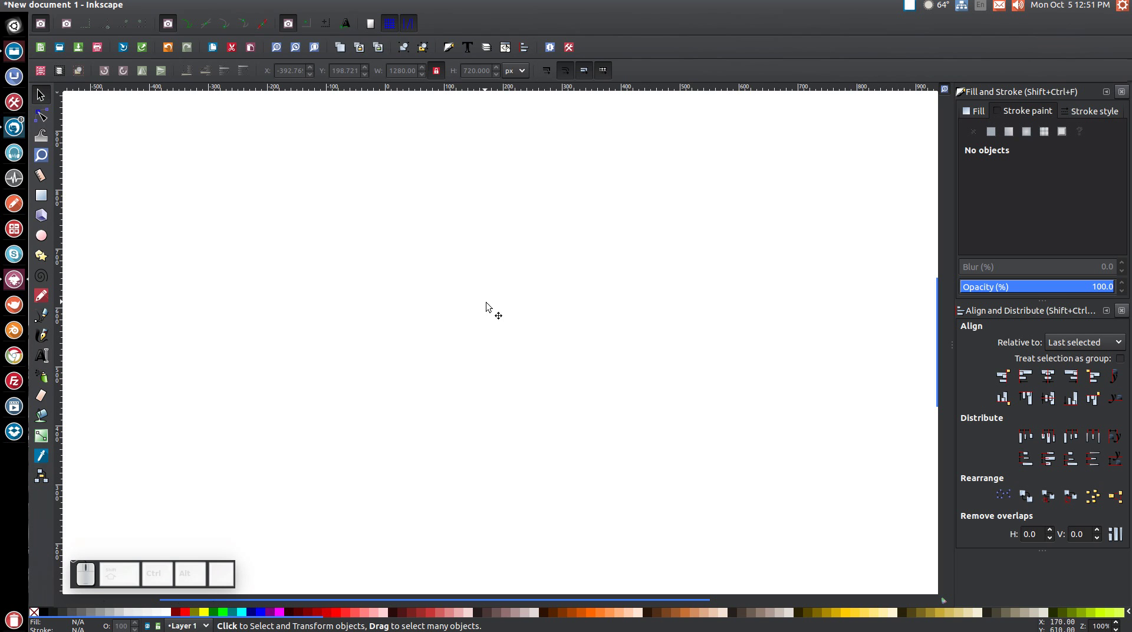
Step: Stop stroke widths scaling with resized objects and review the View zoom options
left_click(556, 78)
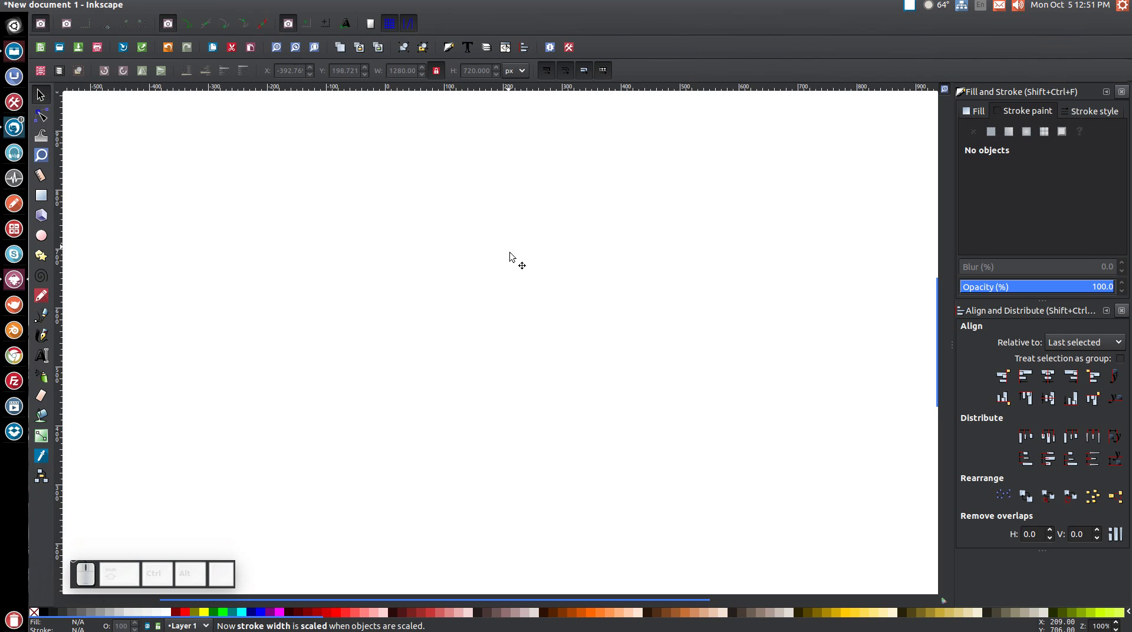
left_click(550, 71)
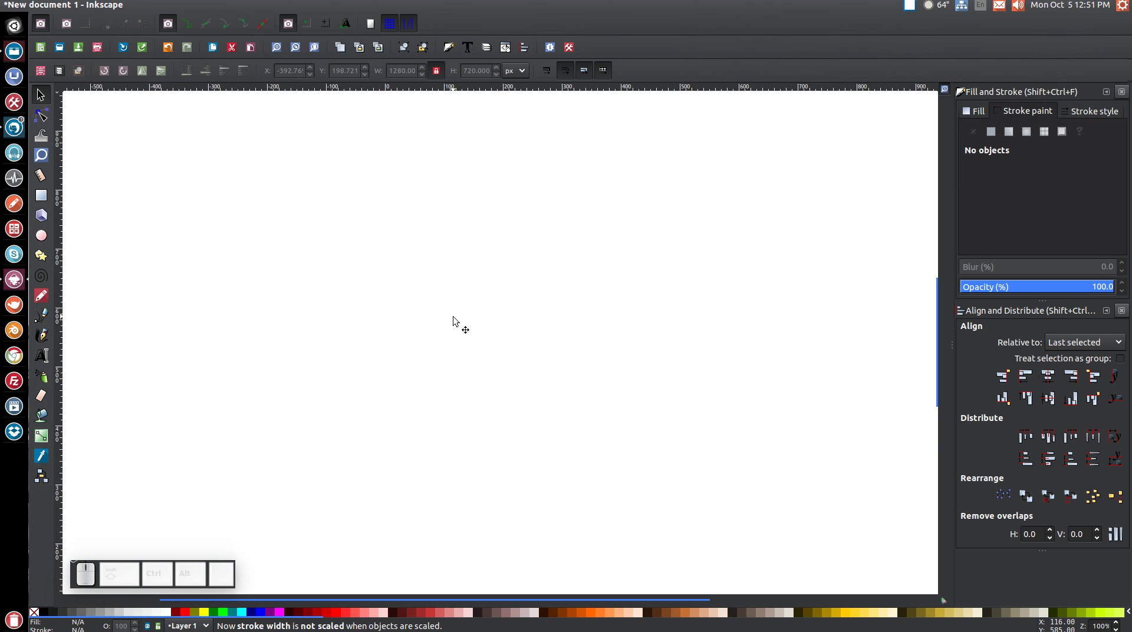
left_click(103, 5)
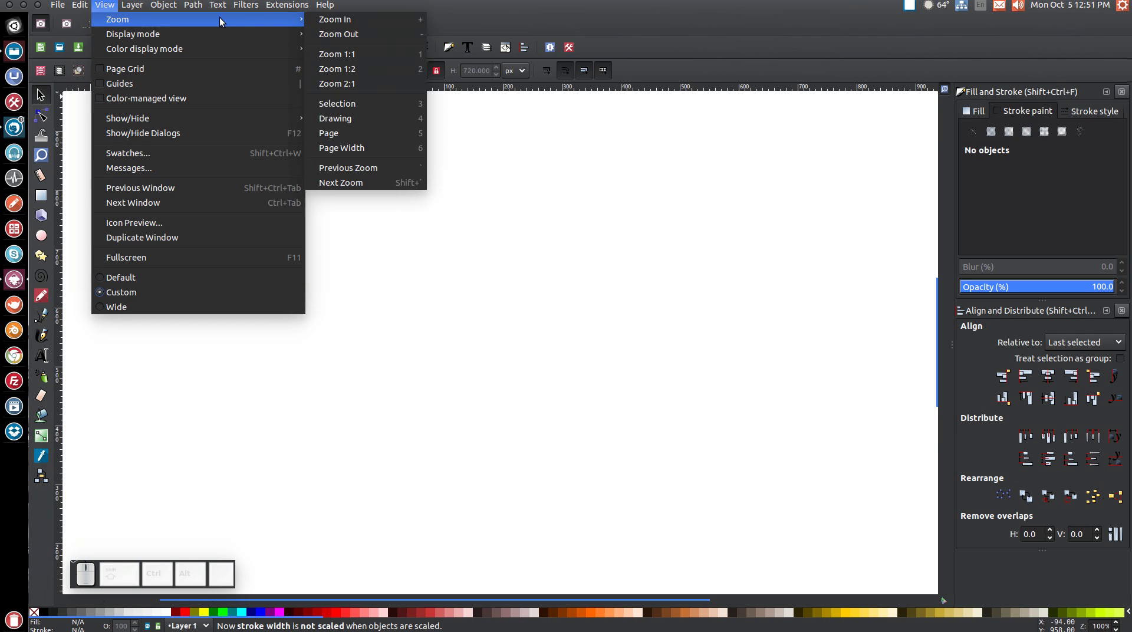
left_click(349, 58)
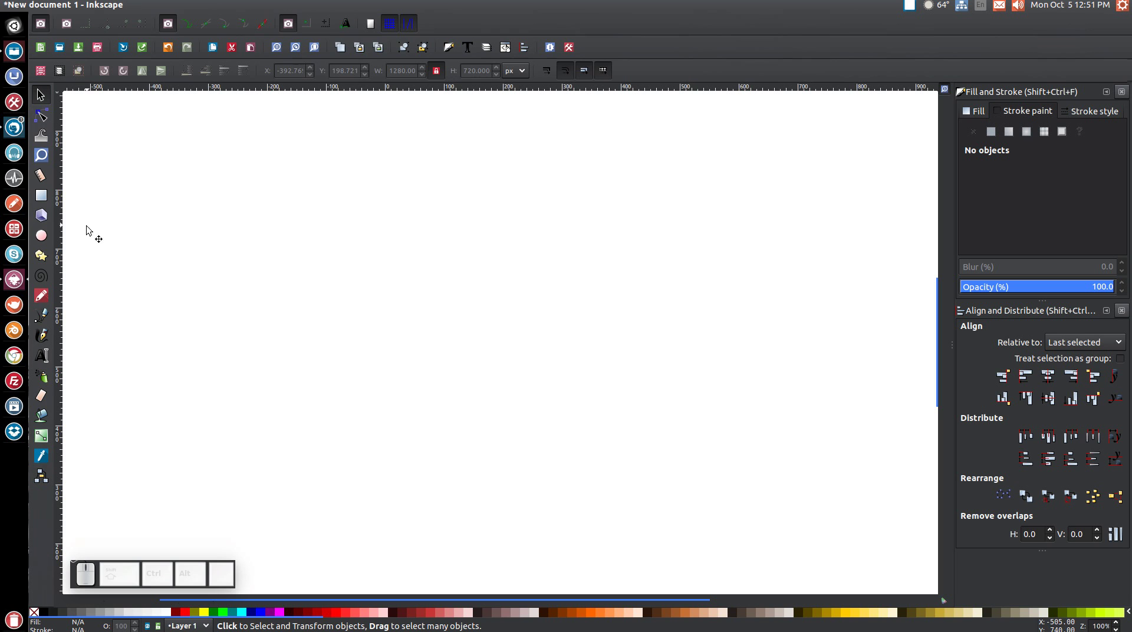
Step: Draw a red circle at about 52% opacity and move it toward the page centre
left_click(50, 239)
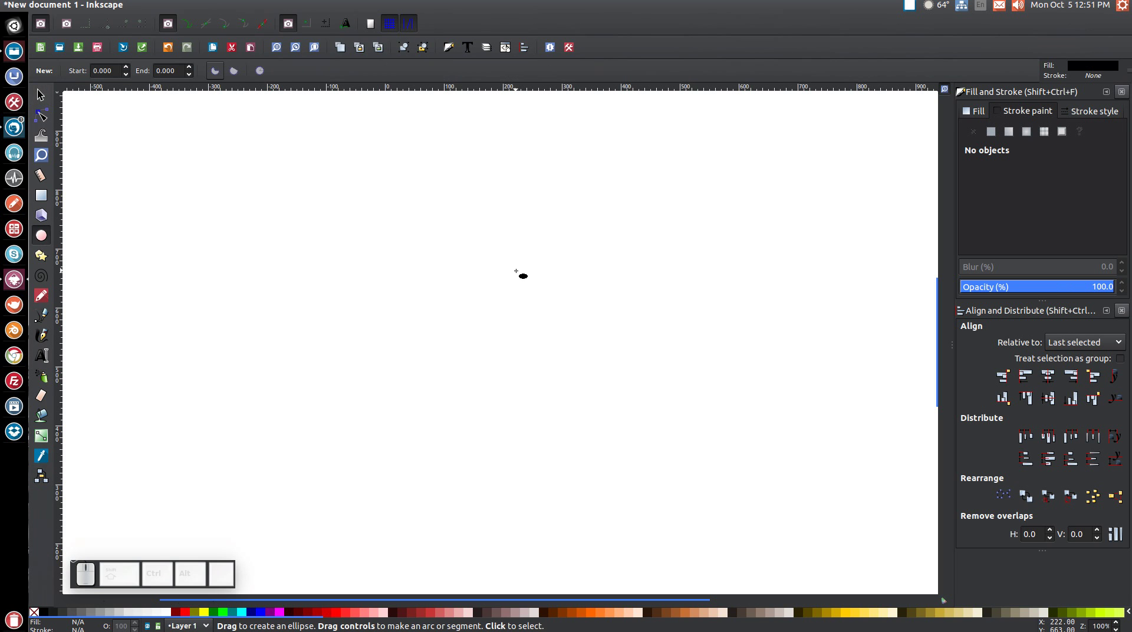
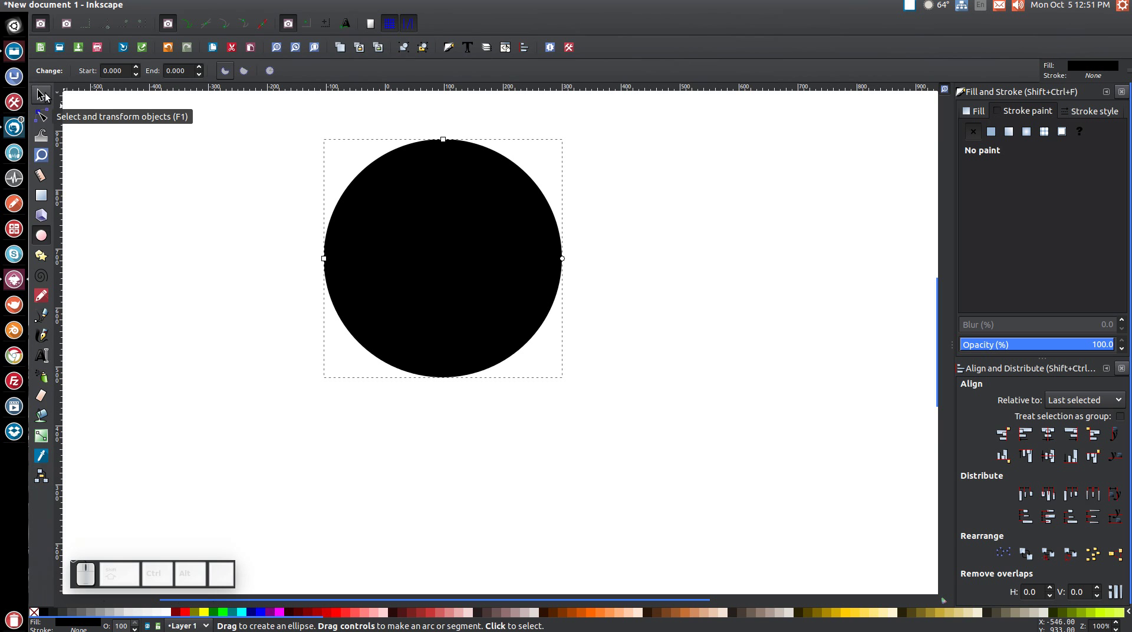
left_click(48, 94)
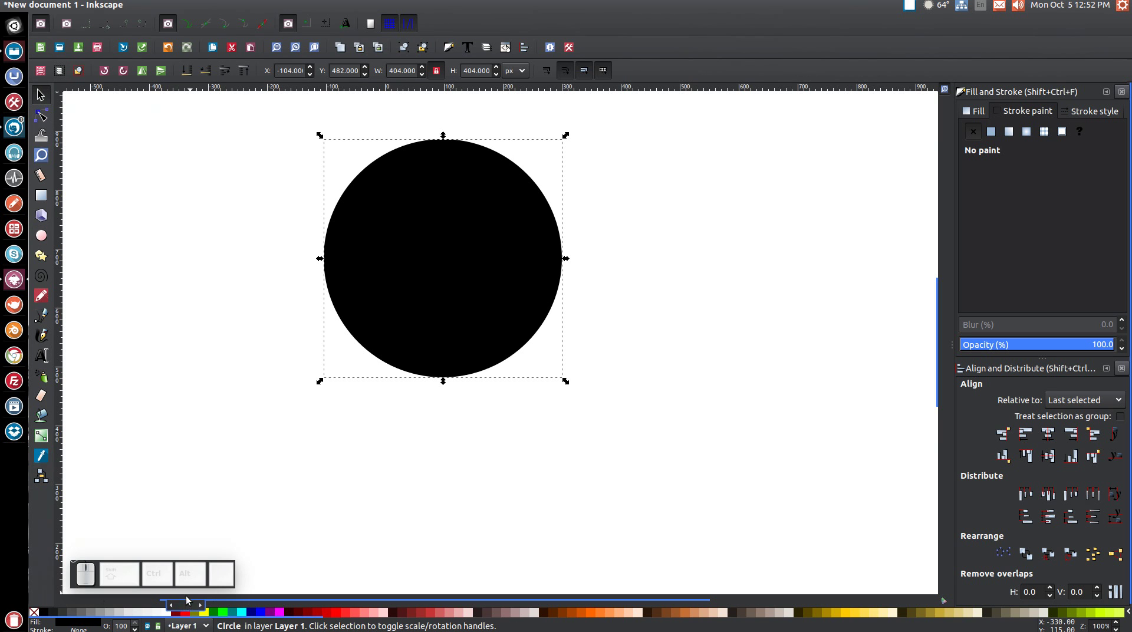
left_click(191, 613)
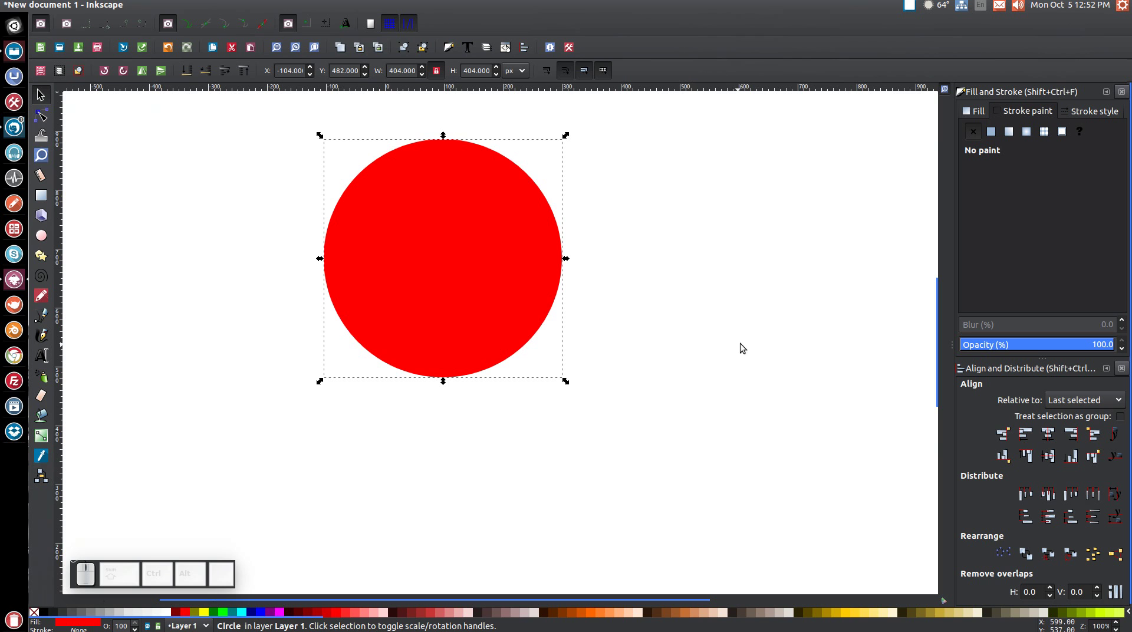
left_click(1041, 345)
left_click_drag(430, 227, 470, 357)
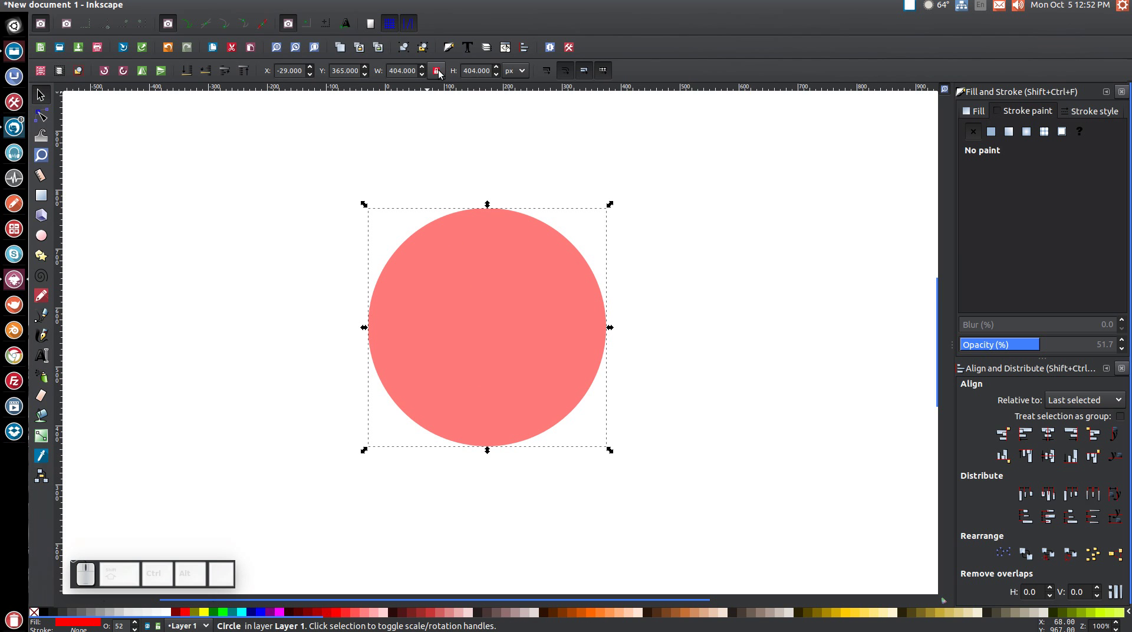
Step: Lock the proportions and size the circle to exactly 400 by 400 px
left_click(444, 72)
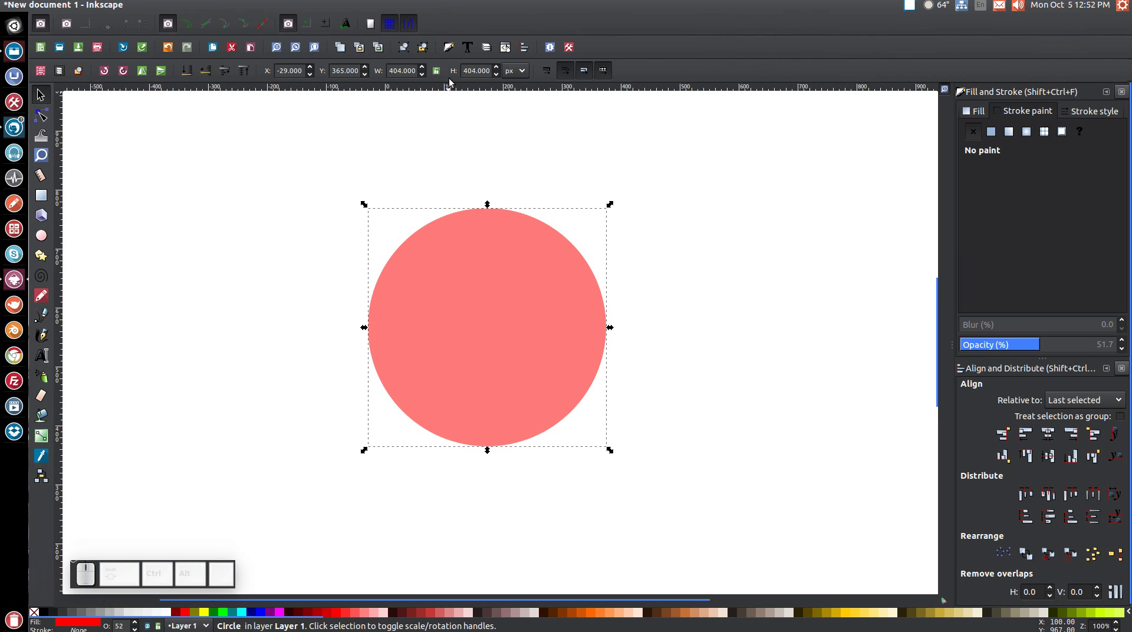
left_click(441, 75)
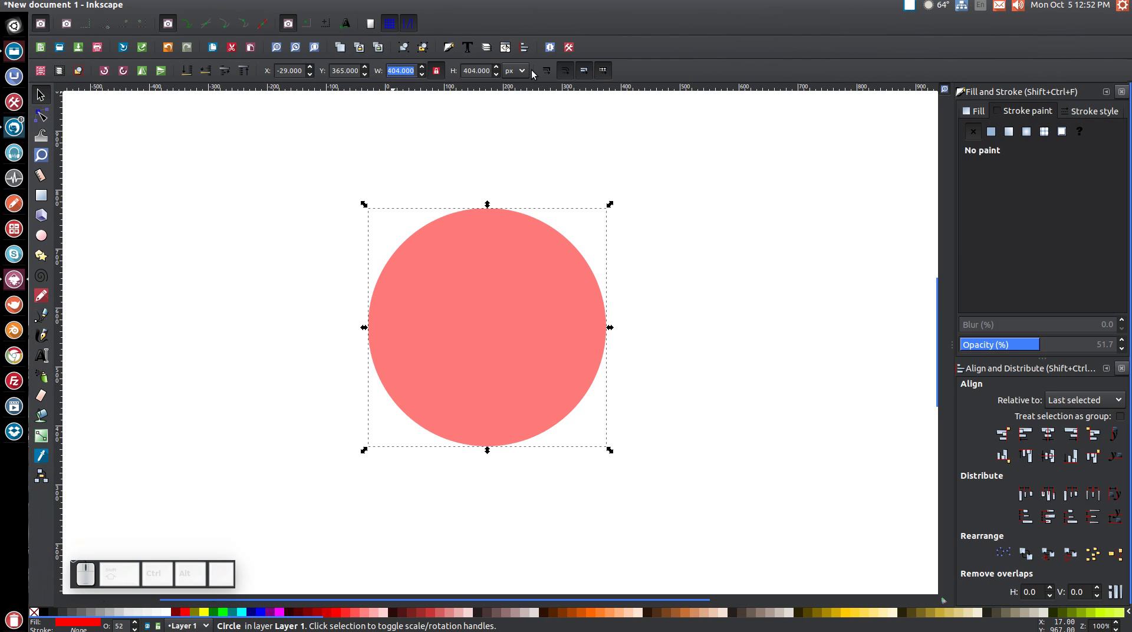
key("Return")
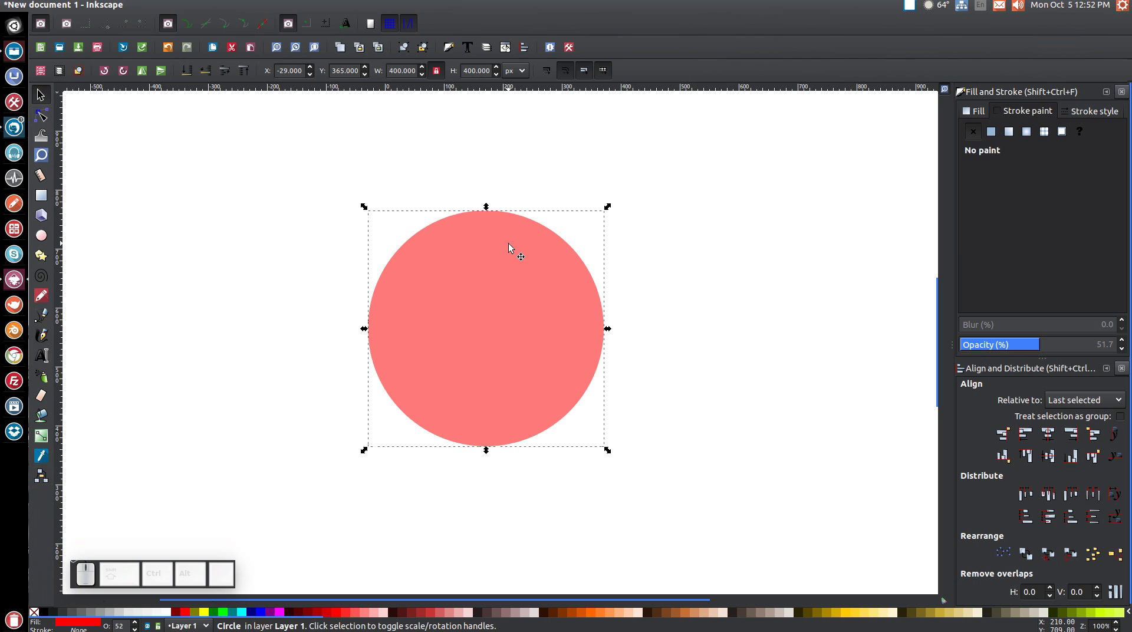
Step: Duplicate the red circle and give the copy a solid black stroke with no fill
left_click(512, 245)
left_click(557, 348)
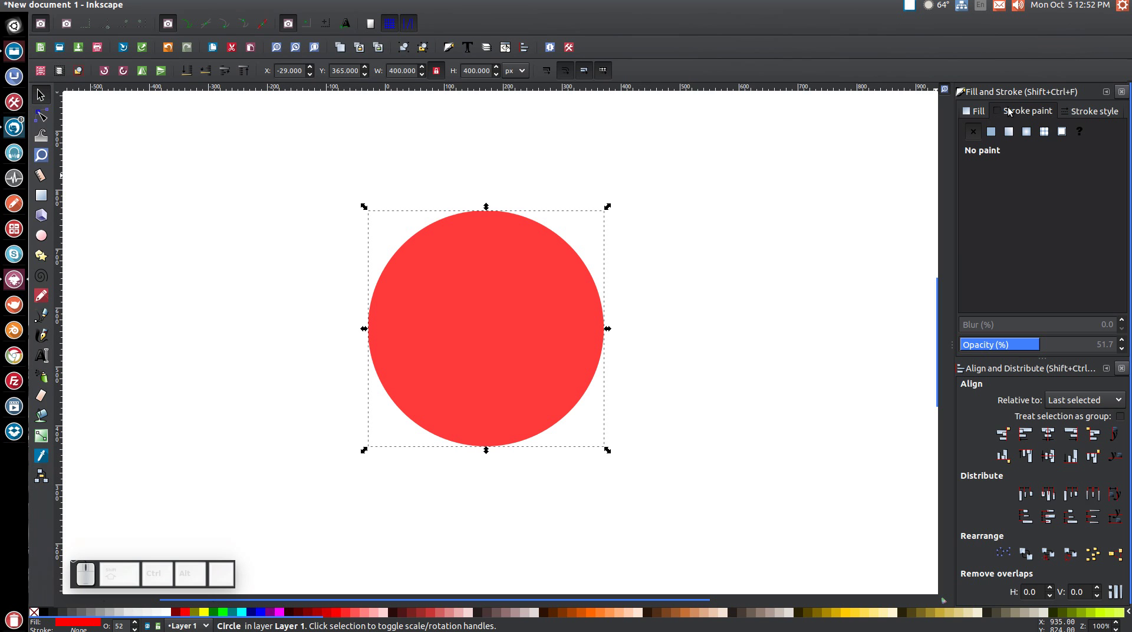
left_click(998, 135)
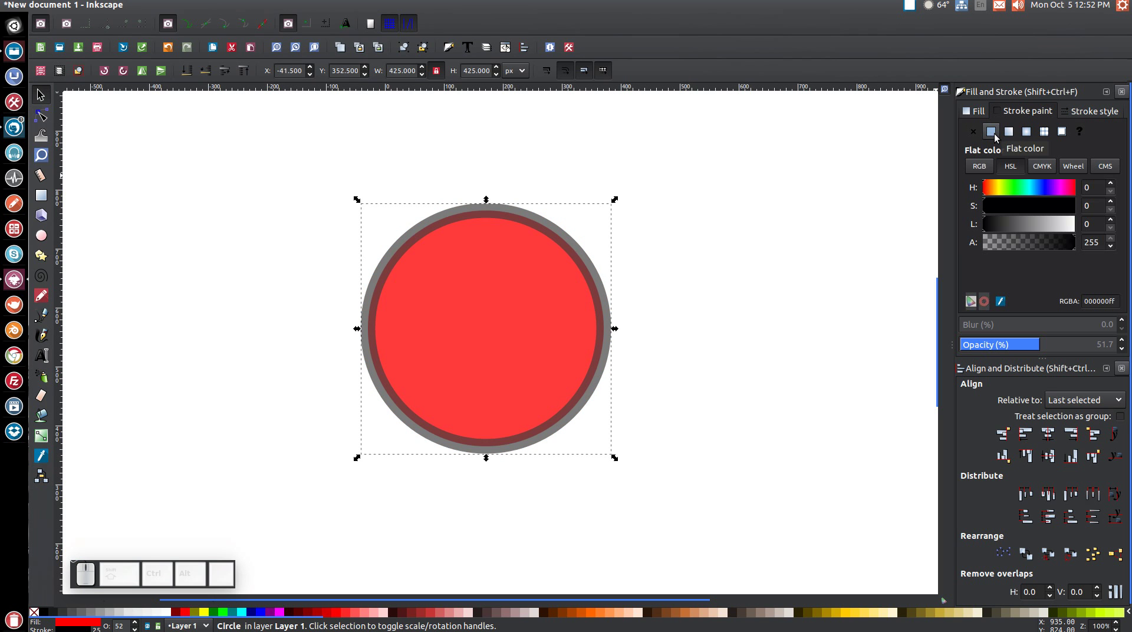
left_click(974, 111)
left_click(976, 135)
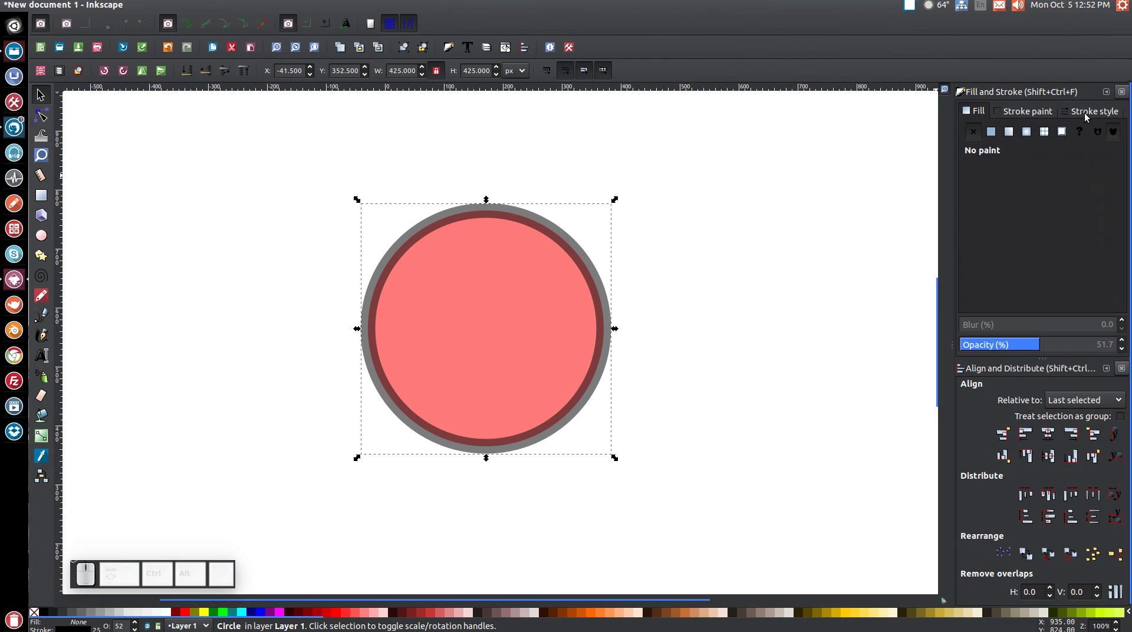
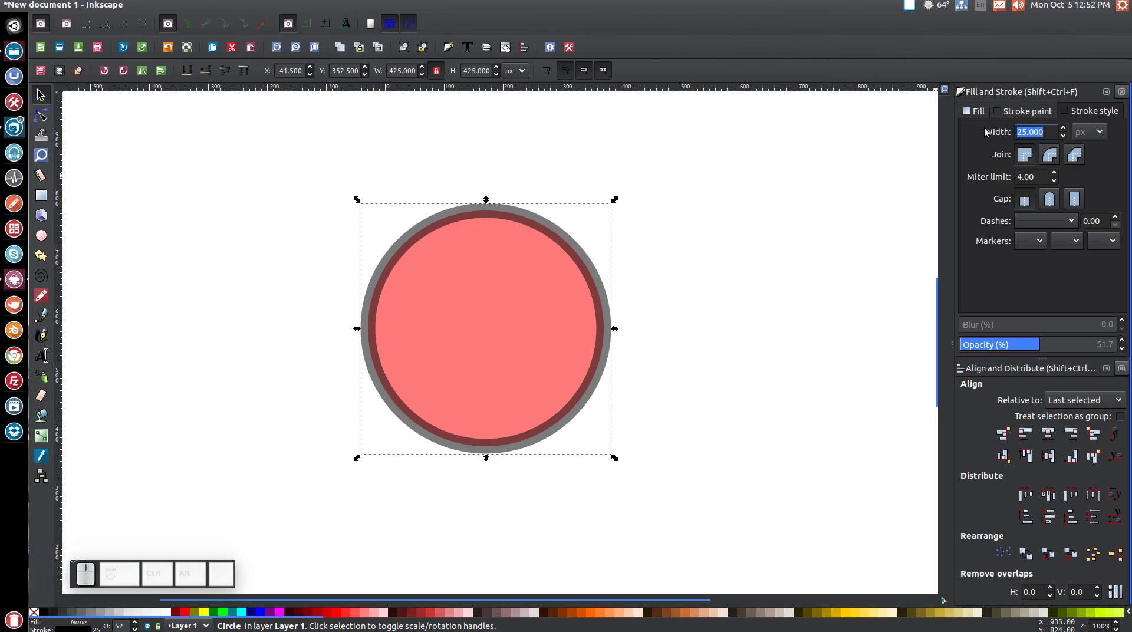
Step: Set the copy's stroke width to 25 px and convert it with Stroke to Path into a ring
key("2")
key("5")
key("Return")
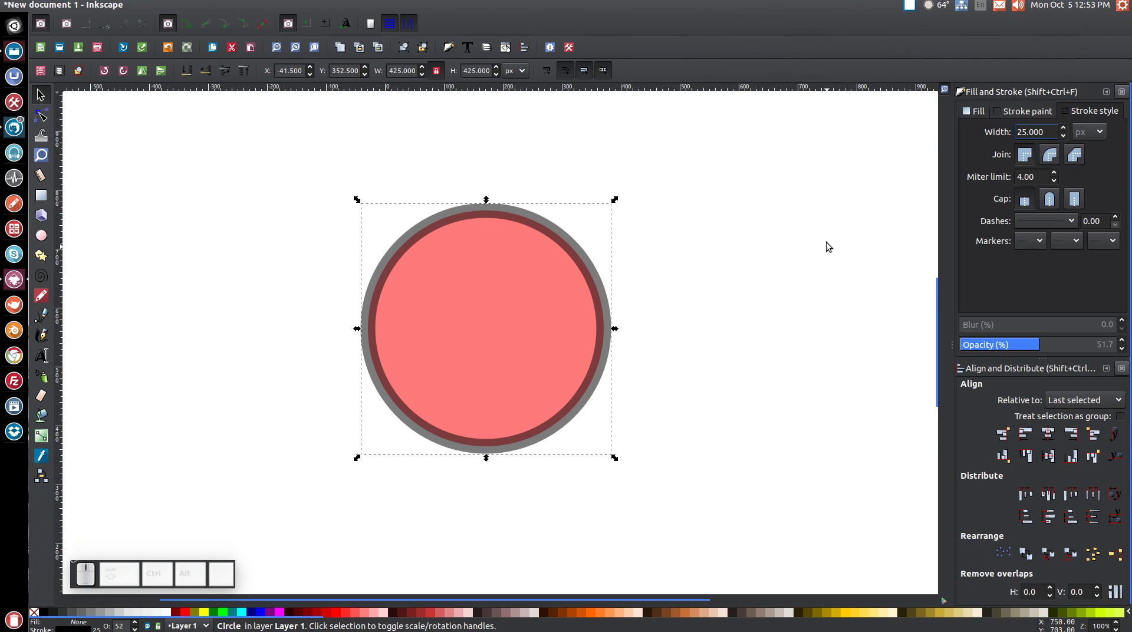
left_click(193, 5)
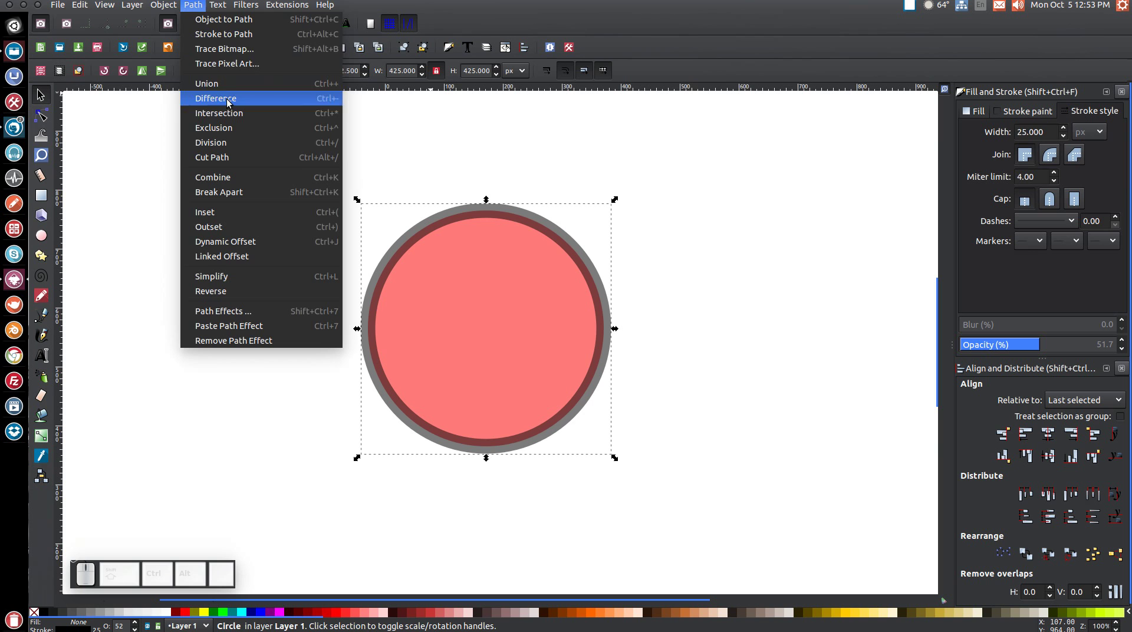
left_click(231, 36)
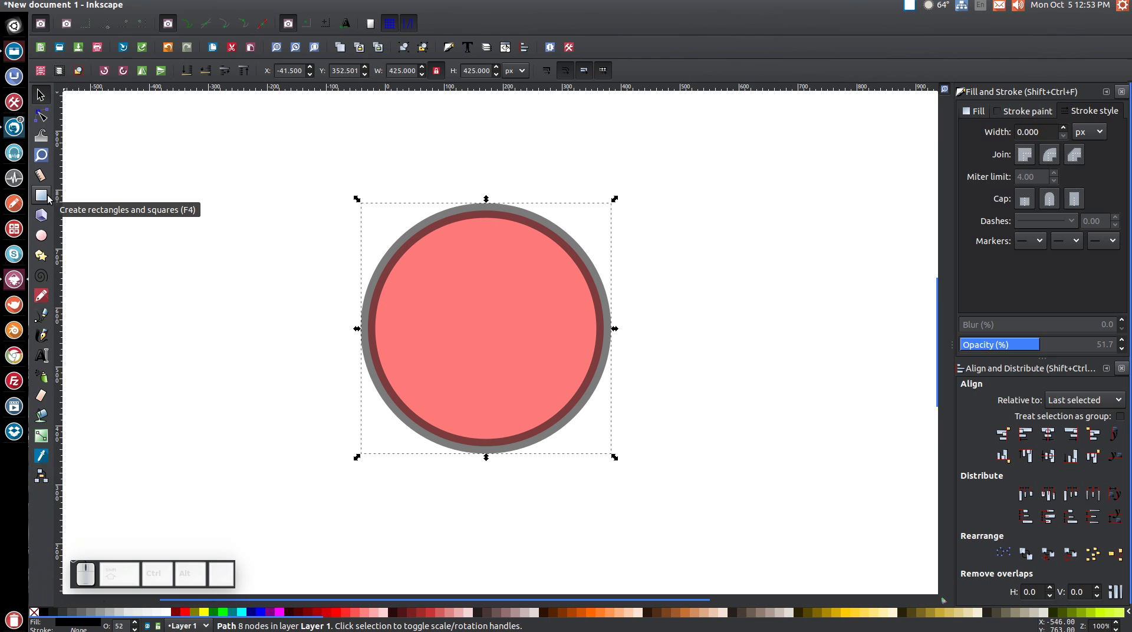
Step: Draw a blue square with no outline and move it higher over the circle
left_click(47, 197)
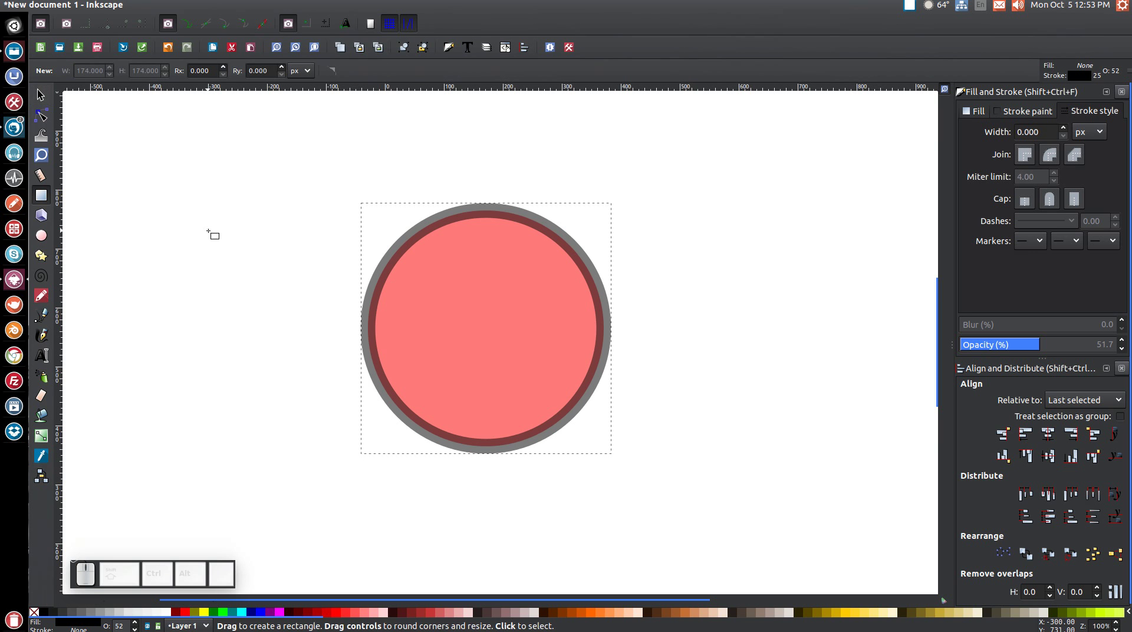
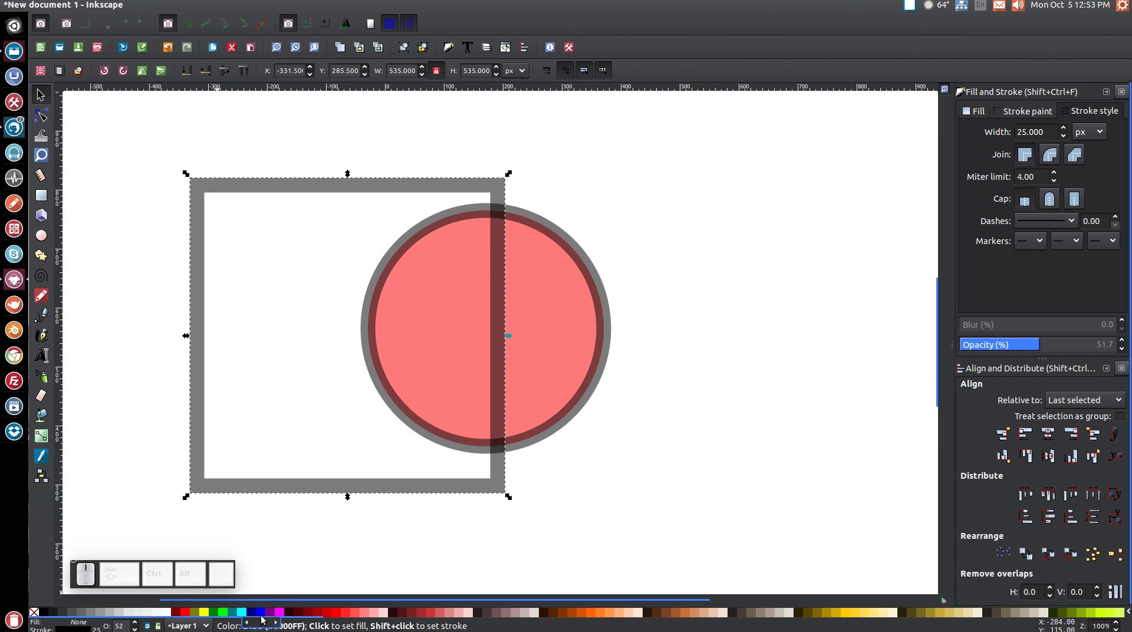
left_click(263, 612)
left_click(1017, 111)
left_click(981, 135)
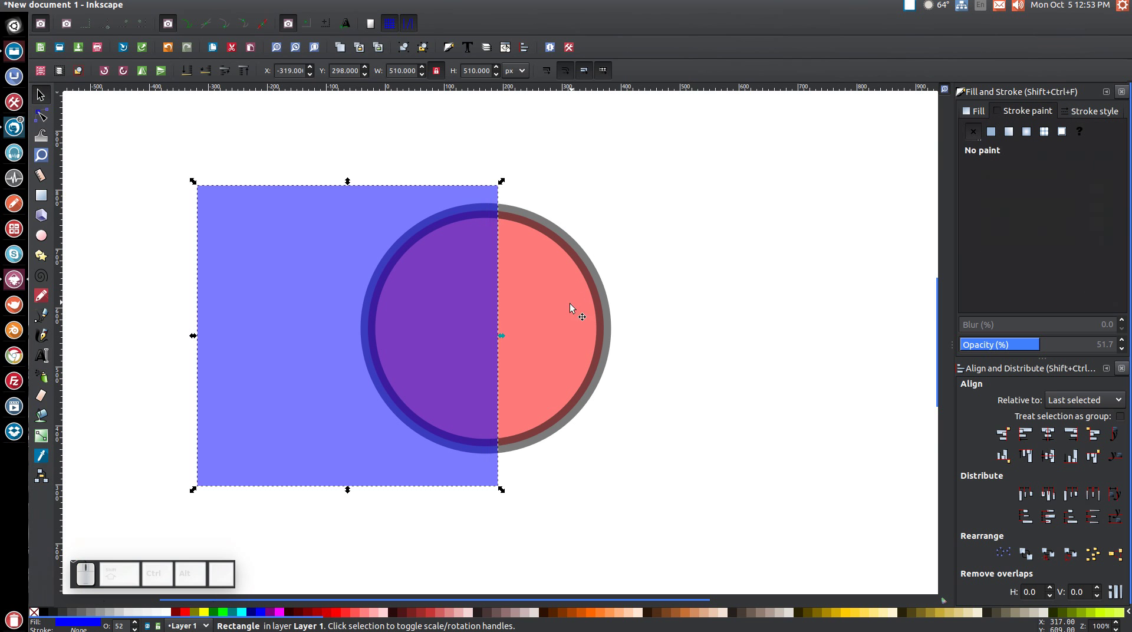
left_click_drag(413, 357, 422, 301)
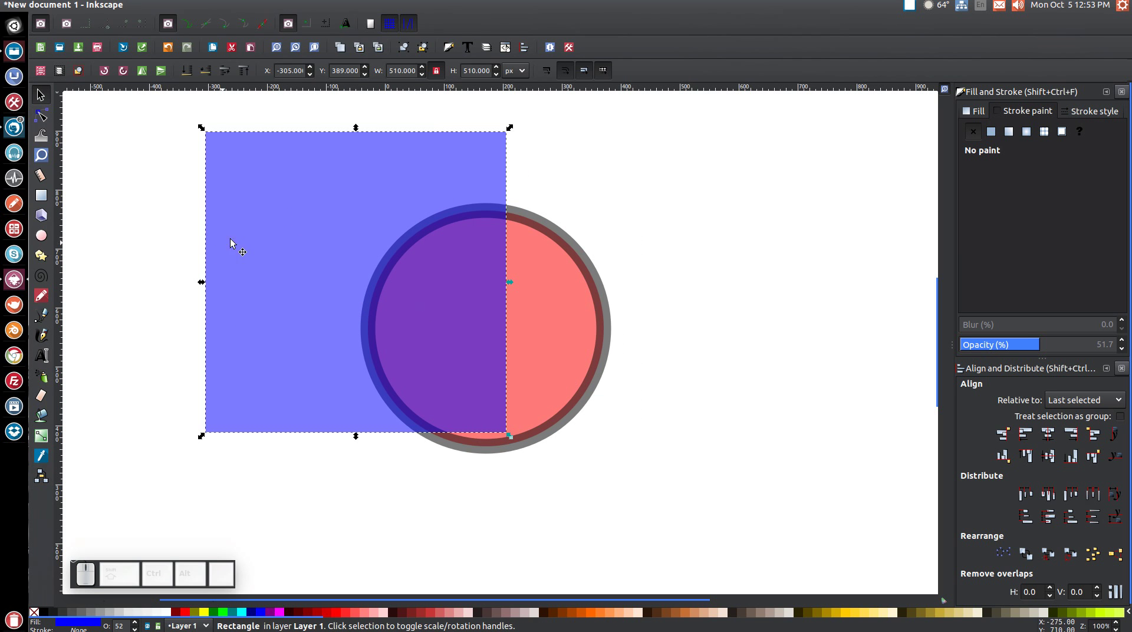
Step: Rotate the square 45° into a diamond, duplicate it and select both diamonds
left_click(295, 217)
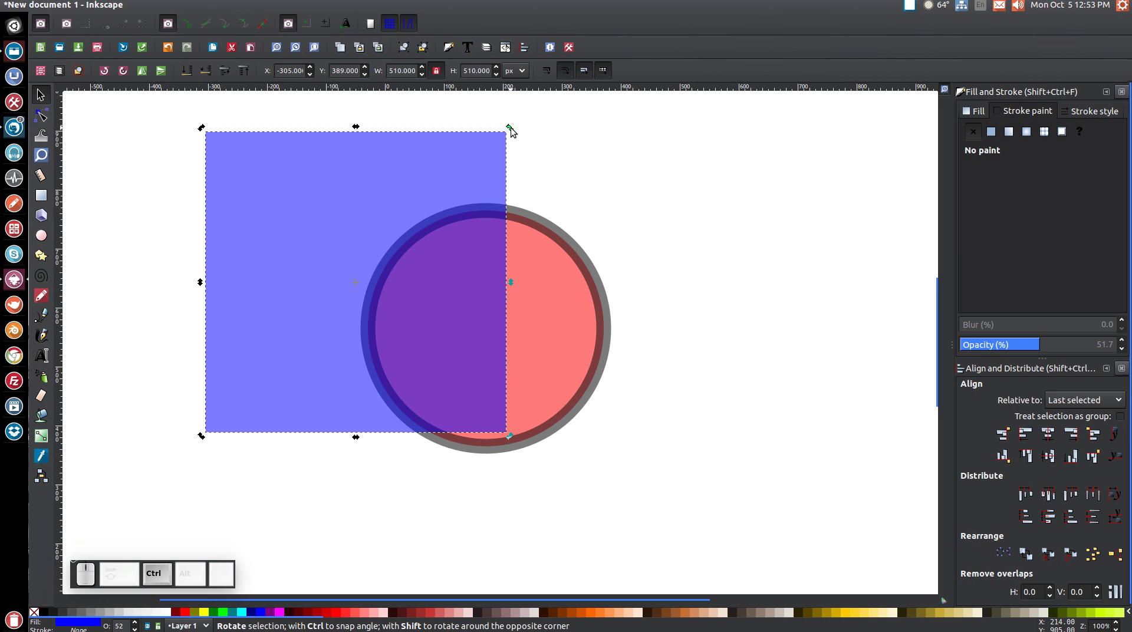
left_click_drag(514, 128, 437, 362)
scroll("up", 3)
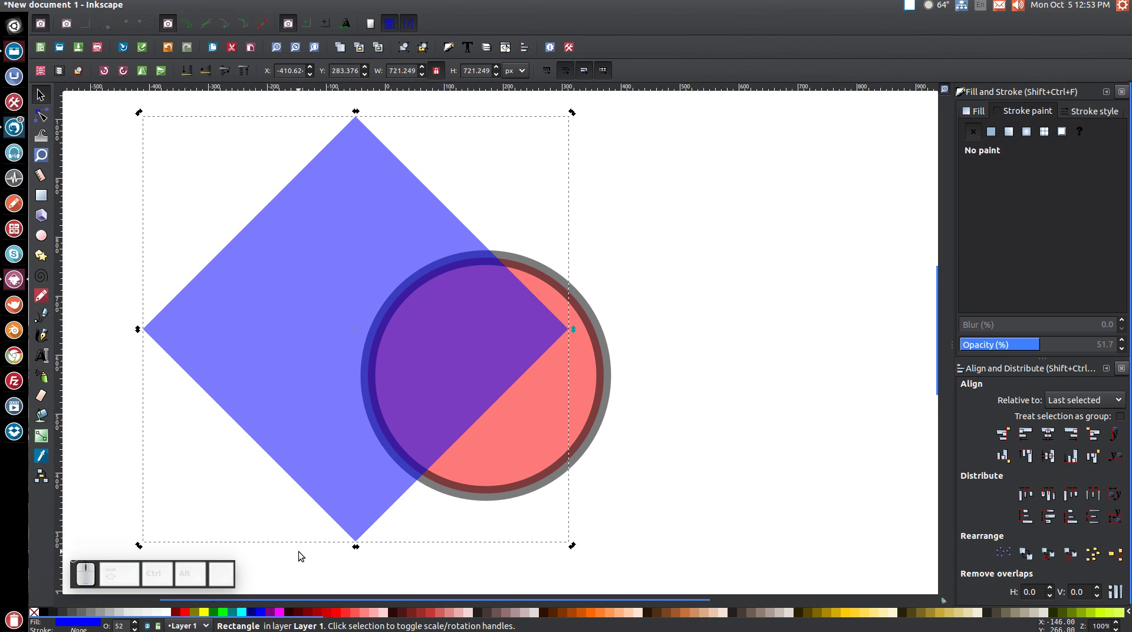
scroll("down", 3)
left_click(357, 252)
left_click(410, 350)
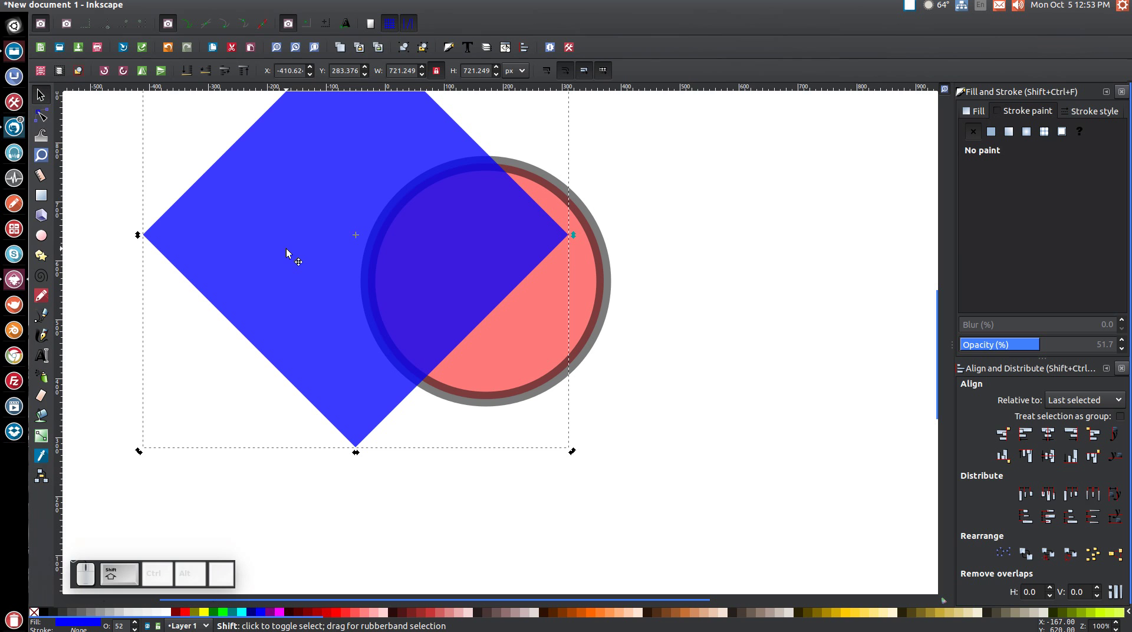
Step: Stack the diamonds tip-to-tip and union them into one hourglass shape
left_click(288, 250)
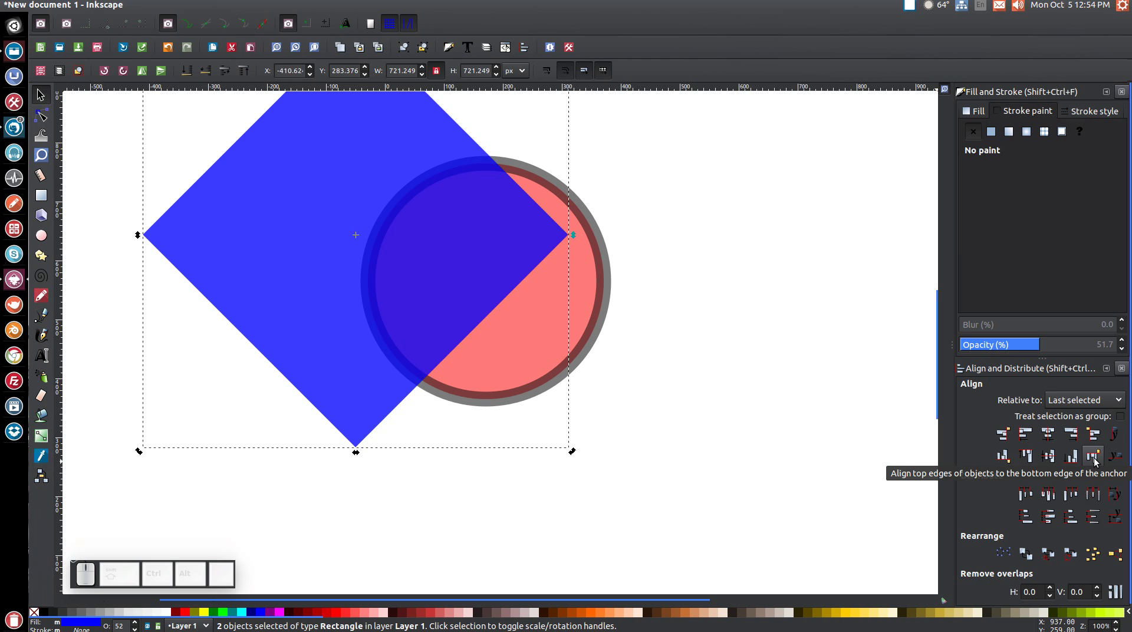
left_click(1097, 460)
scroll("down", 3)
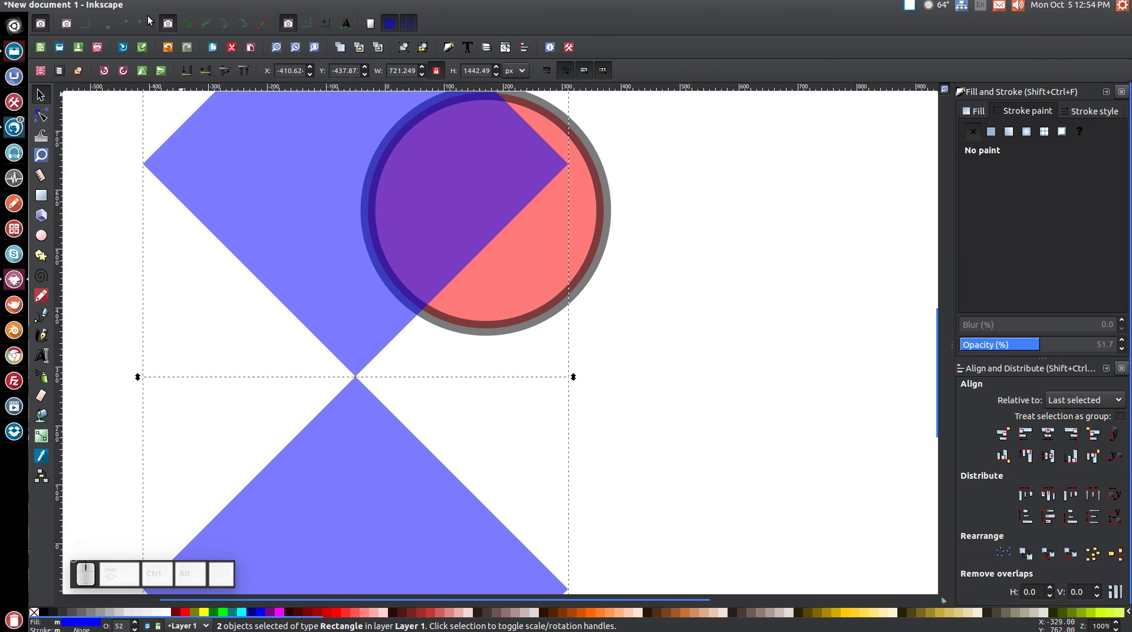
left_click(194, 7)
left_click(229, 88)
scroll("up", 3)
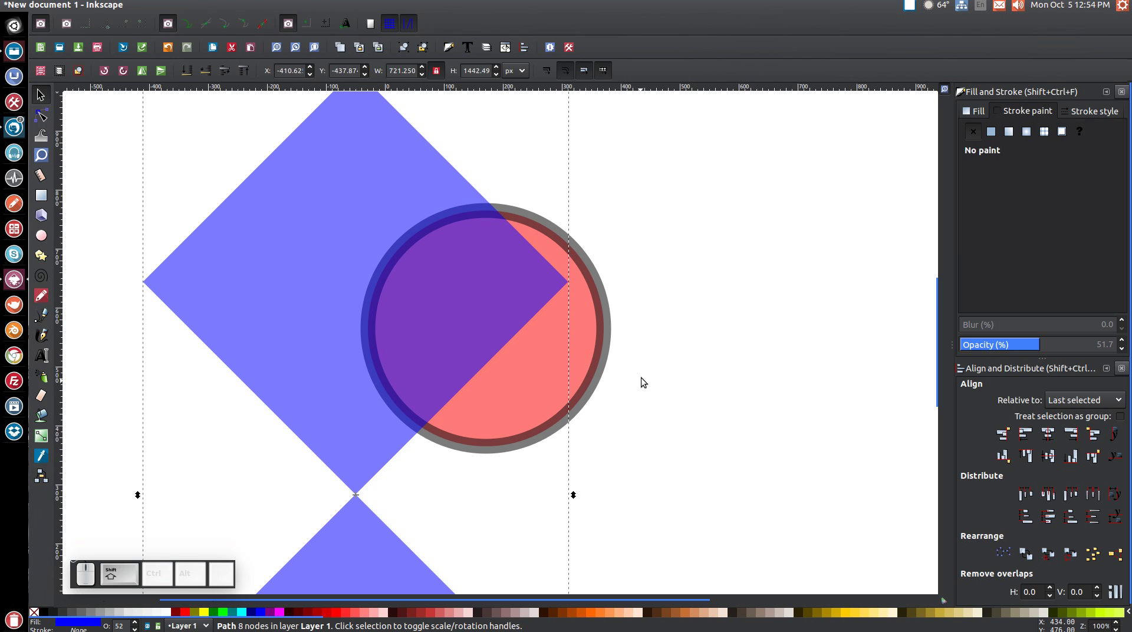
Step: Centre the hourglass on the circle both ways and cut the ring down to two side arcs
left_click(616, 326)
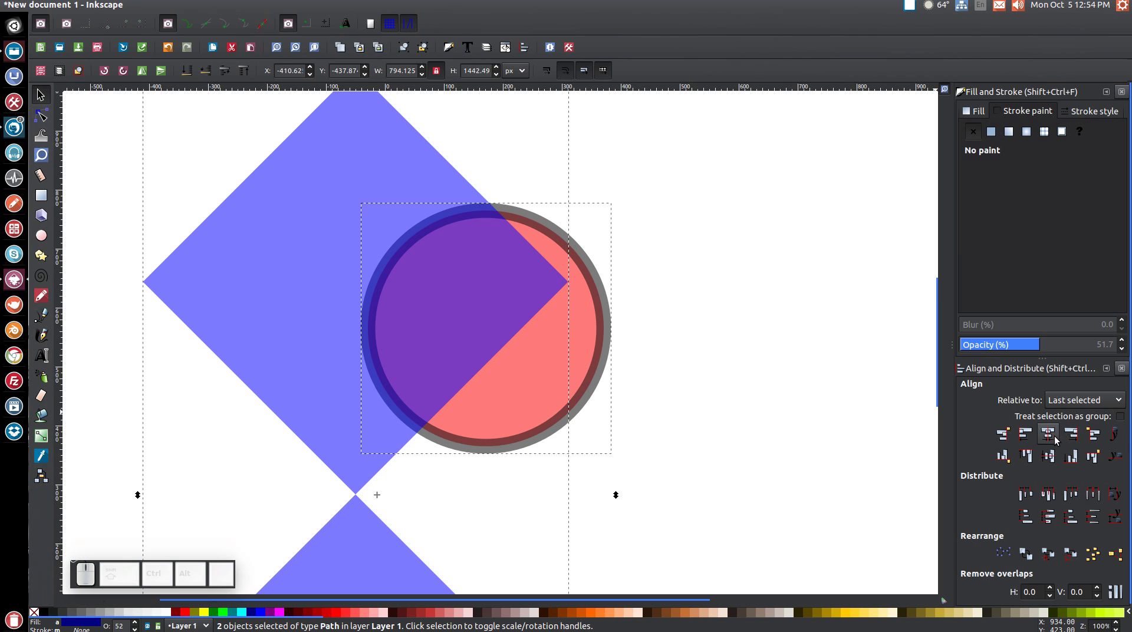
left_click(1057, 438)
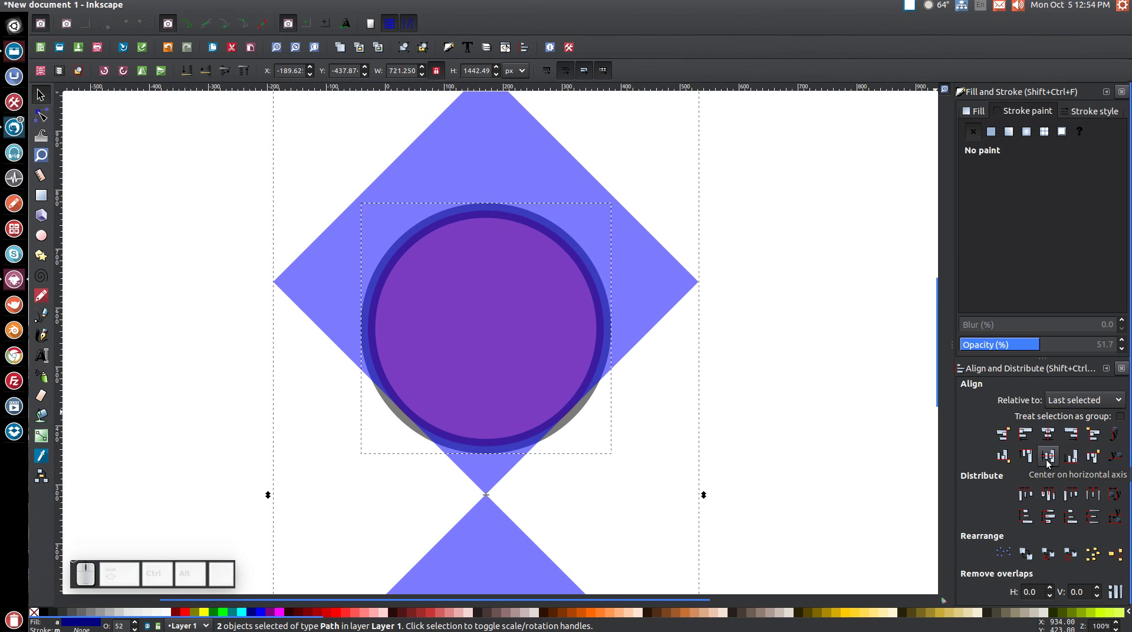
left_click(1050, 462)
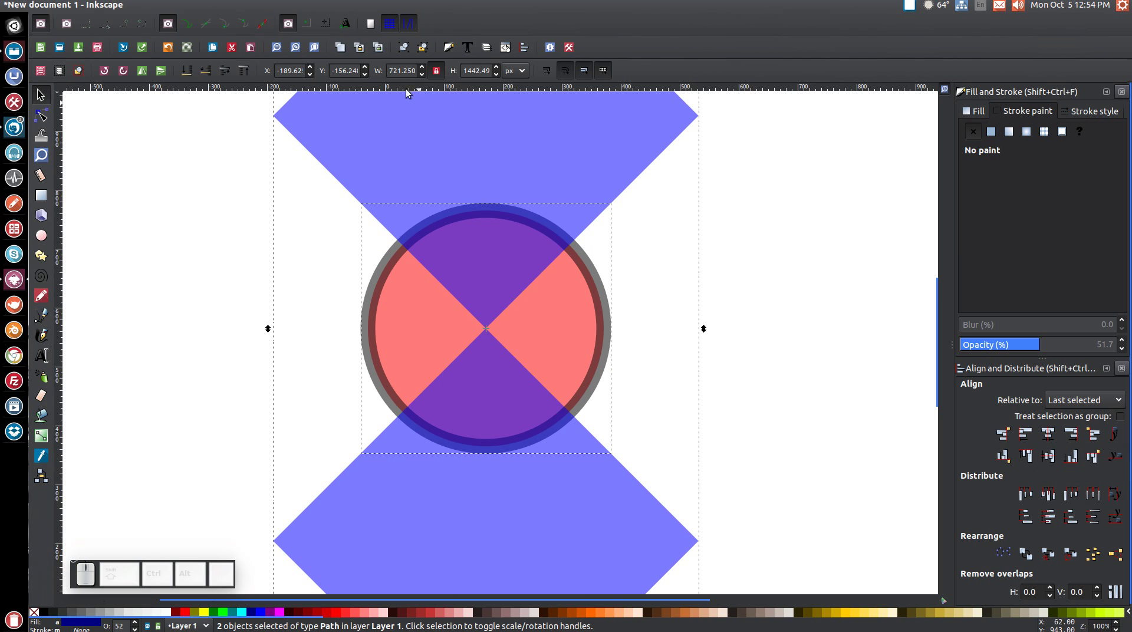
left_click(194, 9)
Step: Give the side arcs no fill and a solid flat-colour stroke
left_click(222, 95)
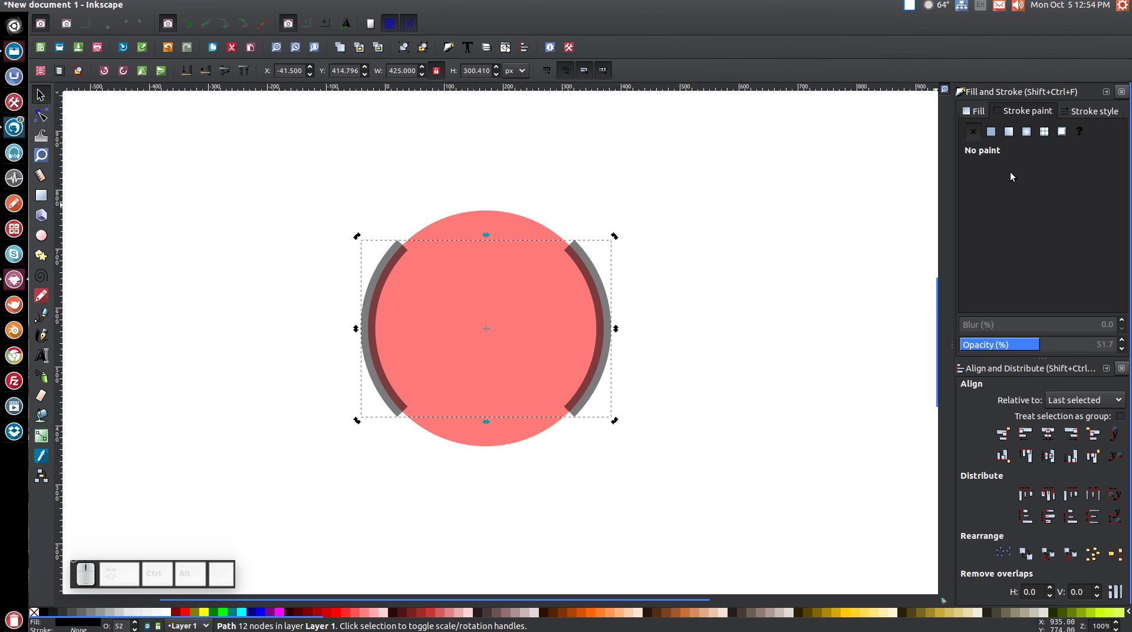
left_click(979, 116)
left_click(976, 131)
left_click(1016, 114)
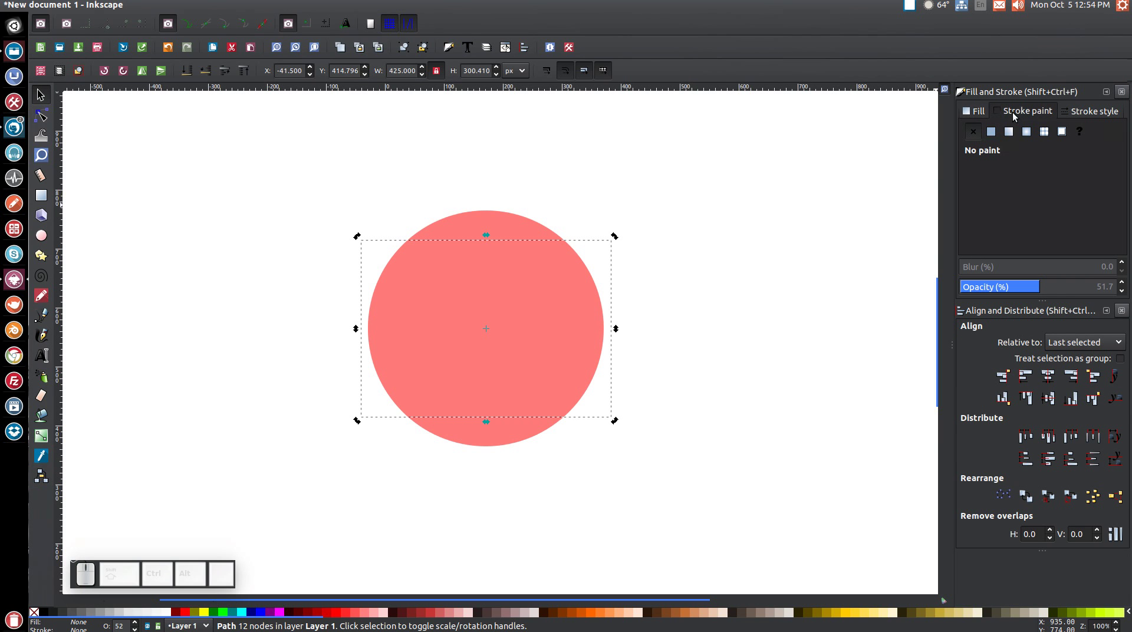
left_click(995, 133)
Step: Set the arcs' stroke width to 3 px and scale the red circle down to 372 px between them
left_click(1095, 113)
key("3")
key("Return")
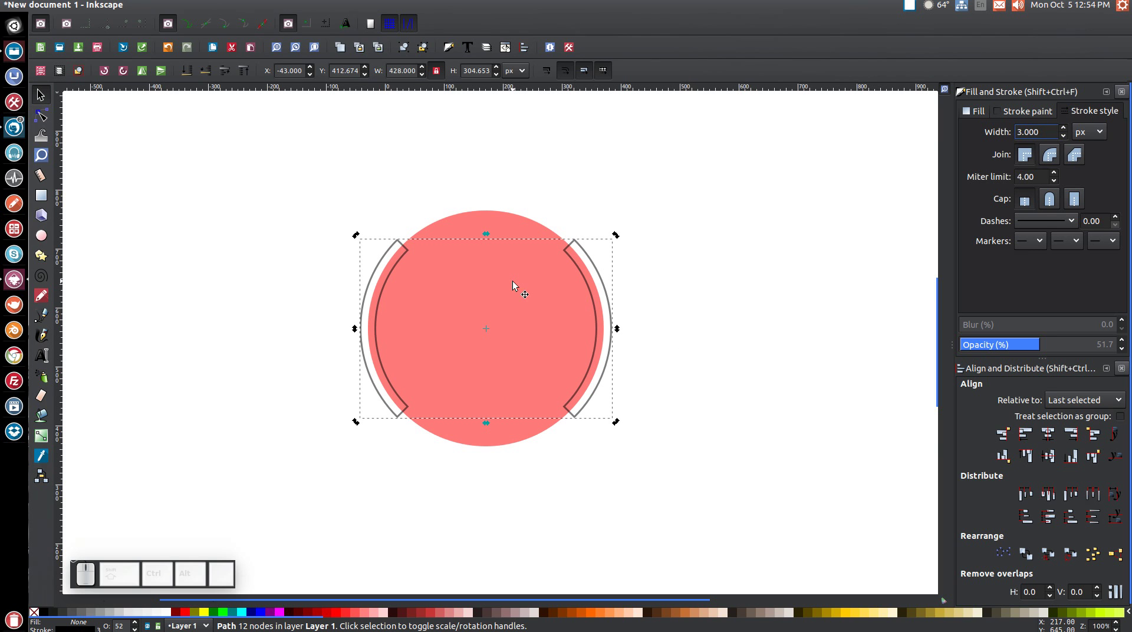
left_click(516, 284)
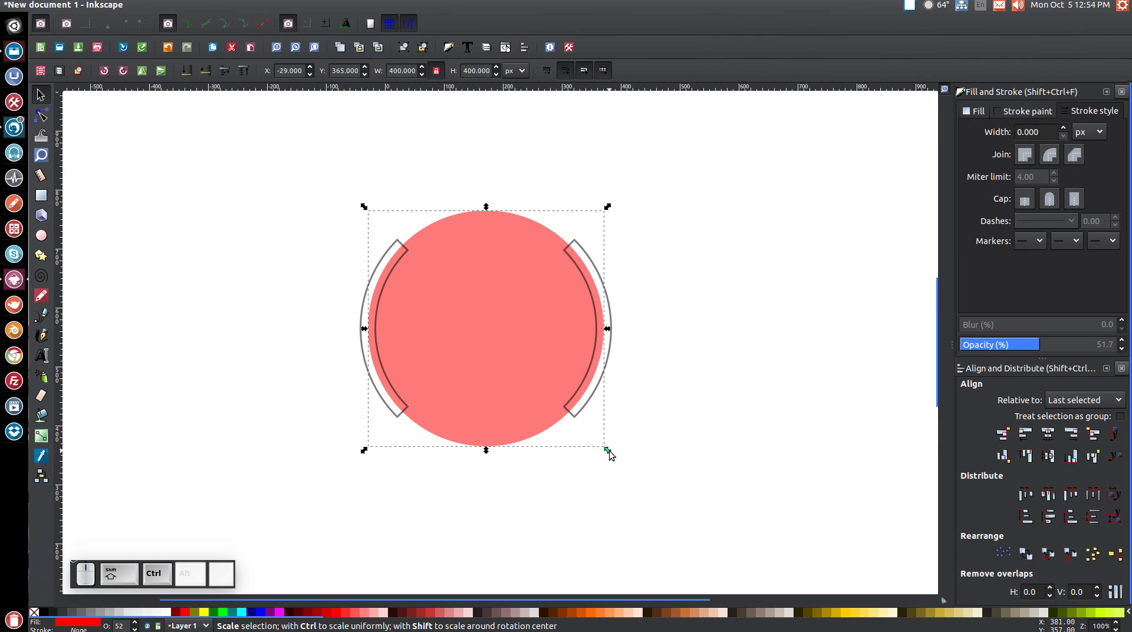
left_click(613, 452)
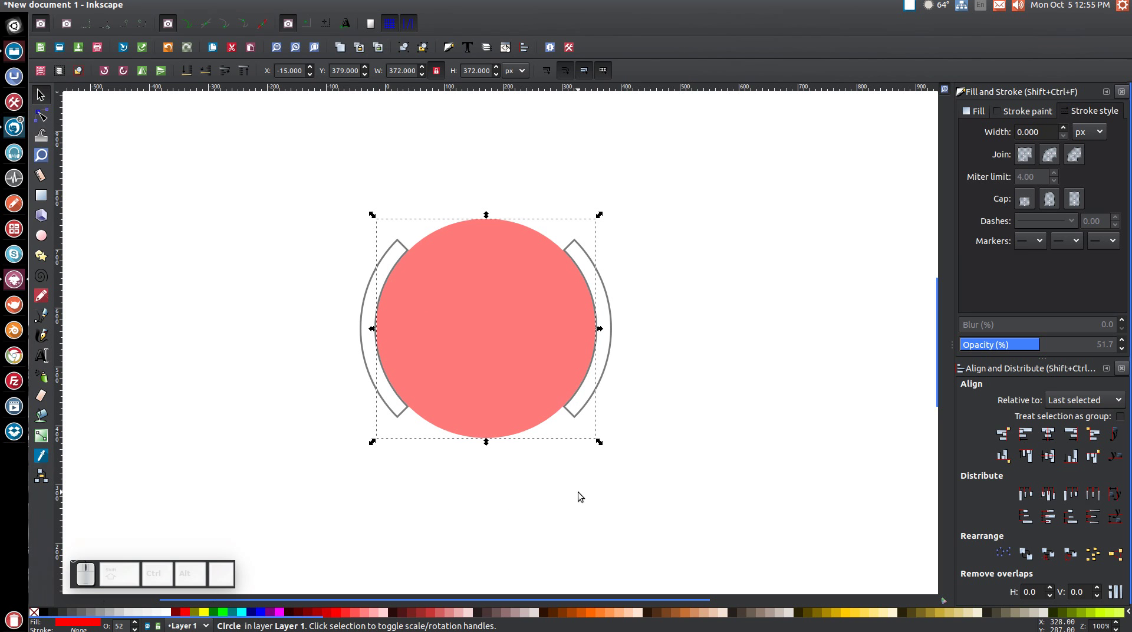
Step: Draw a 200-corner blue starburst with no stroke to the lower left of the circle
scroll("down", 3)
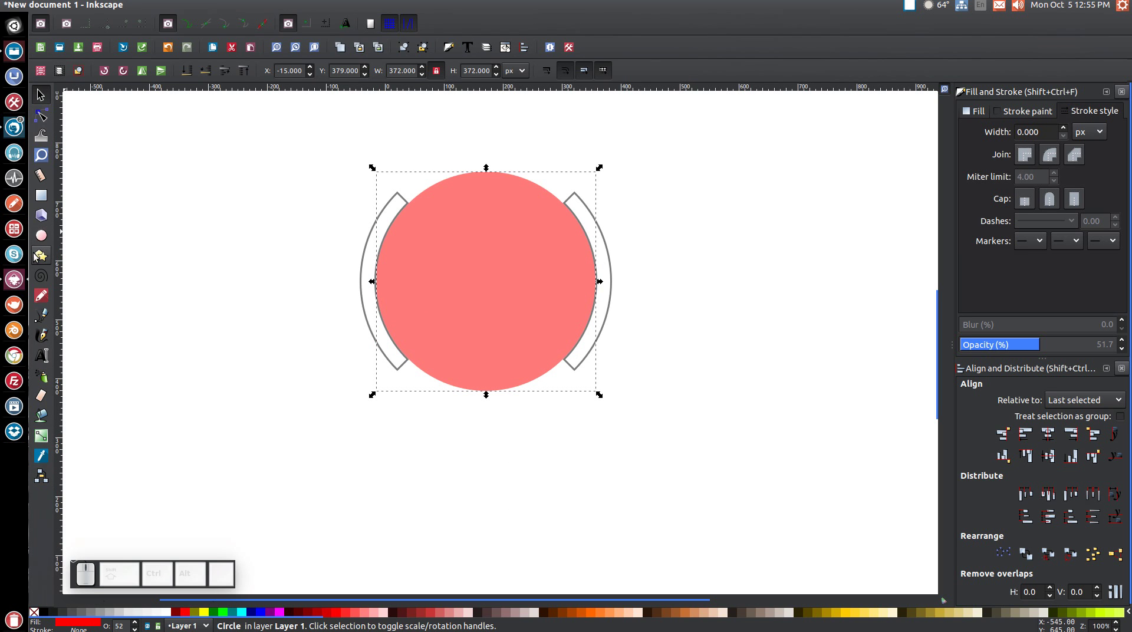
left_click(45, 256)
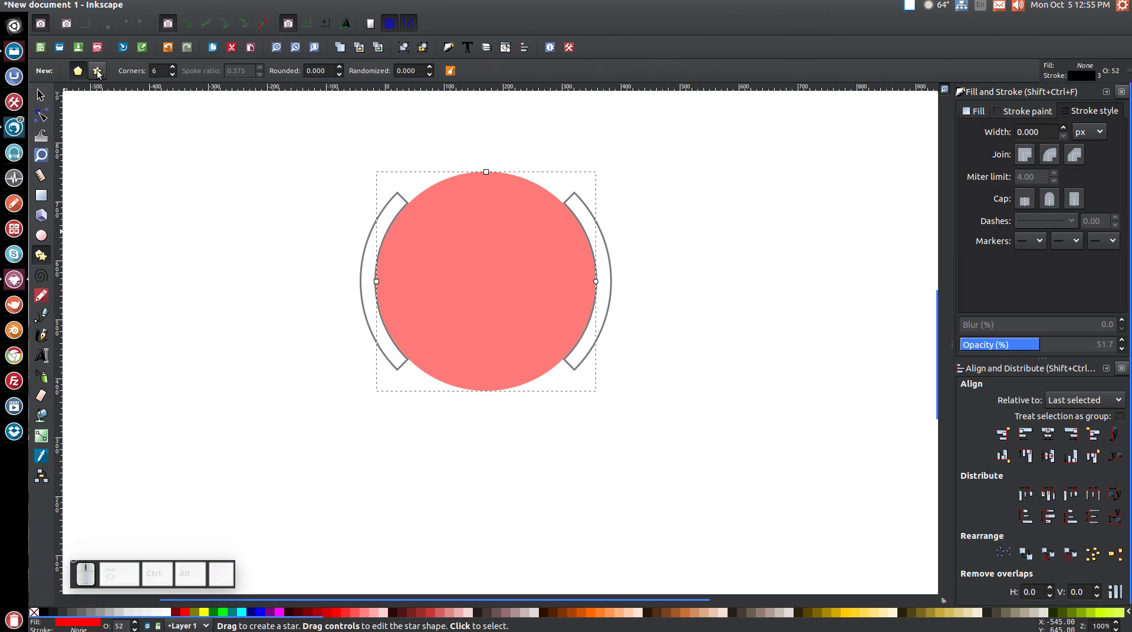
left_click(100, 72)
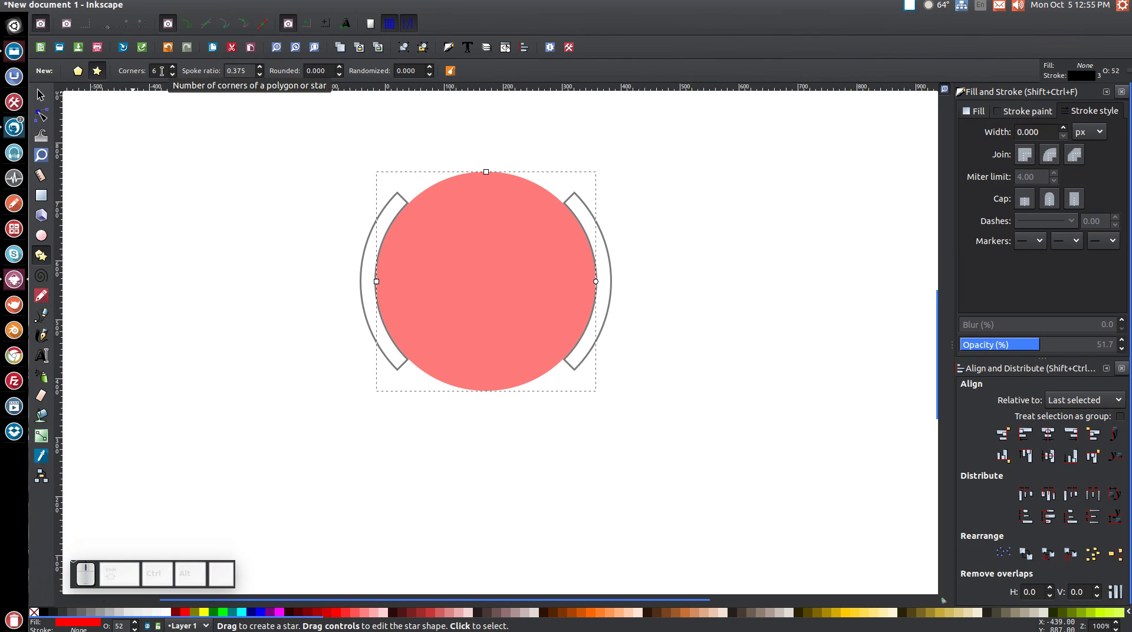
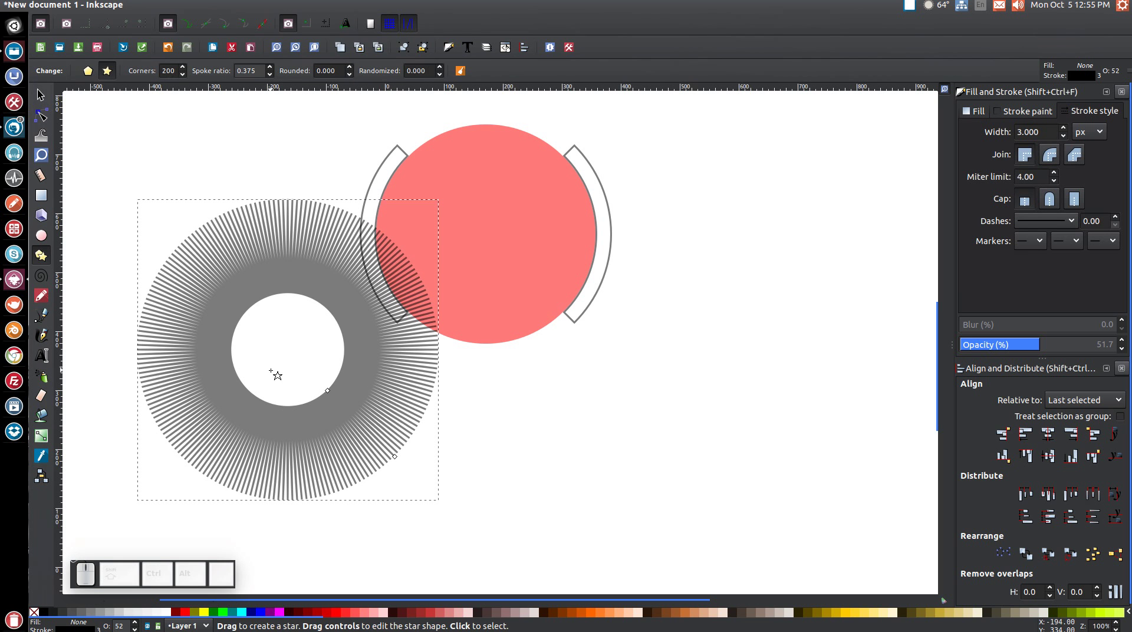
left_click(261, 613)
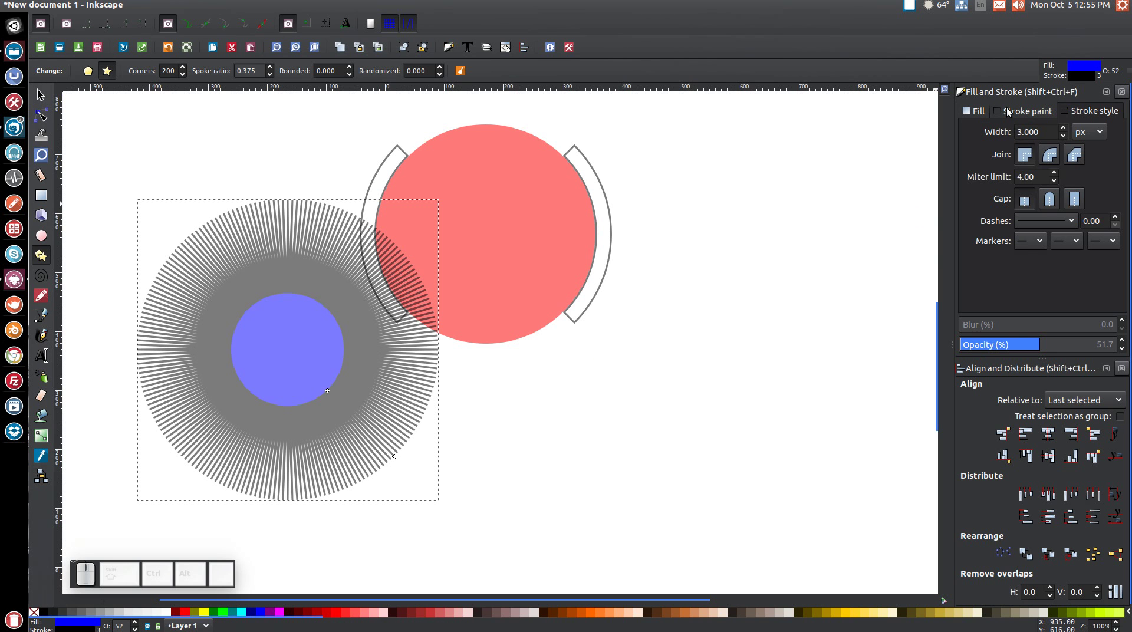
left_click(1009, 109)
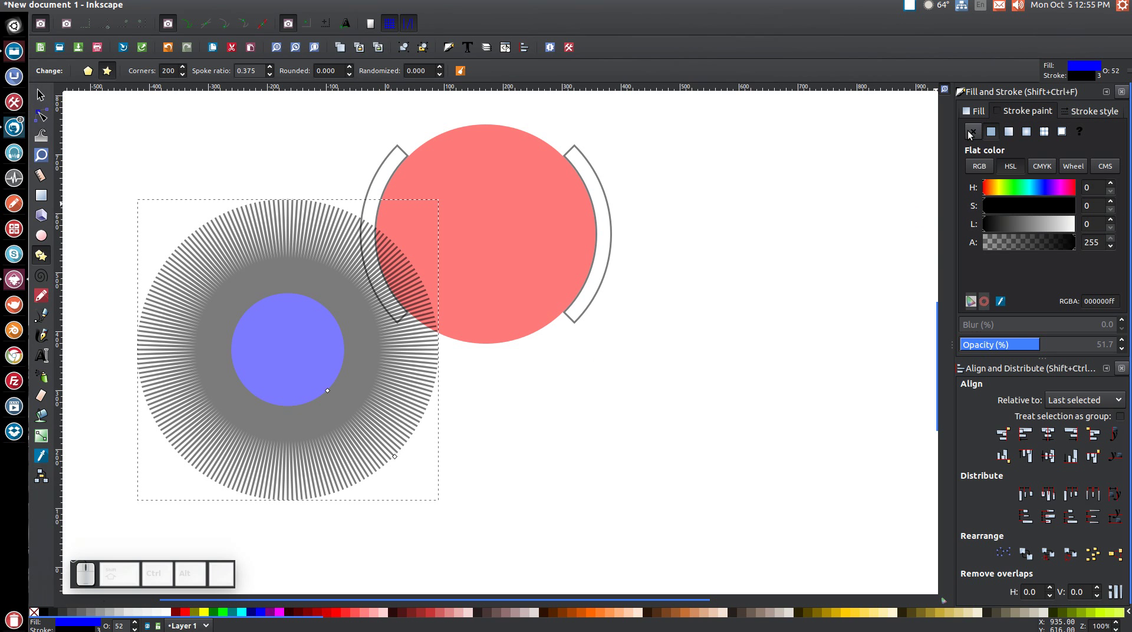
left_click(971, 133)
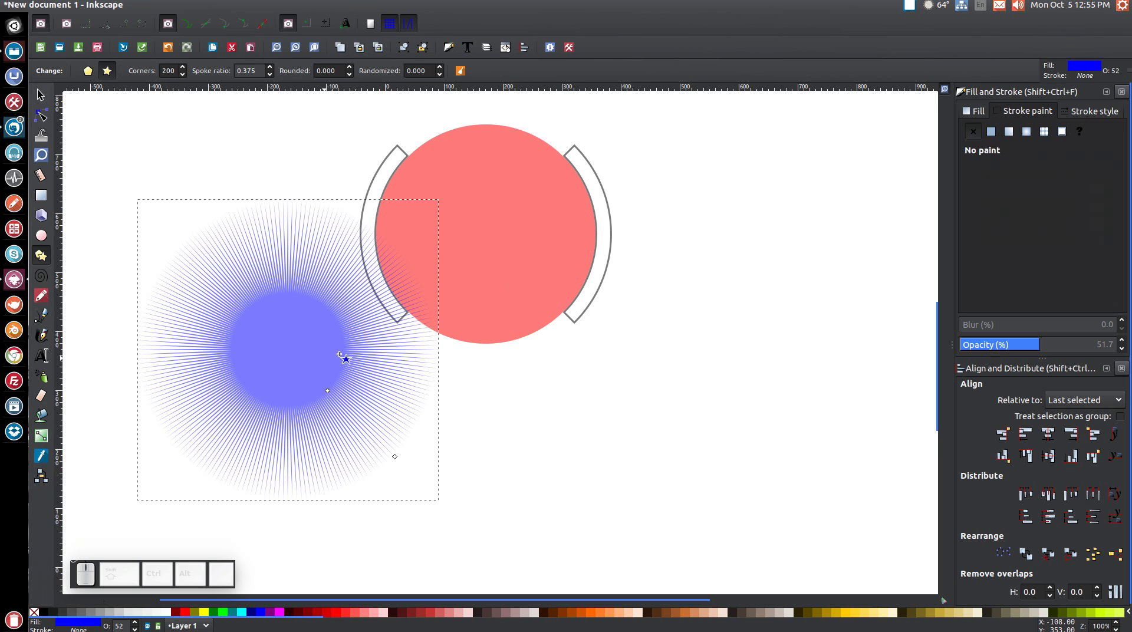
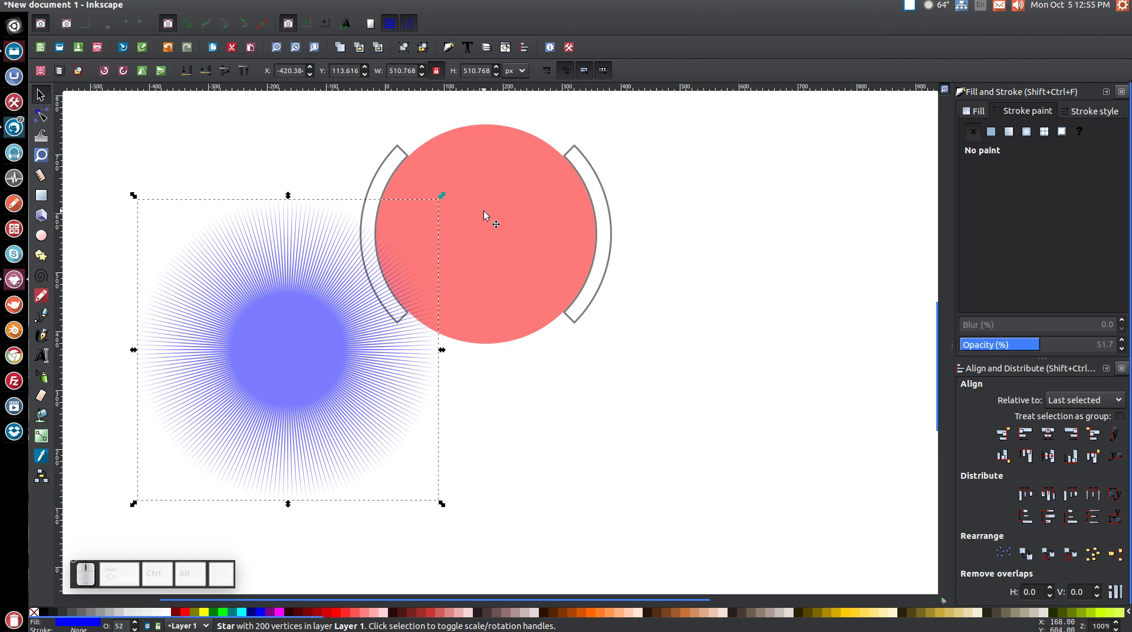
Step: Centre the starburst on the arcs horizontally and vertically
left_click(387, 170)
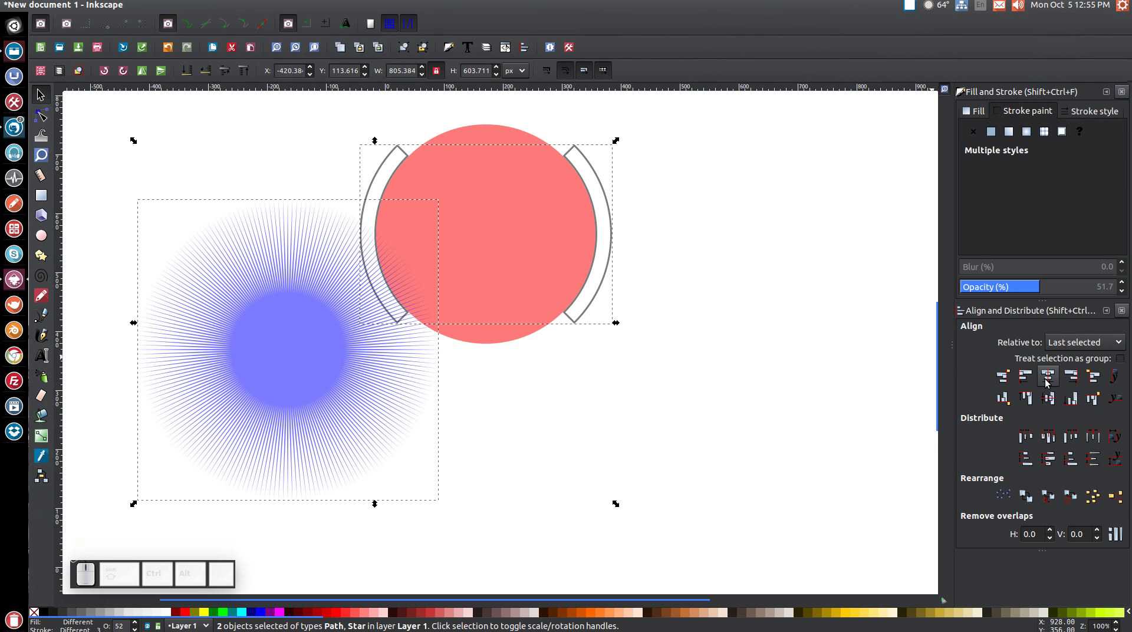
left_click(1048, 381)
left_click(1050, 402)
scroll("up", 3)
left_click(796, 251)
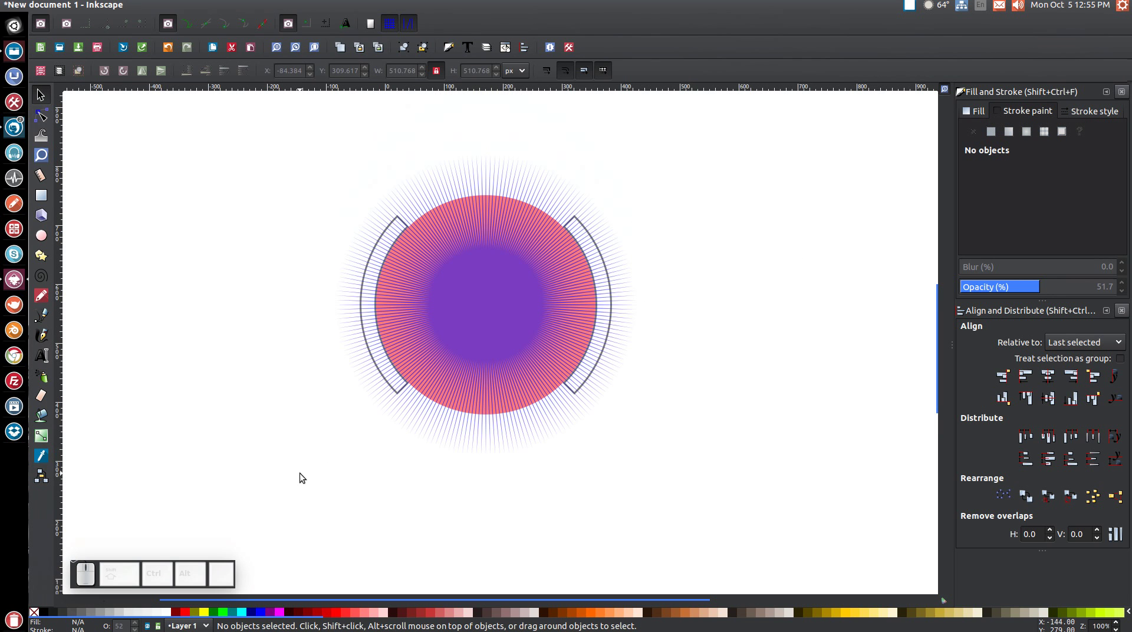
Step: Adjust the starburst's spoke shape with the Star tool
left_click(476, 290)
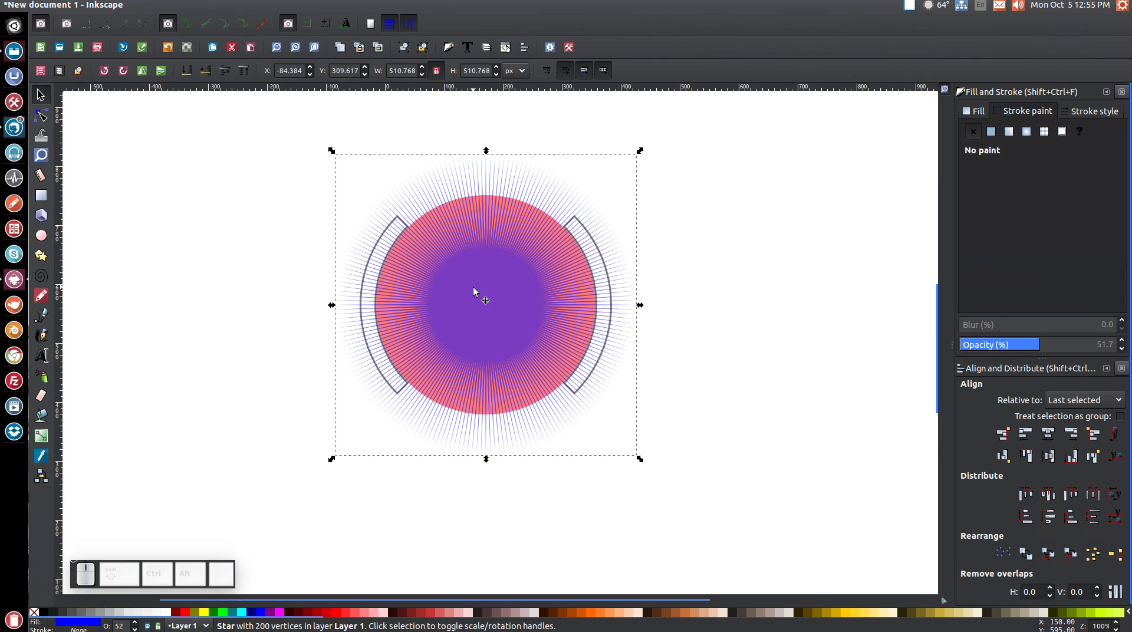
left_click(49, 255)
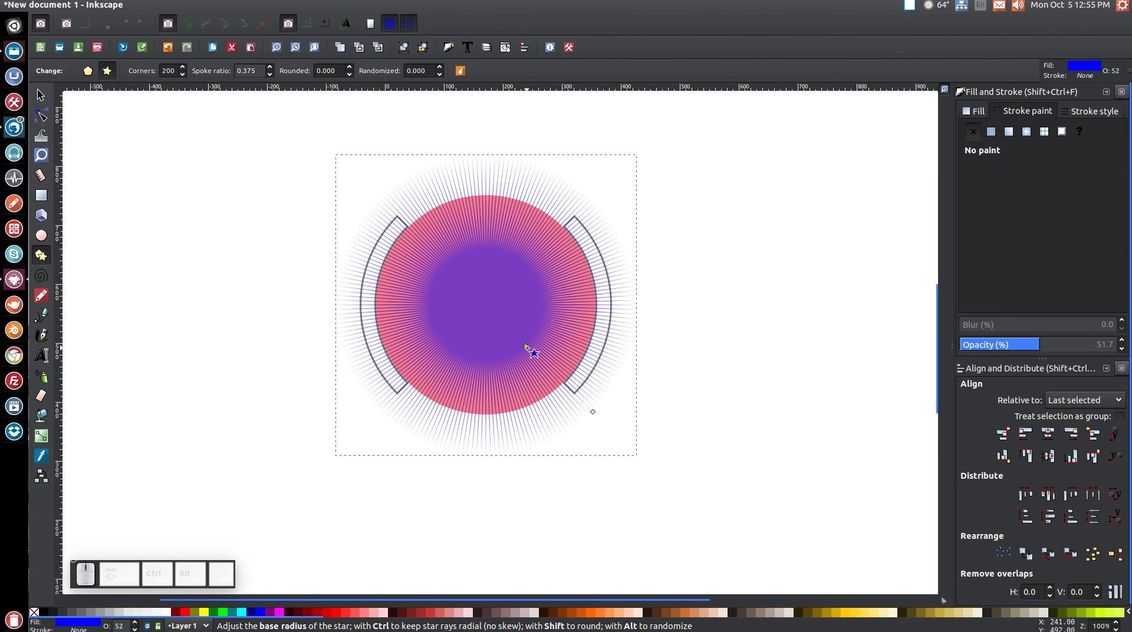
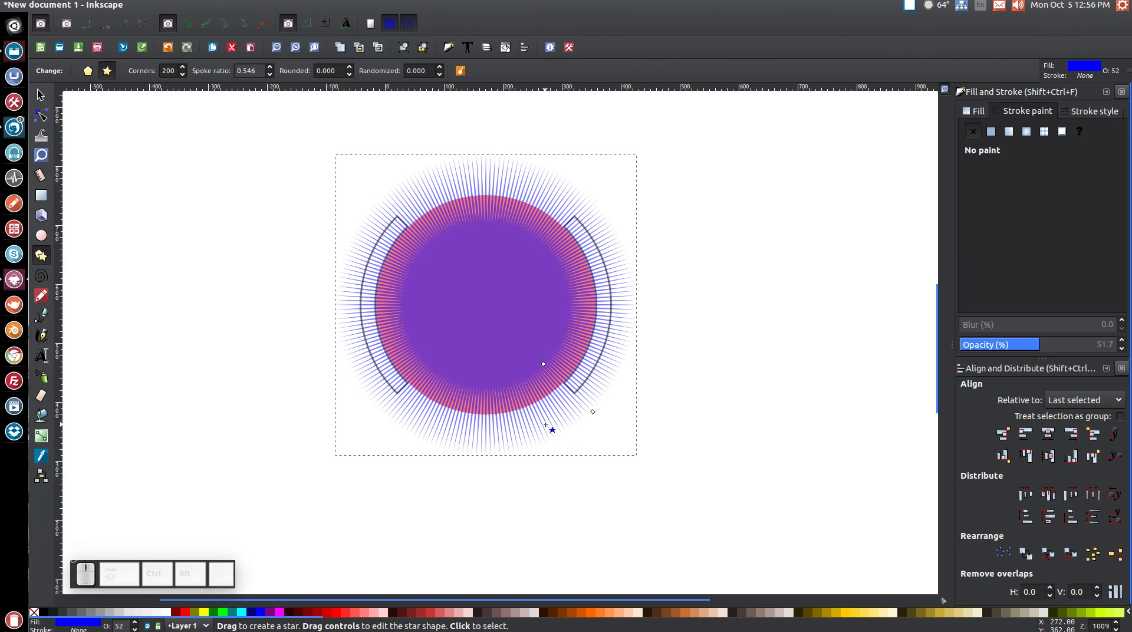
key("F1")
Step: Centre the starburst, arcs and circle on each other both ways
left_click_drag(824, 517, 247, 190)
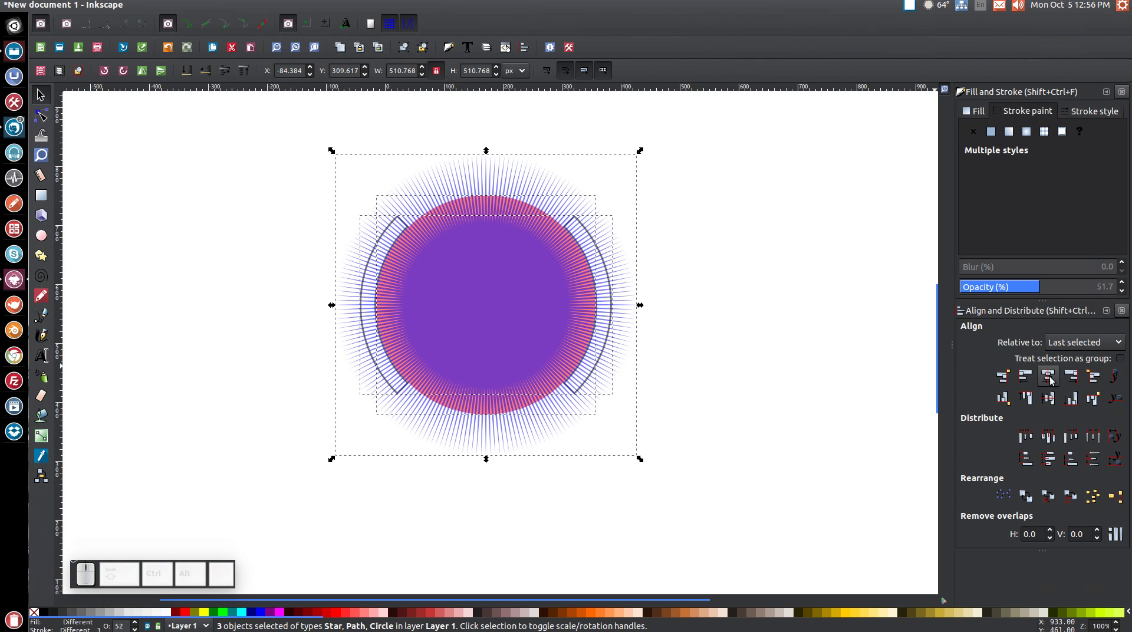
left_click(1053, 378)
left_click(1051, 400)
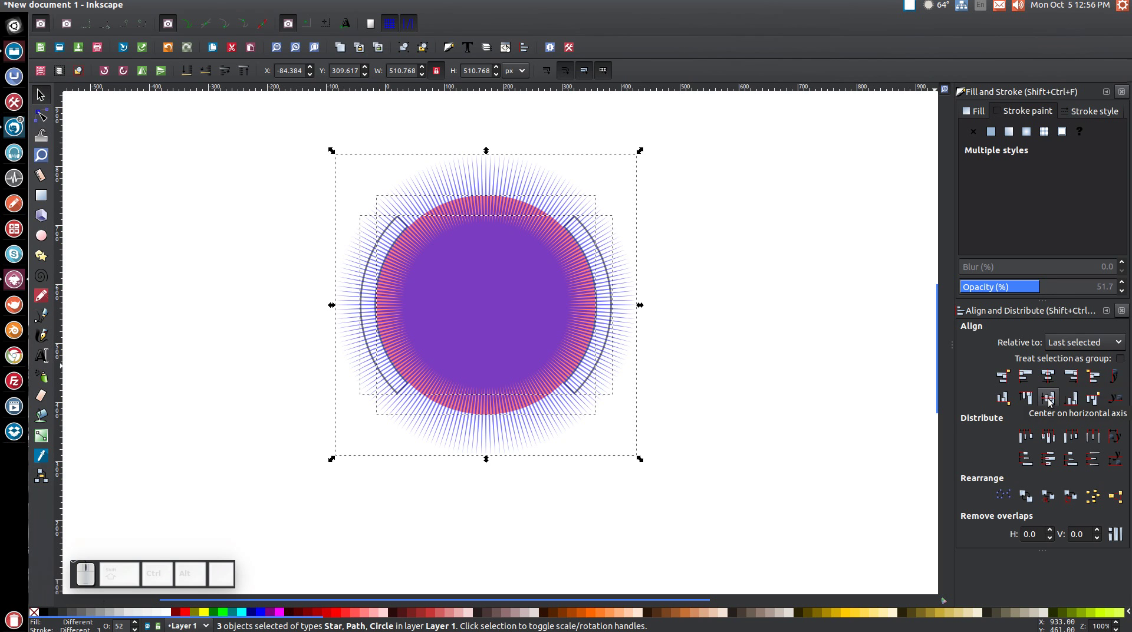
left_click(784, 338)
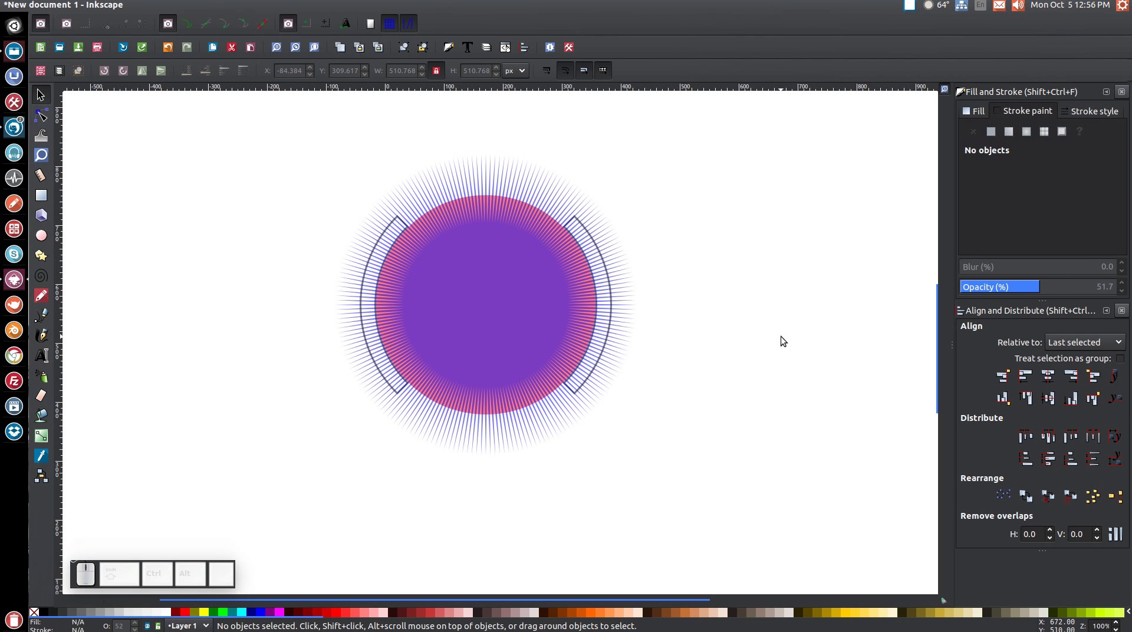
Step: Select the arc pieces beneath the star and make their stroke black
left_click(365, 295)
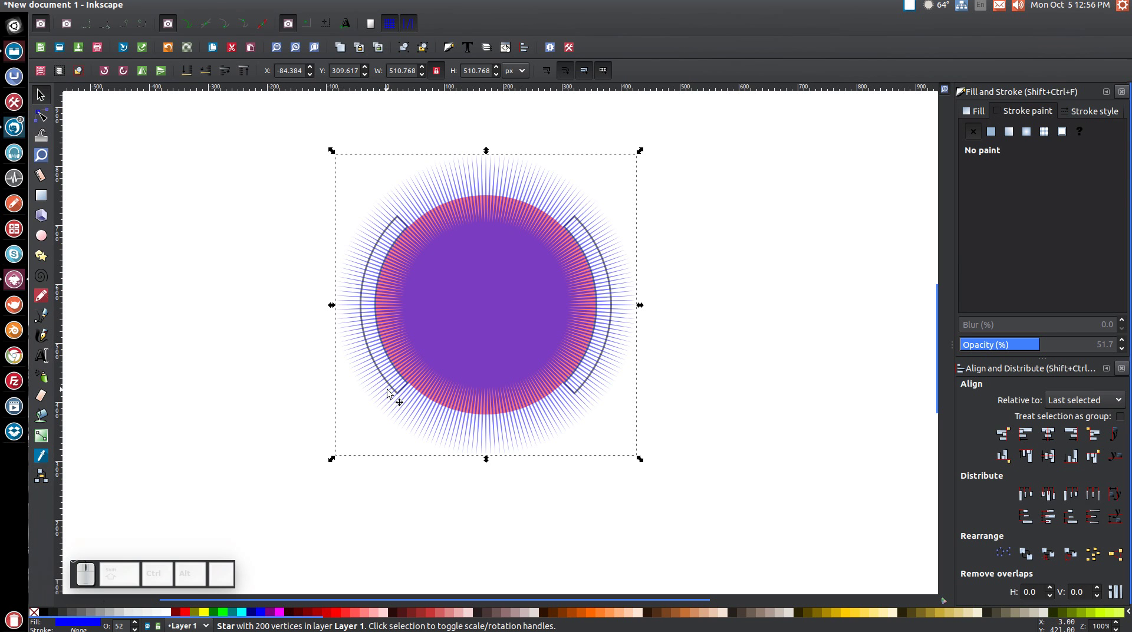
left_click(362, 277)
left_click(372, 288)
left_click(366, 276)
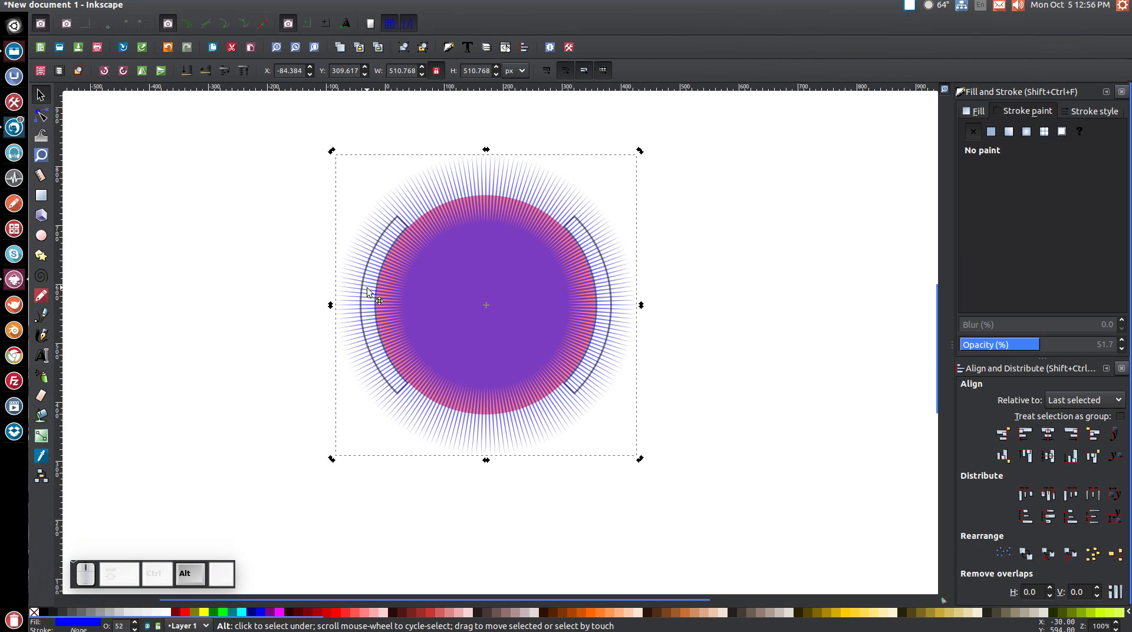
left_click(367, 286)
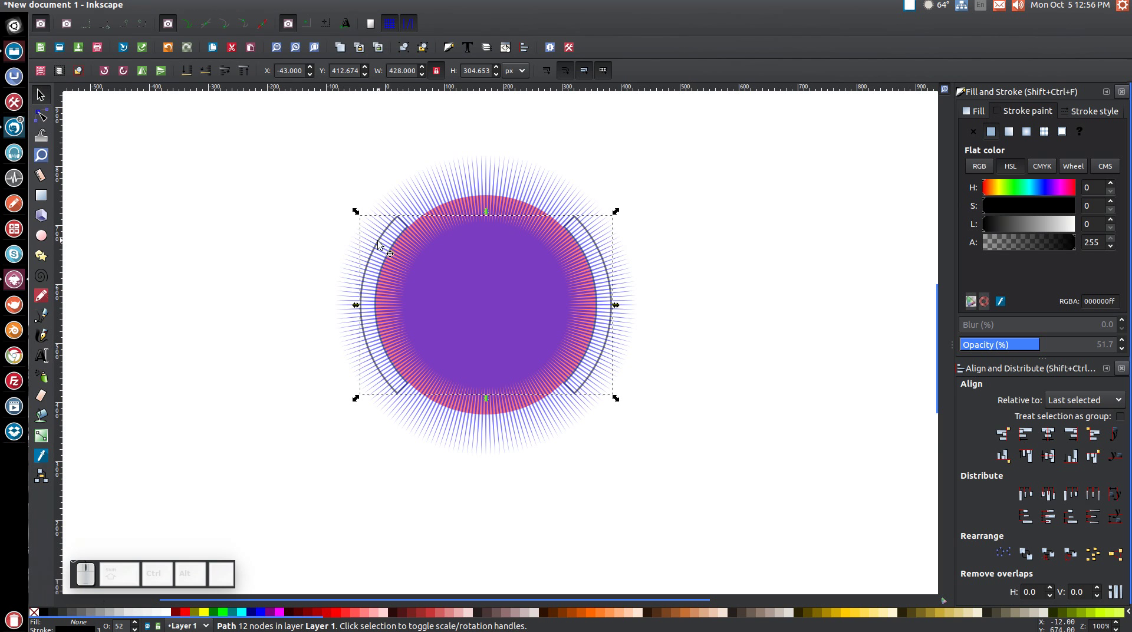
left_click(87, 4)
left_click(114, 180)
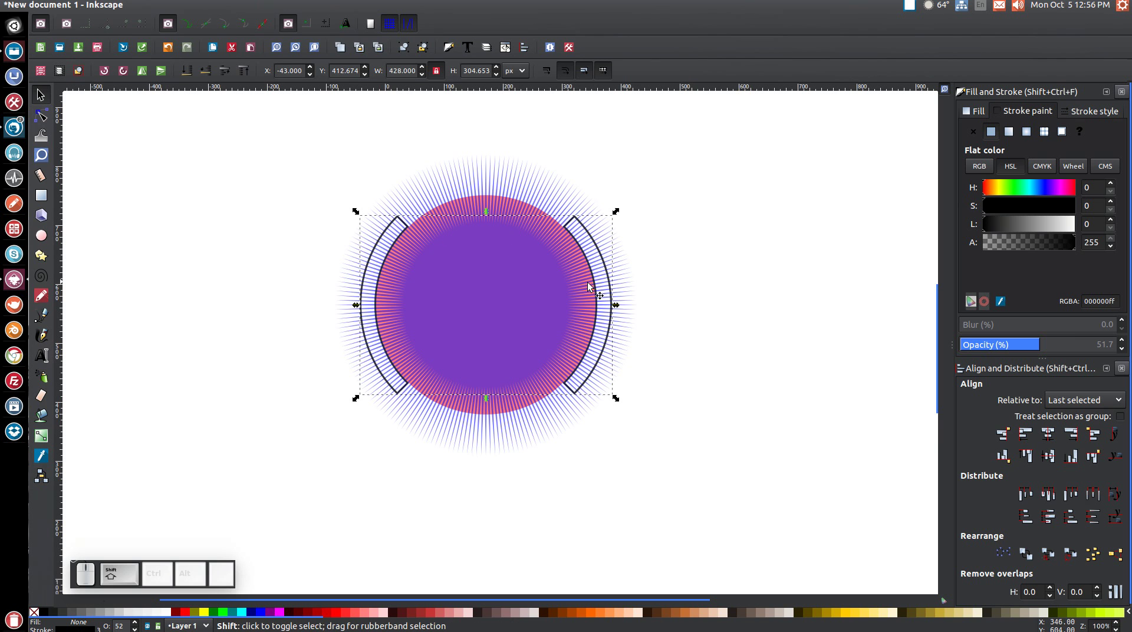
left_click(464, 258)
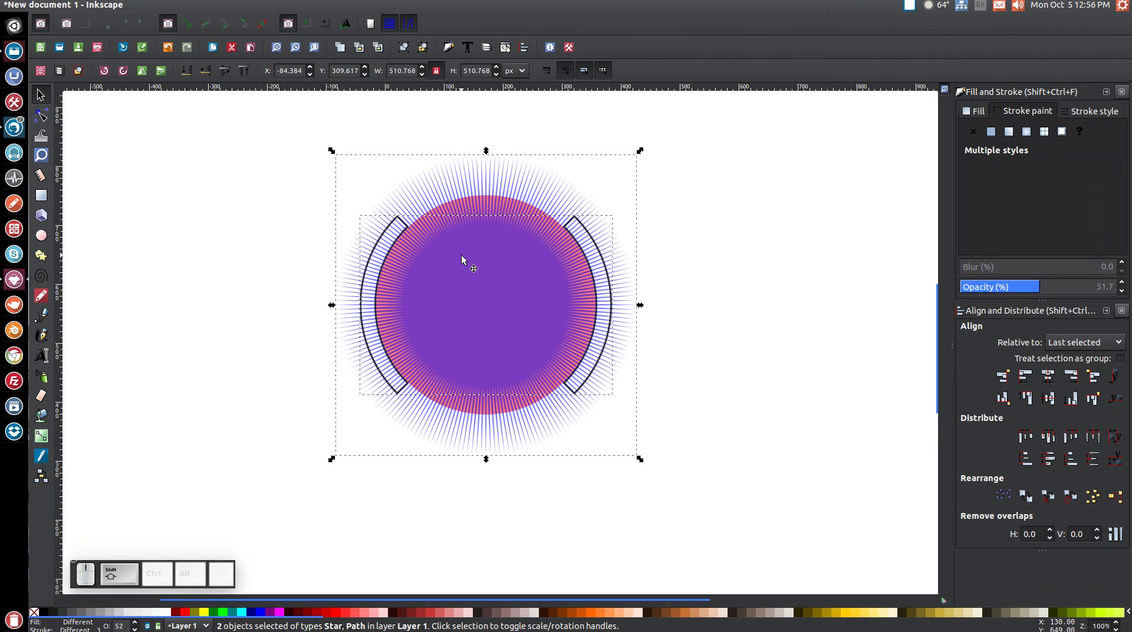
Step: Intersect the starburst with the arc pieces, leaving striped arcs beside the circle
left_click(189, 6)
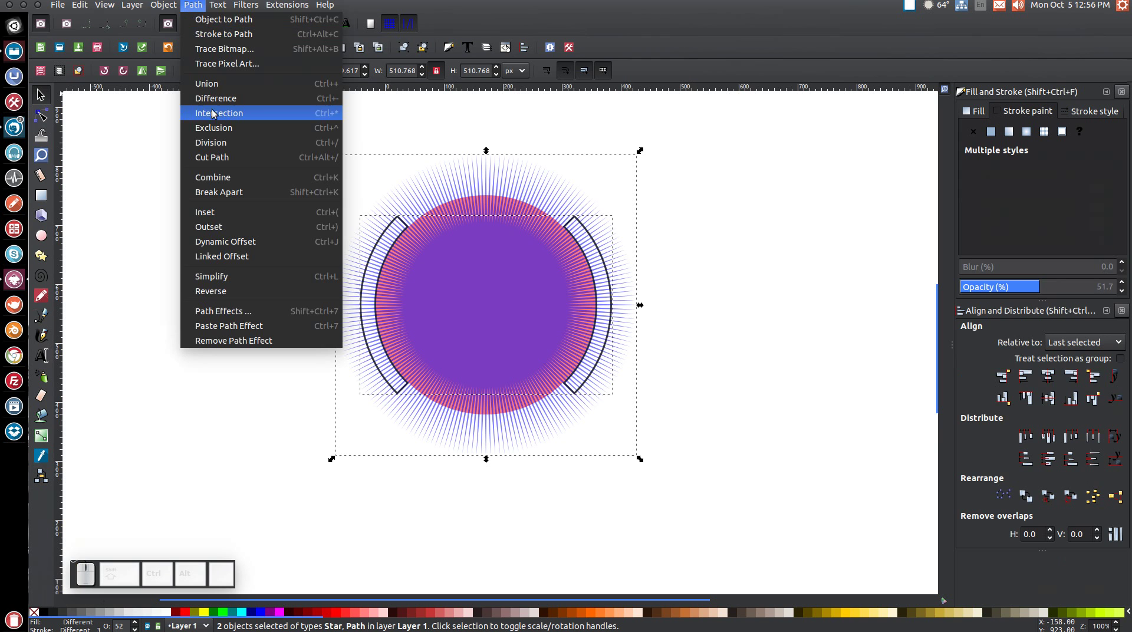
left_click(216, 120)
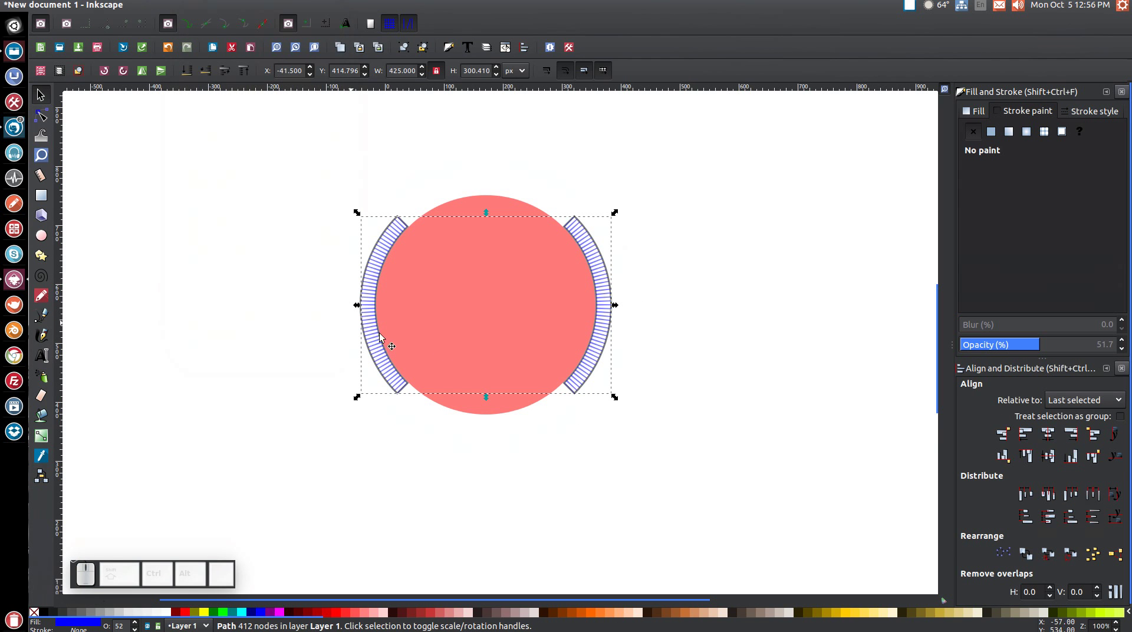
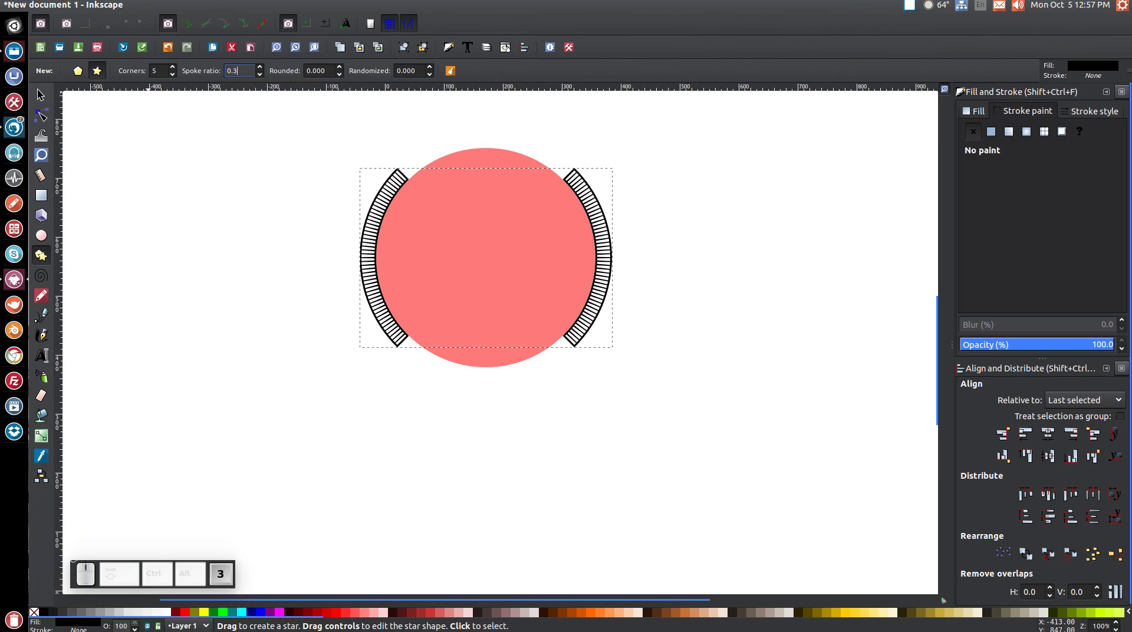
Step: Draw a five-pointed star and rotate it upright with the rotation handles
key("Return")
scroll("down", 3)
scroll("up", 3)
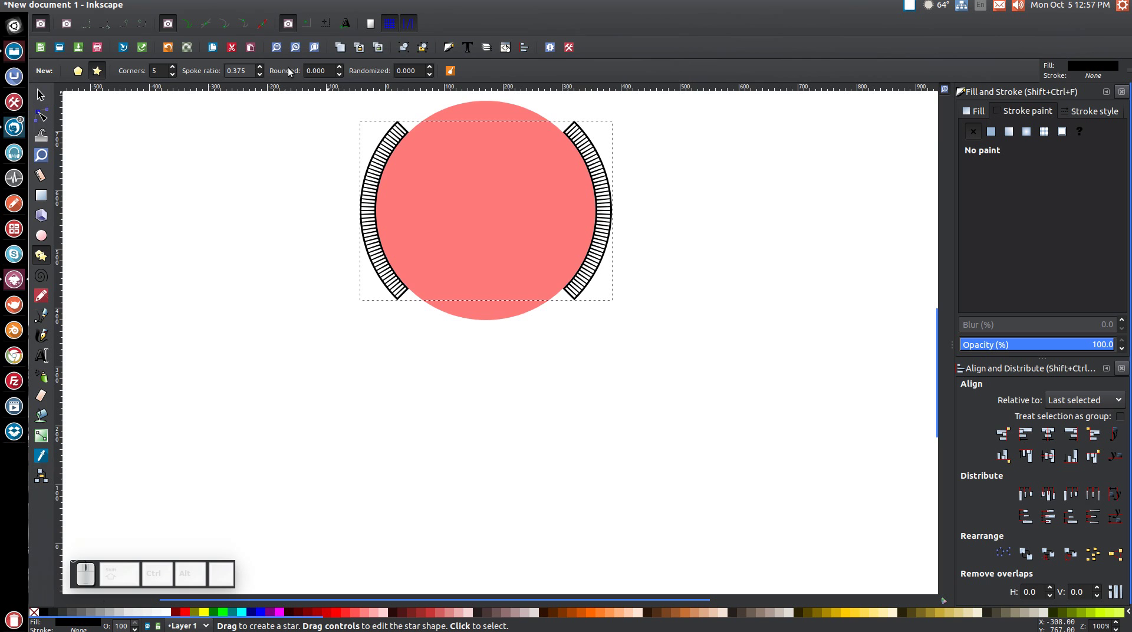
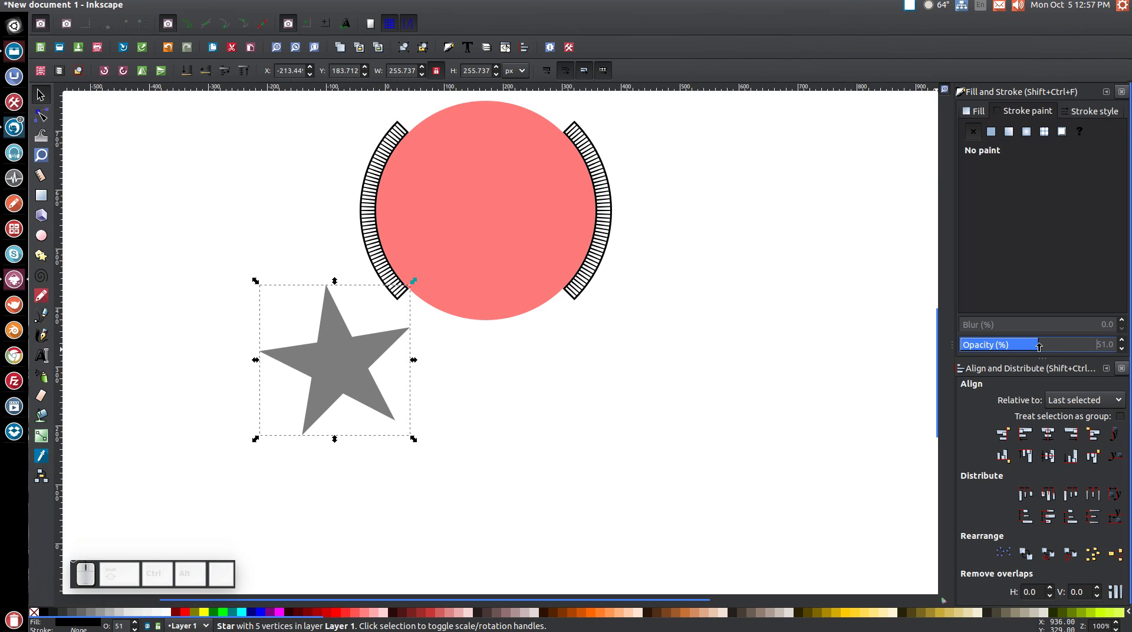
left_click(325, 346)
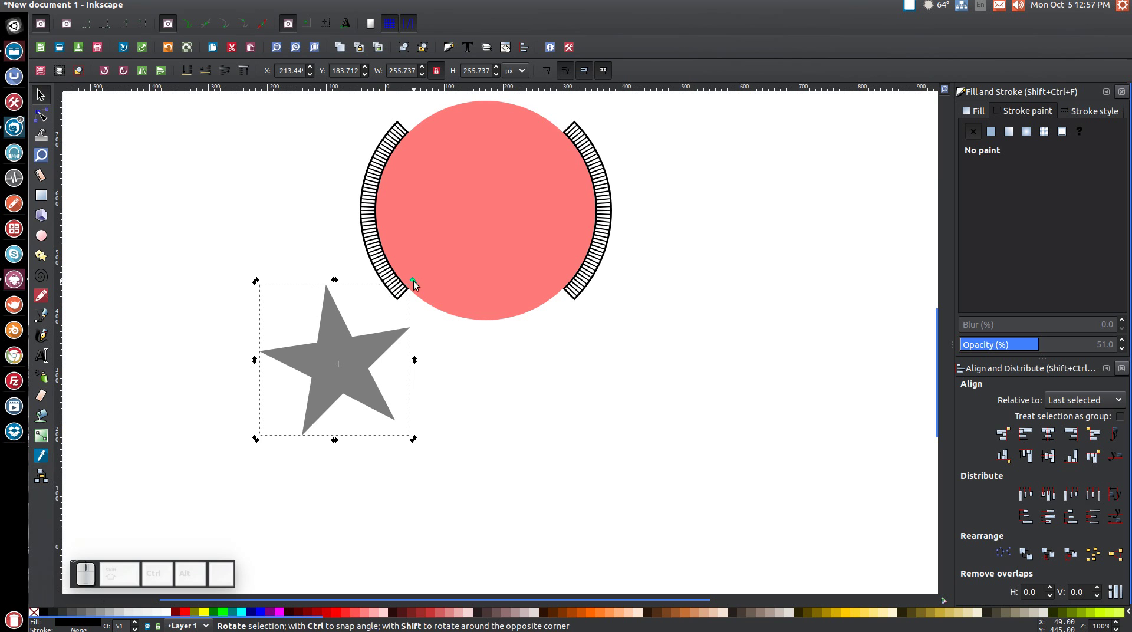
left_click_drag(417, 286, 454, 431)
left_click(461, 470)
left_click(371, 365)
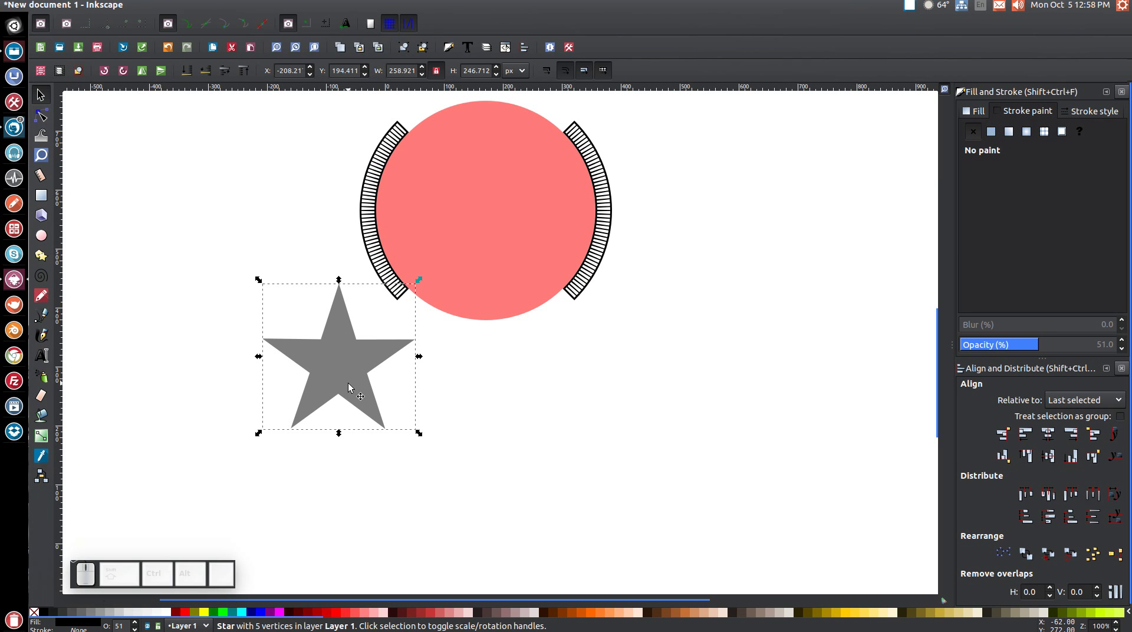
Step: Shrink the star to about 15 px and move it to the circle's top edge
left_click_drag(424, 436, 395, 433)
scroll("up", 3)
left_click_drag(349, 465, 429, 466)
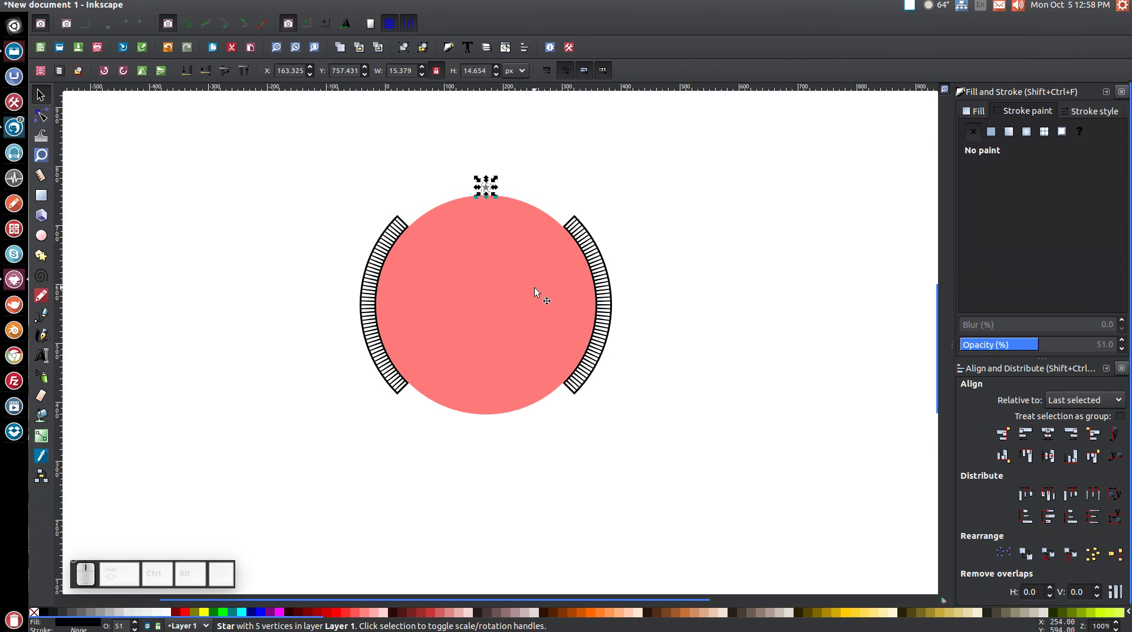
Step: Align the star horizontally centred on the circle, sitting on its top edge
left_click(485, 234)
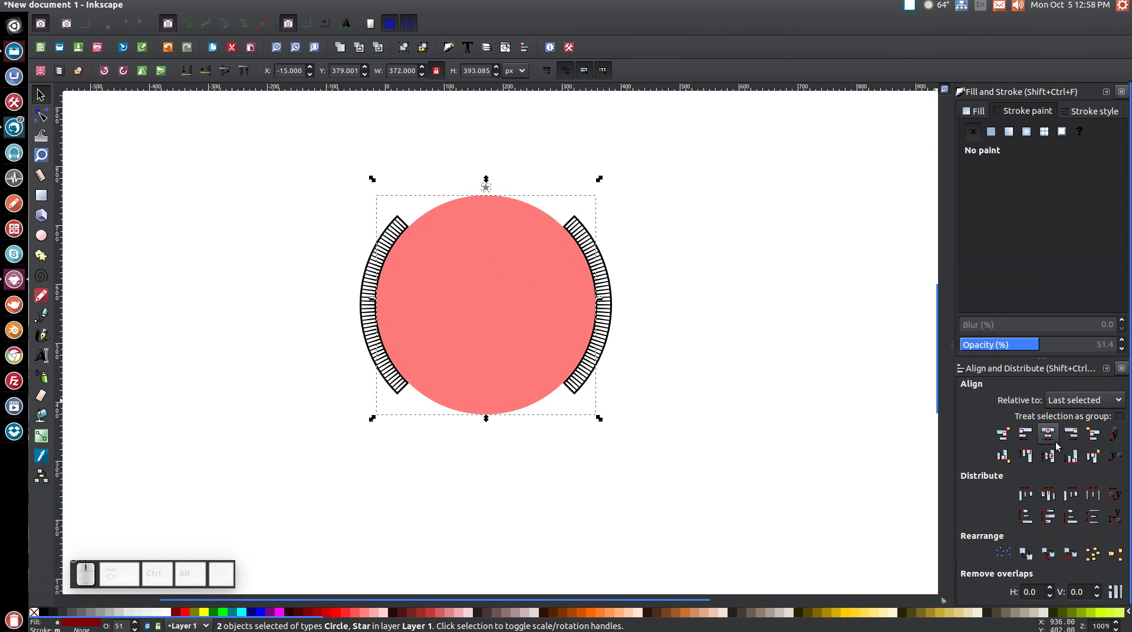
left_click(1056, 437)
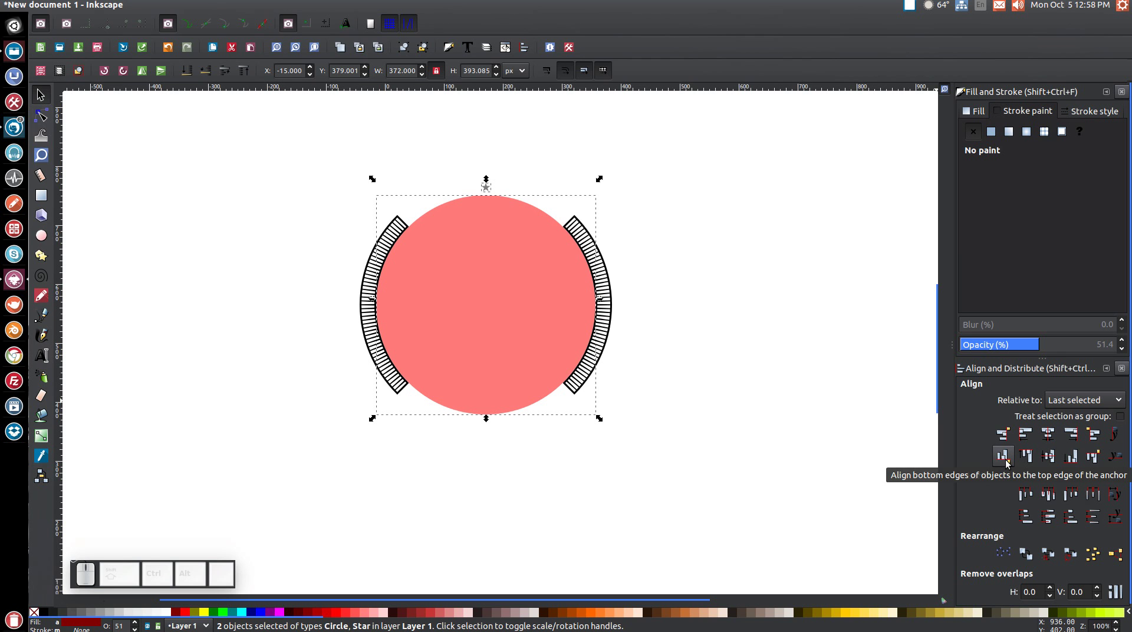
left_click(1009, 462)
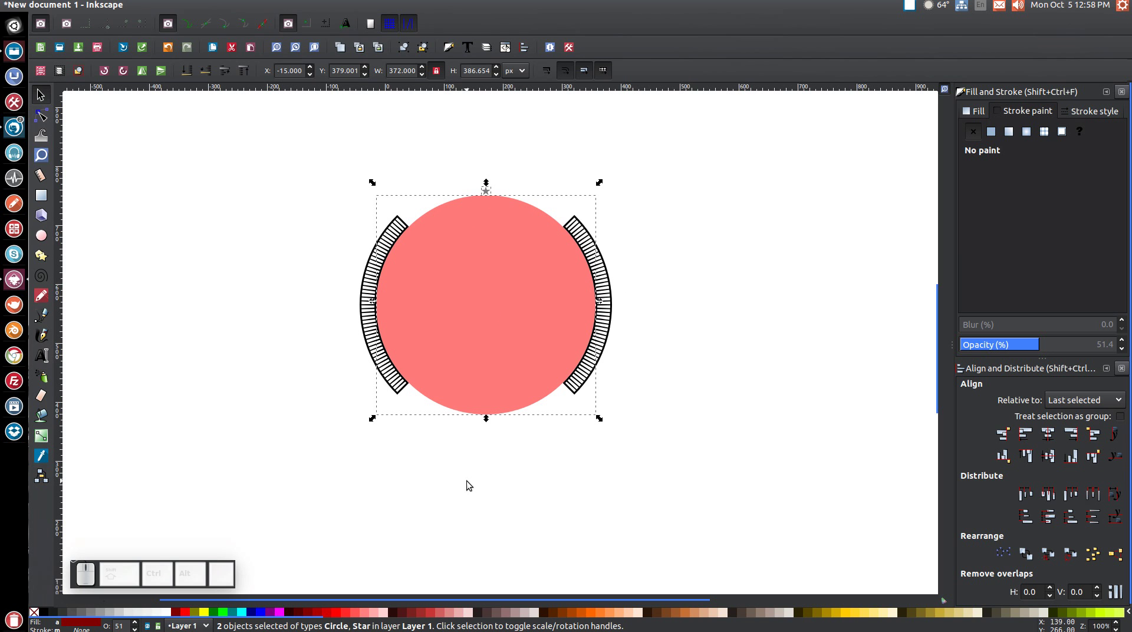
left_click(774, 194)
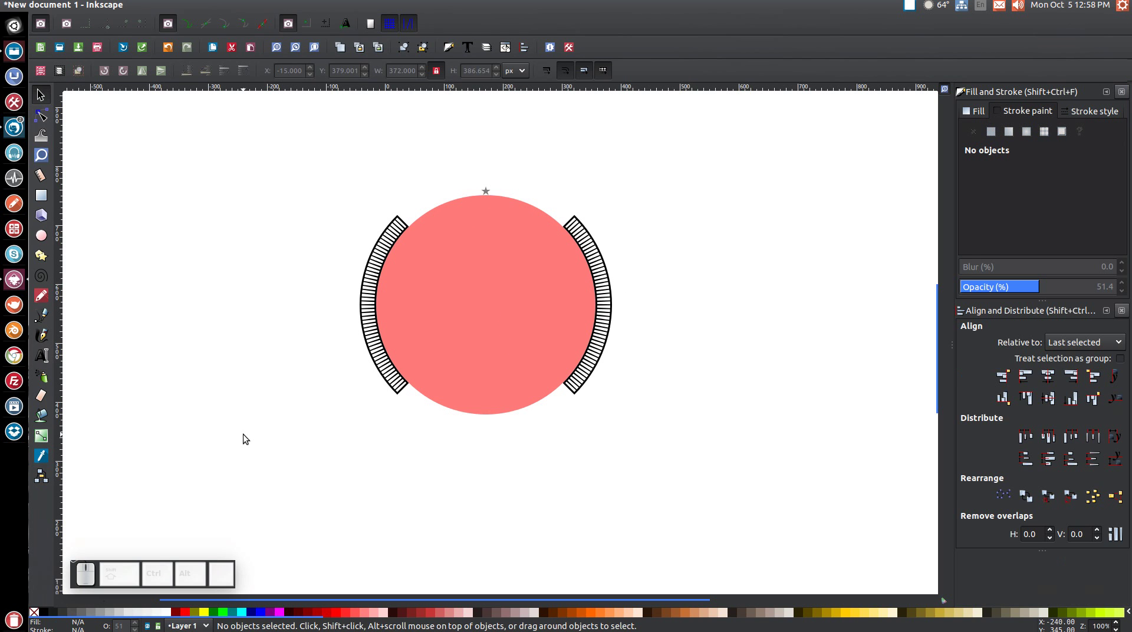
Step: Duplicate the star, flip it vertically and align it just below the circle's bottom
left_click_drag(459, 144, 530, 236)
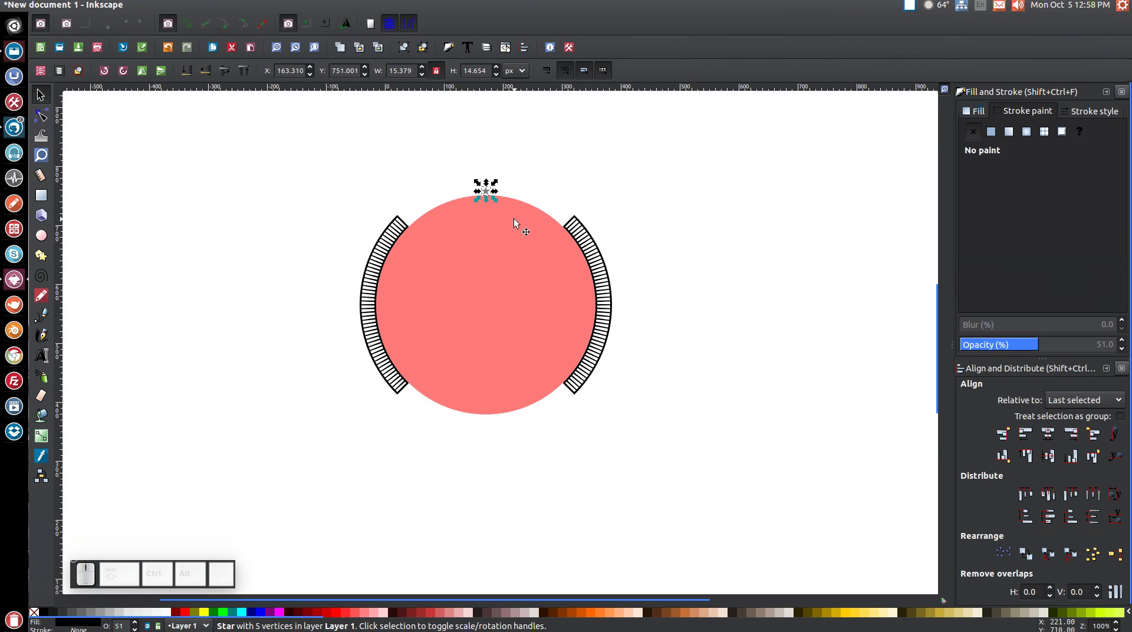
left_click(488, 191)
left_click(520, 288)
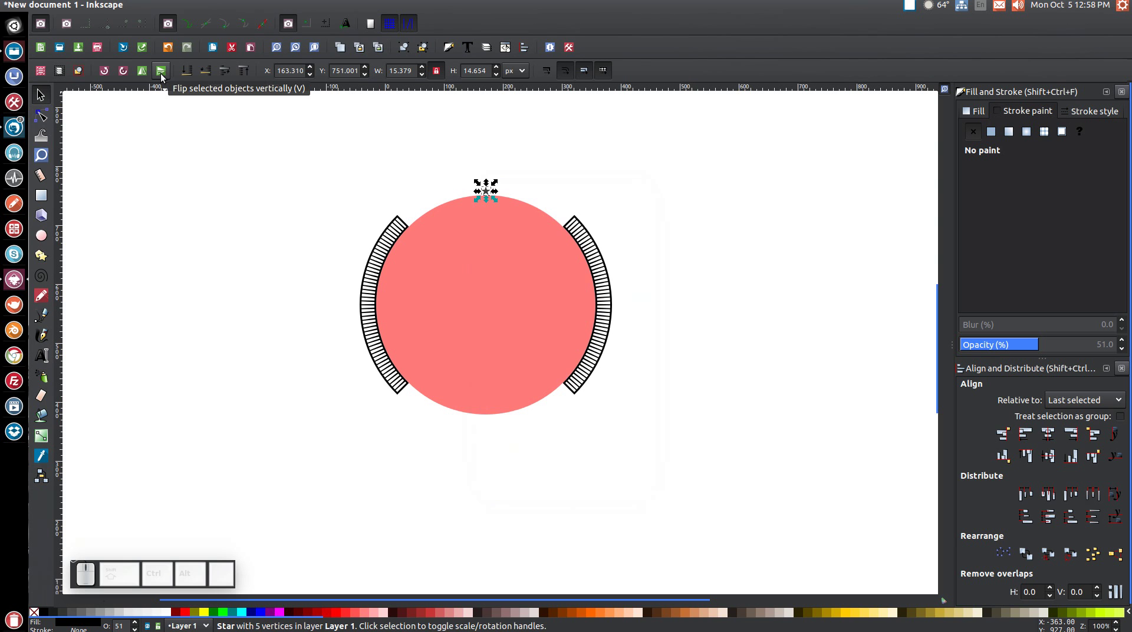
left_click(164, 75)
left_click(531, 266)
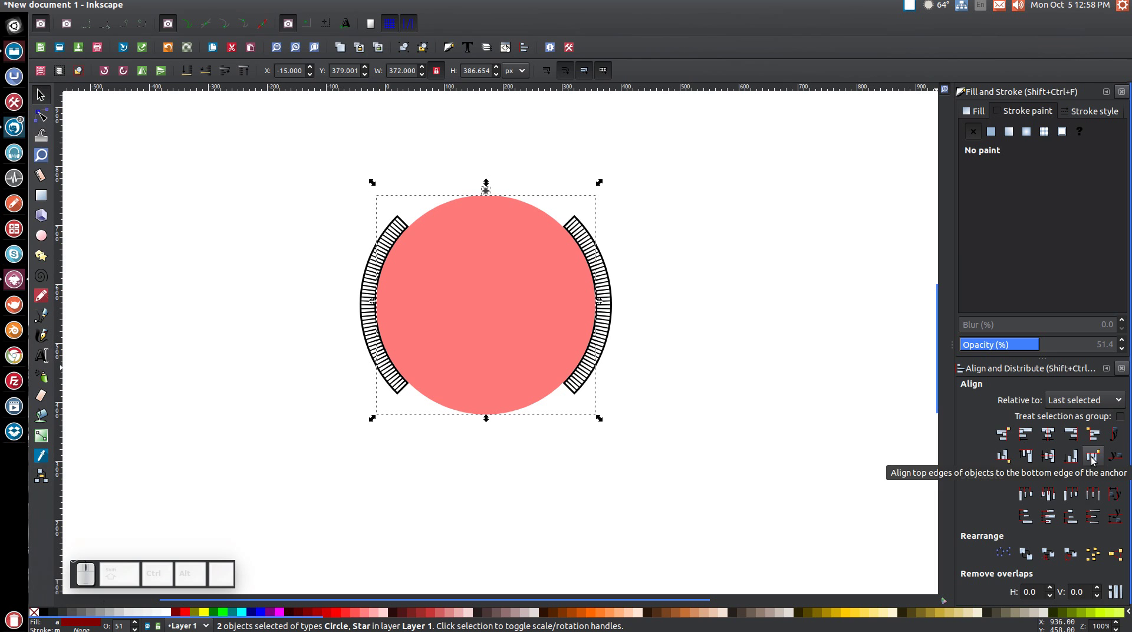
left_click(1094, 458)
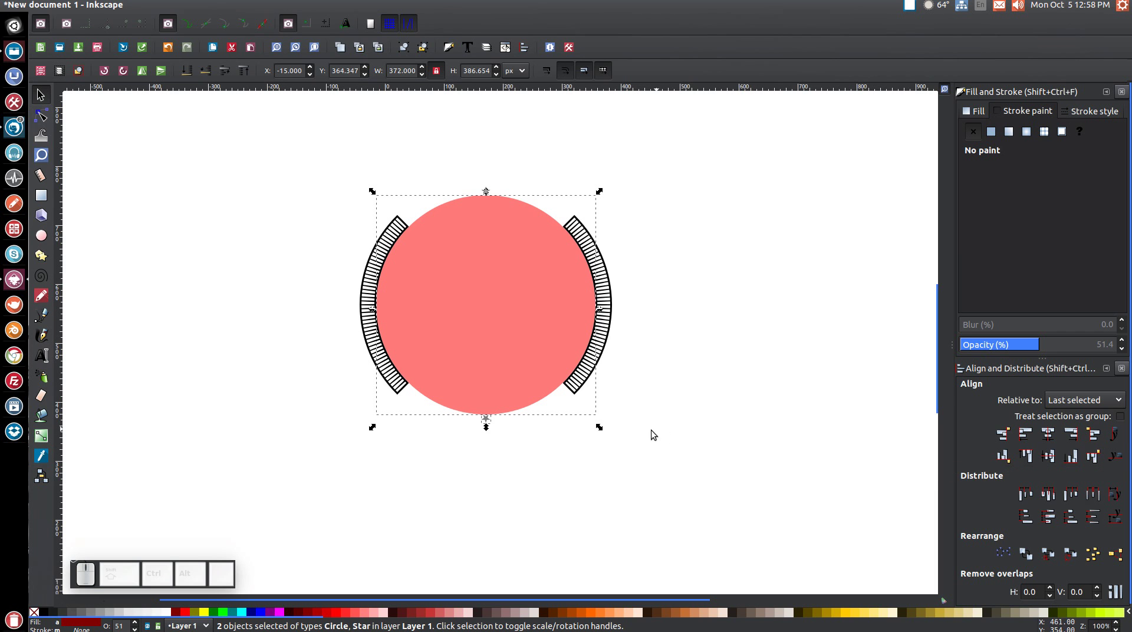
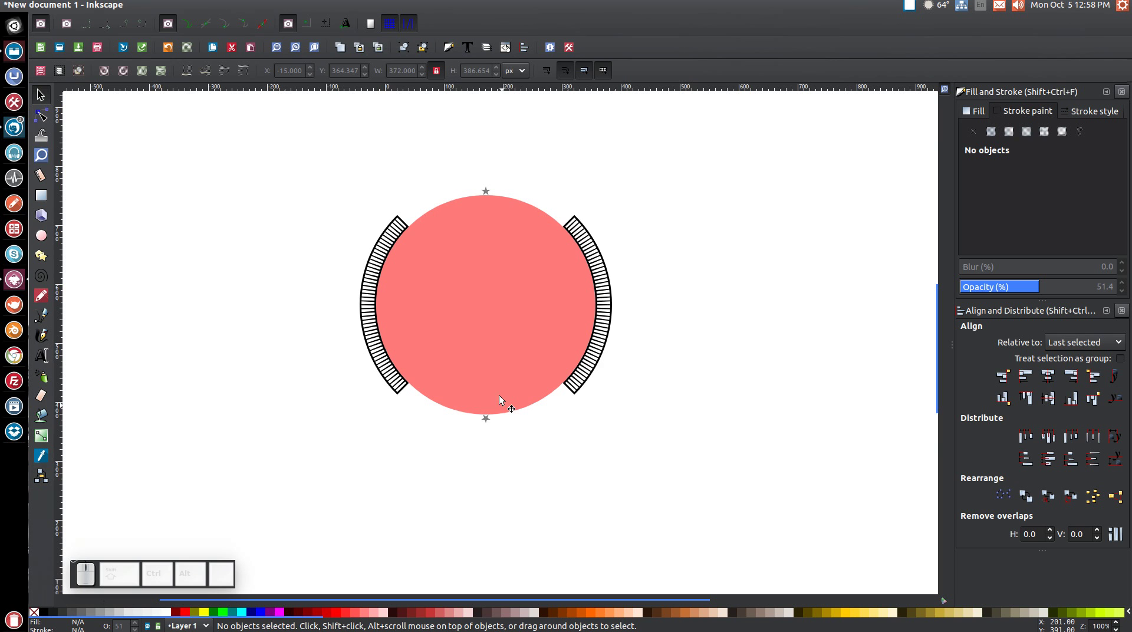
Step: Combine the two stars into one path and rotate the pair 15° around the circle
left_click_drag(524, 515, 304, 353)
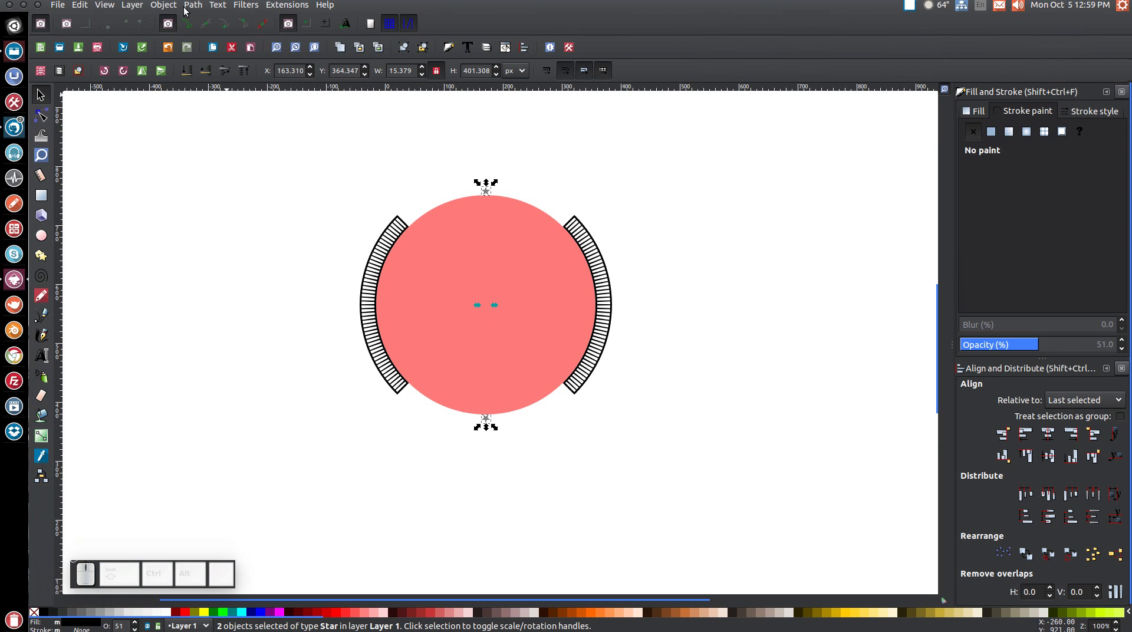
left_click(192, 7)
left_click(215, 86)
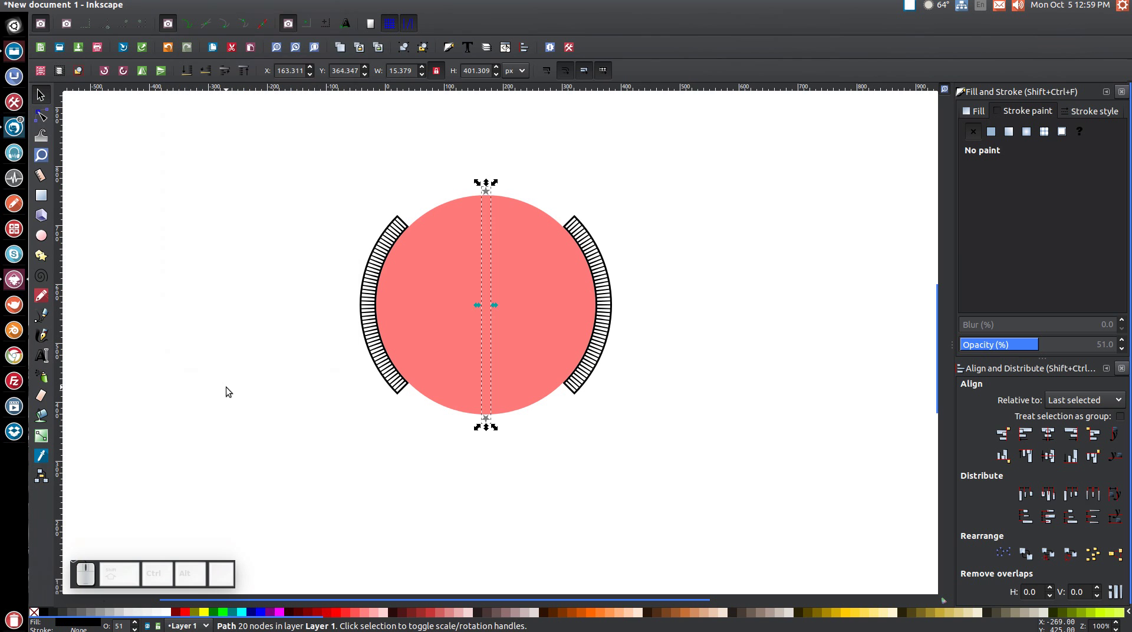
left_click(489, 194)
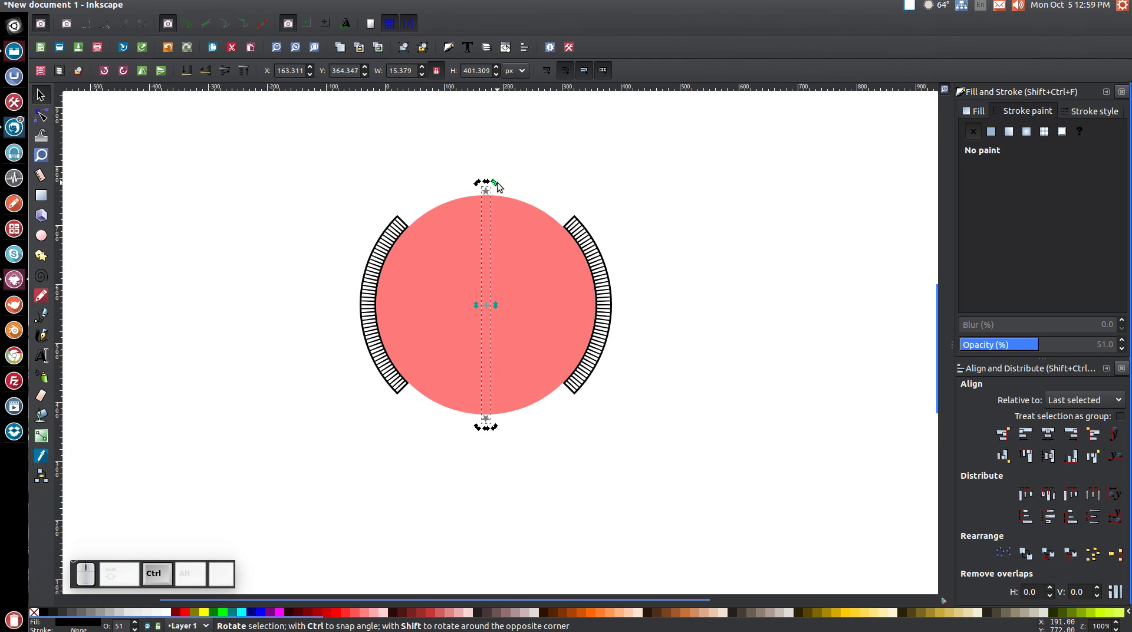
left_click_drag(501, 184, 452, 211)
Step: Add four more rotated copies, fanning stars along the circle's top and bottom
key("ctrl+space")
key("ctrl+space")
key("ctrl+space")
key("ctrl+space")
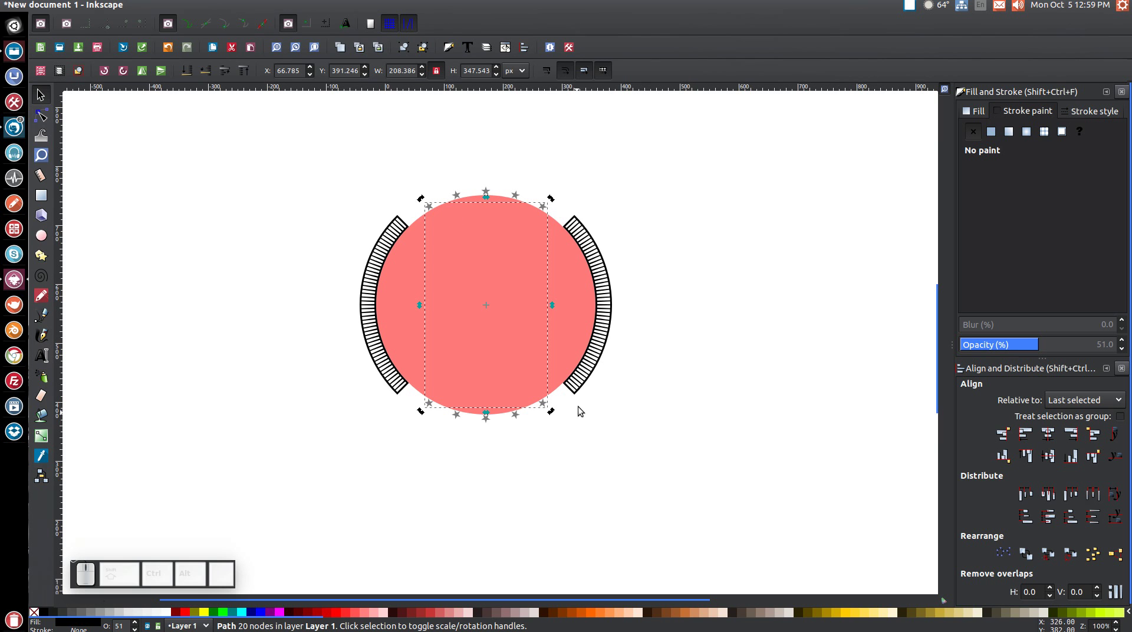
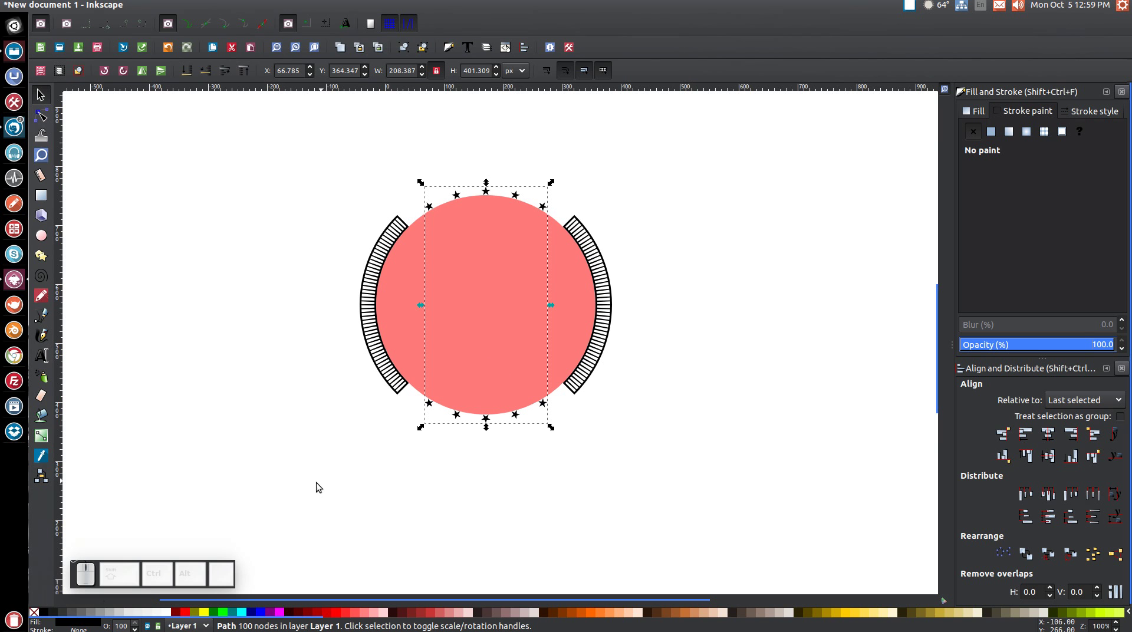
Step: Scale the circle to 350 px inside the arcs with a 10 px grey stroke and no fill
left_click(504, 253)
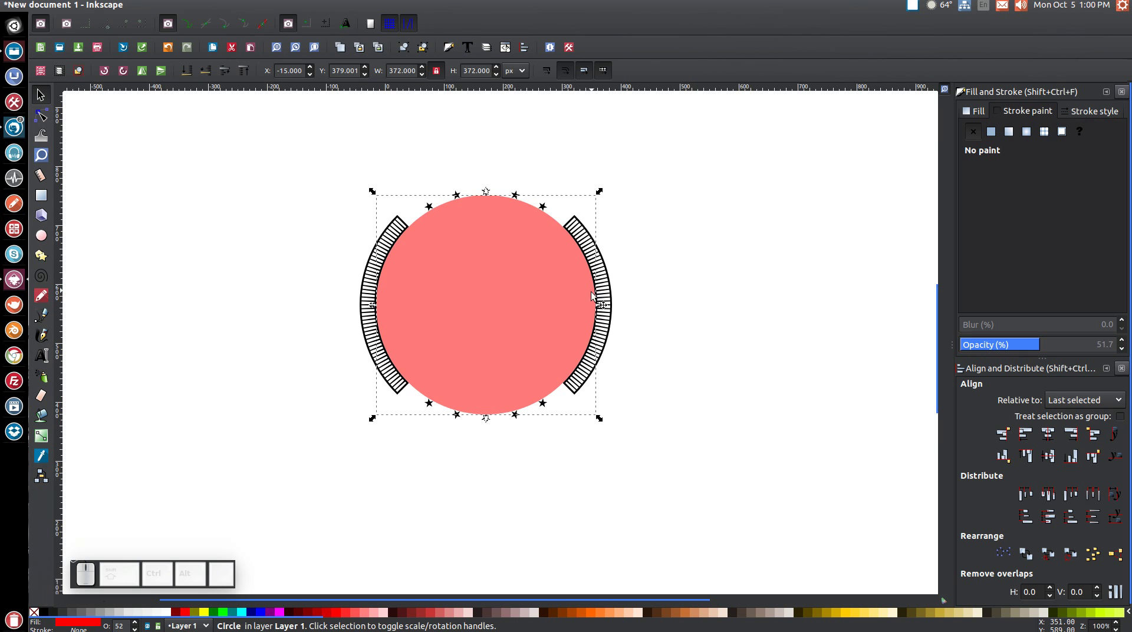
left_click(607, 422)
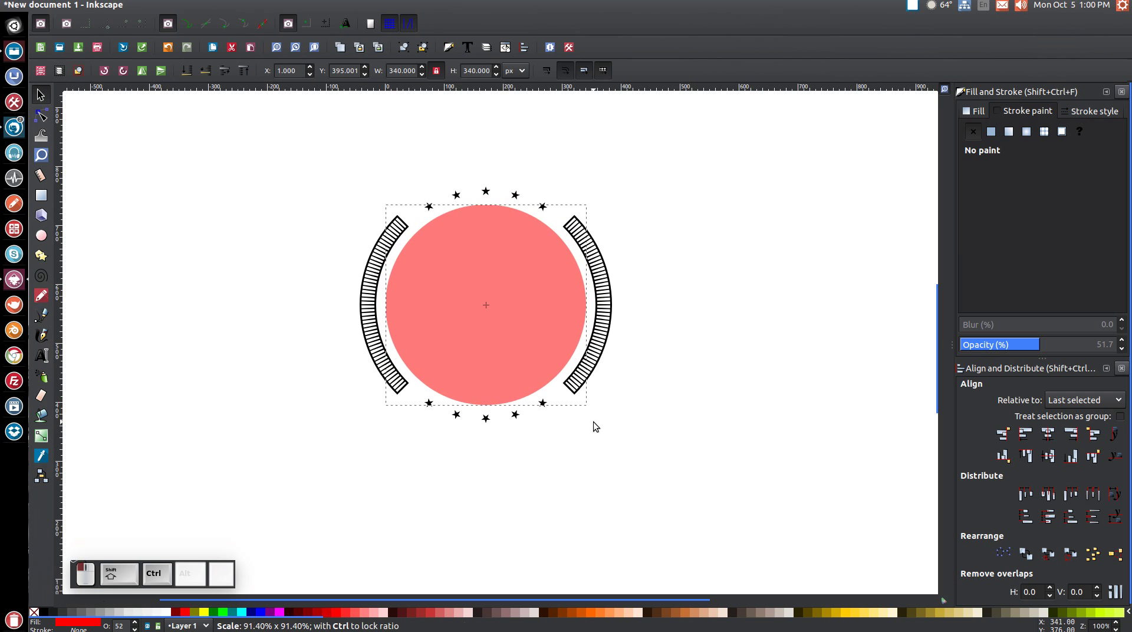
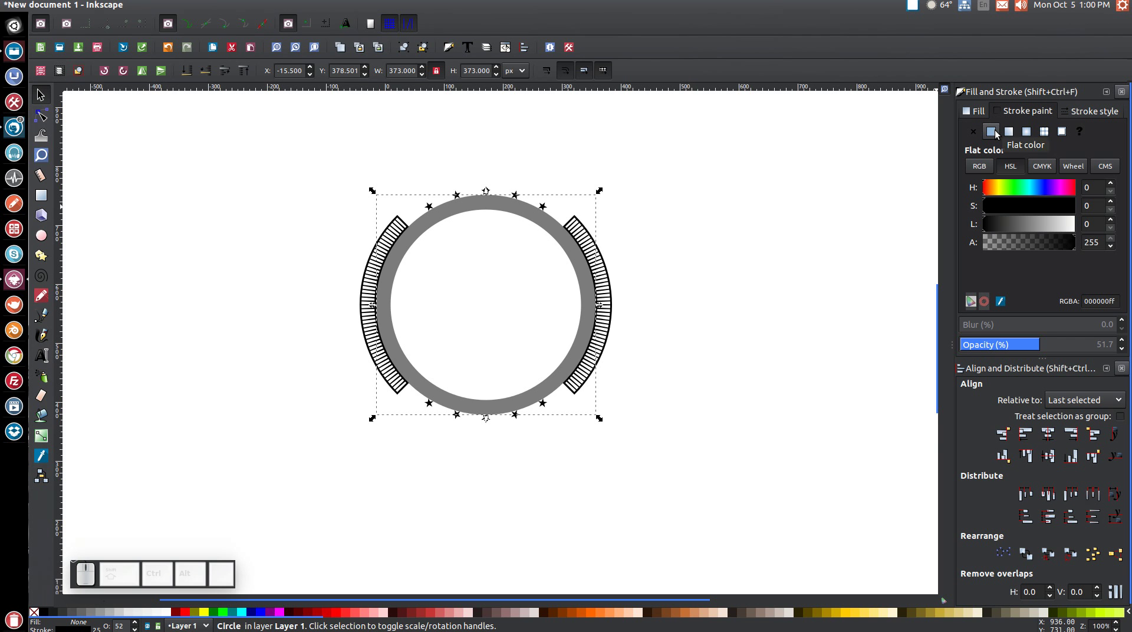
left_click(1083, 111)
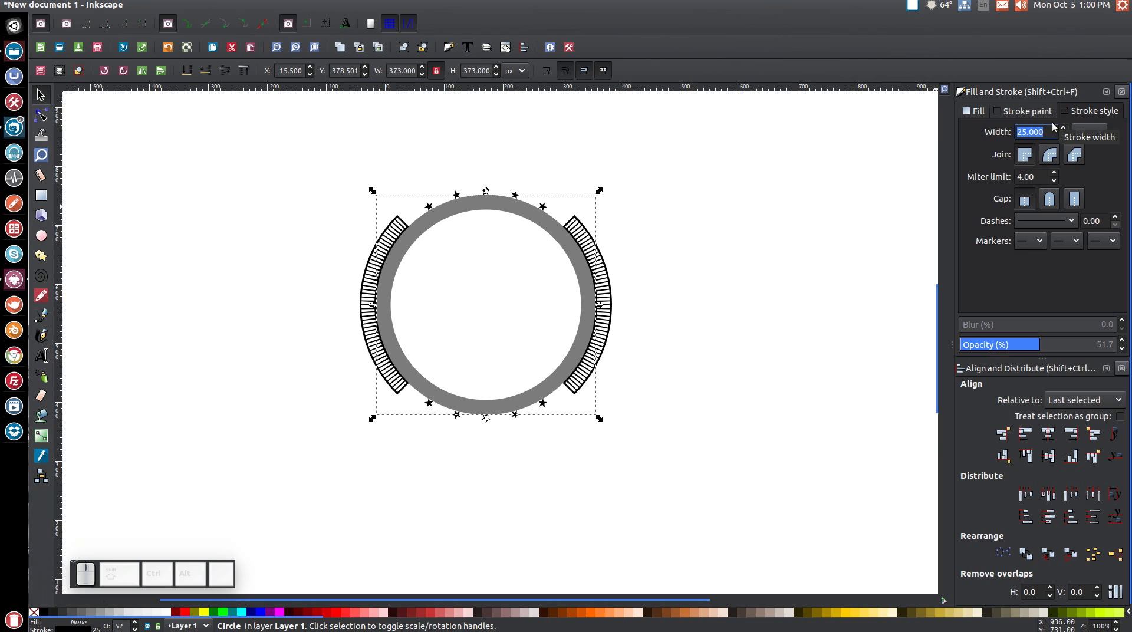
key("1")
key("Return")
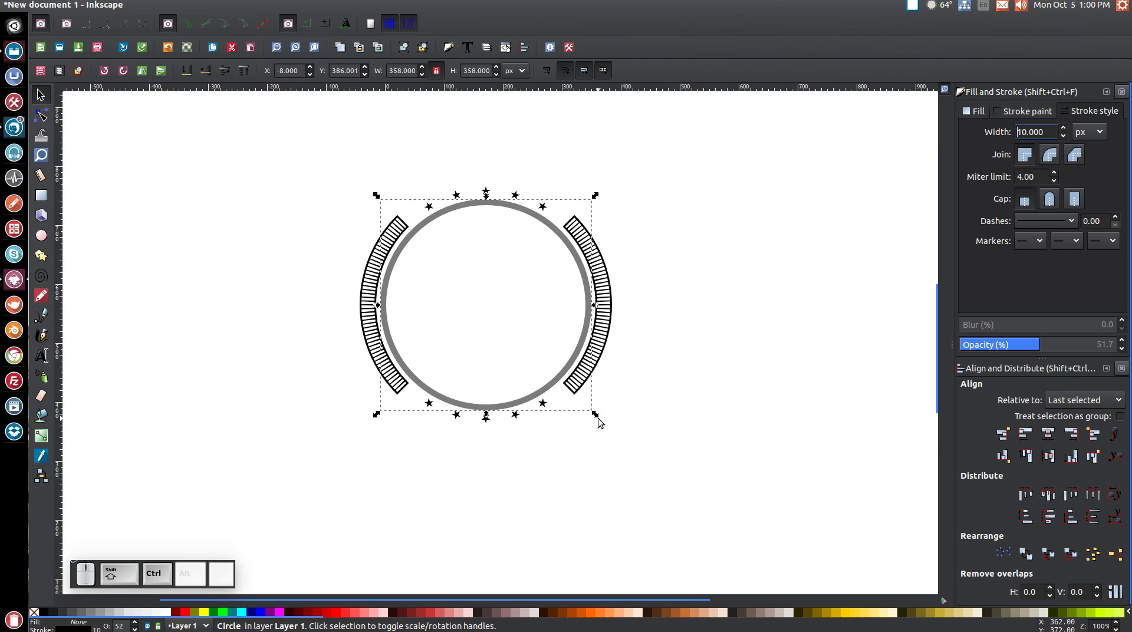
left_click(602, 416)
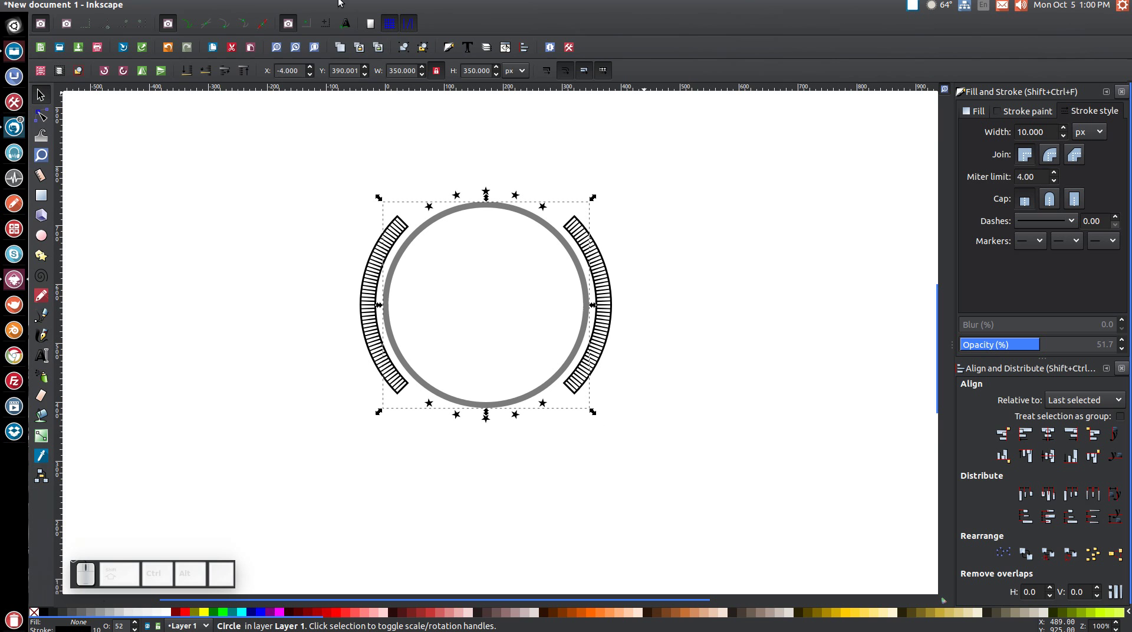
Step: Convert the ring's stroke to a path with no fill and a 3 px black flat stroke
left_click(192, 8)
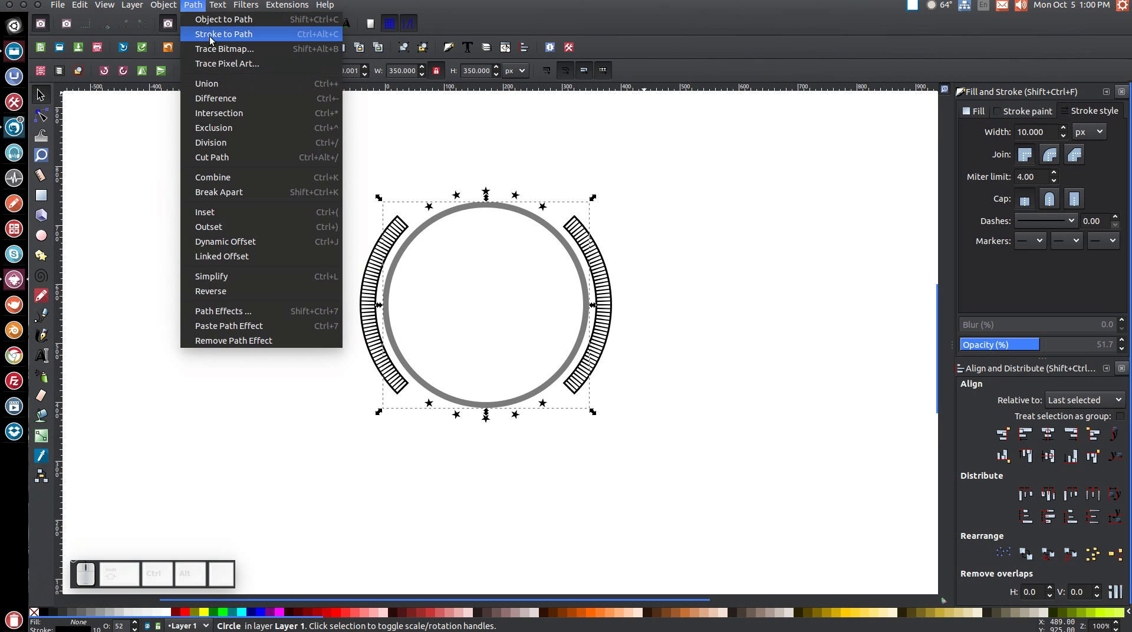
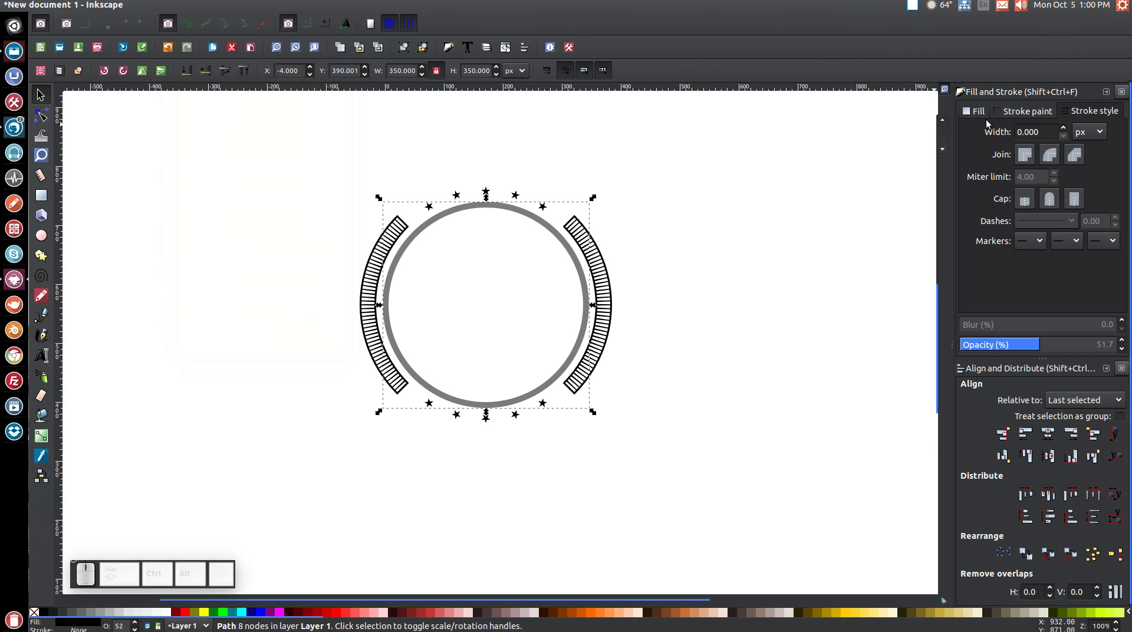
left_click(981, 110)
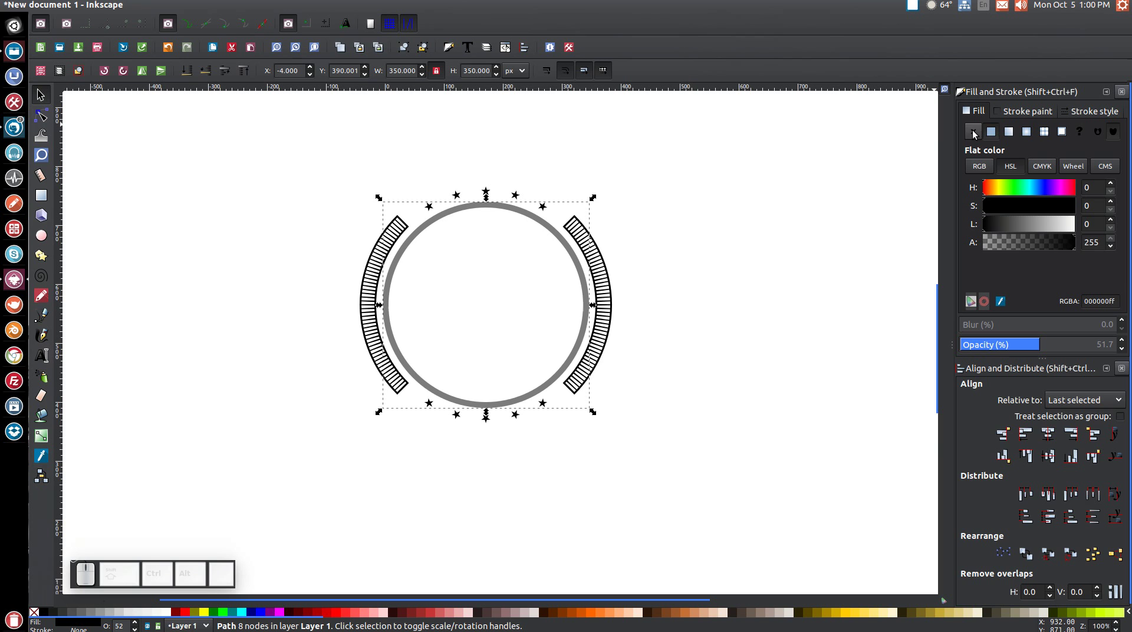
left_click(976, 132)
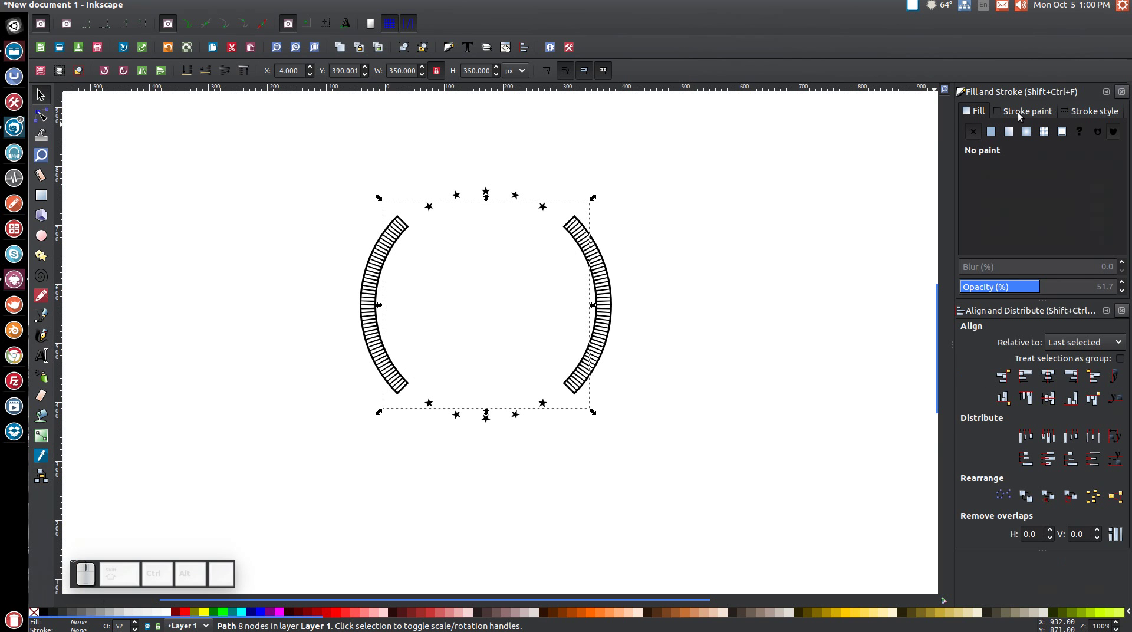
left_click(1021, 115)
left_click(998, 136)
left_click(1094, 112)
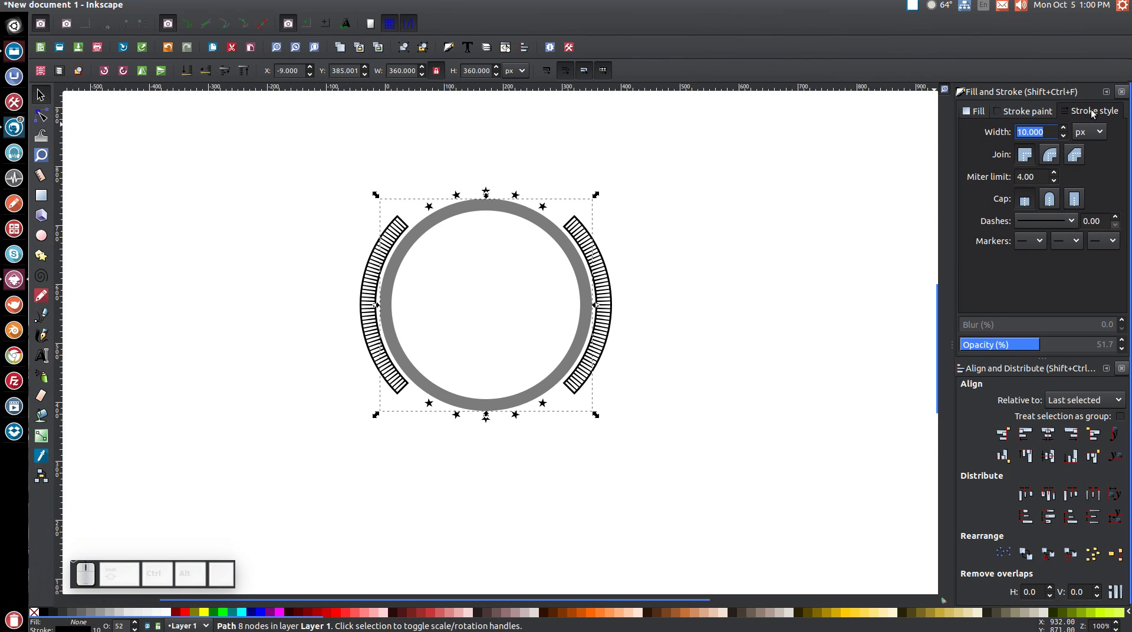
key("3")
key("Return")
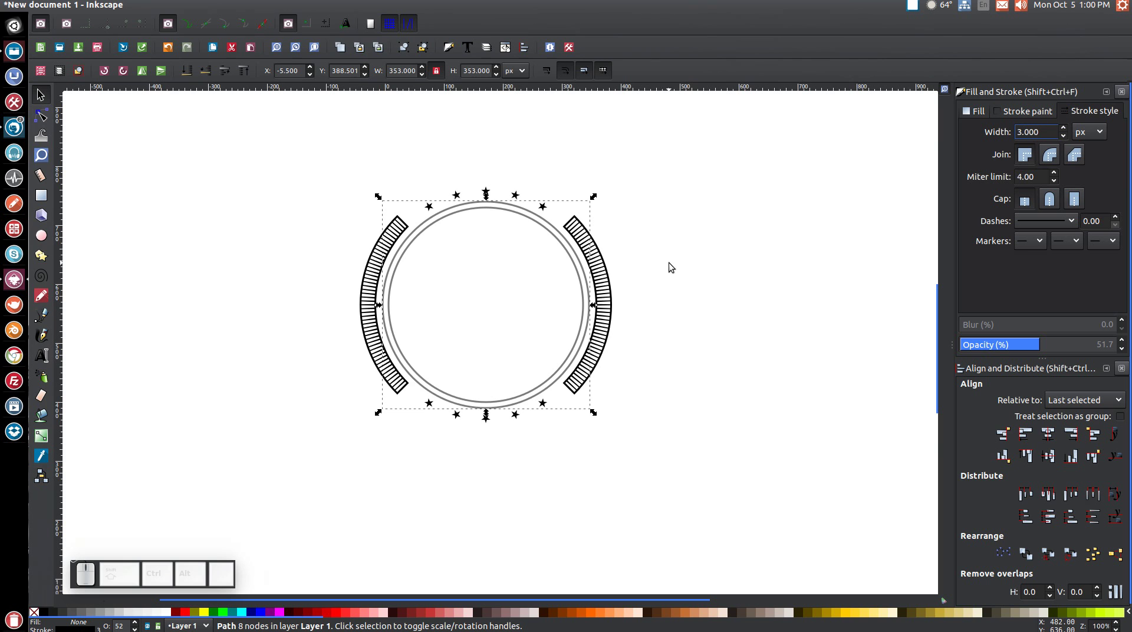
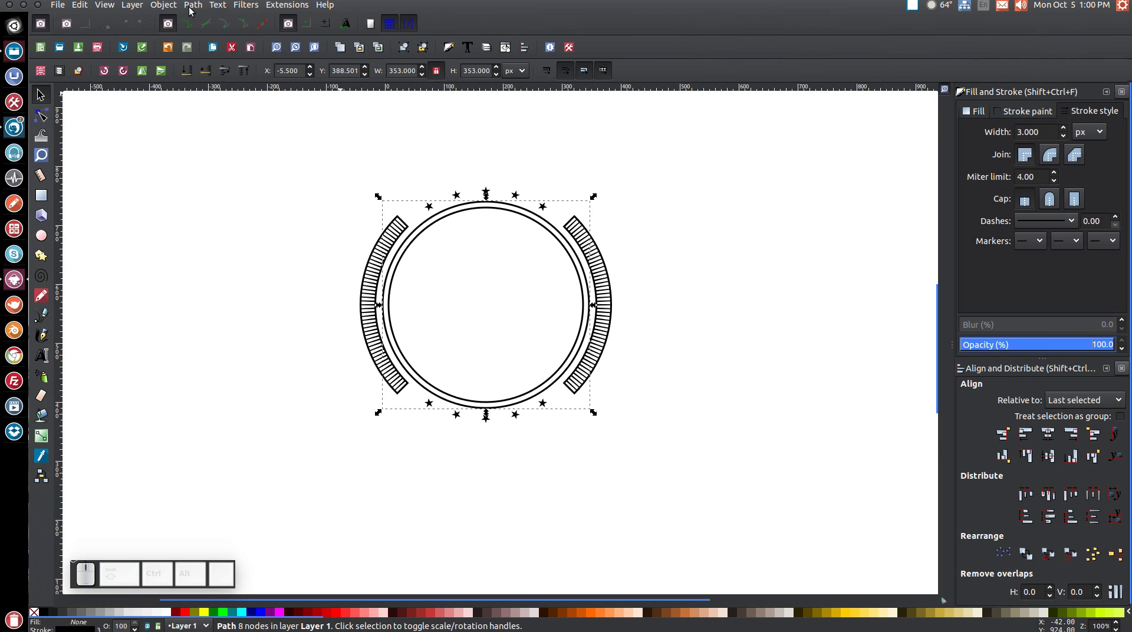
Step: Combine the ring's two outlines into a single path
left_click(193, 8)
left_click(207, 34)
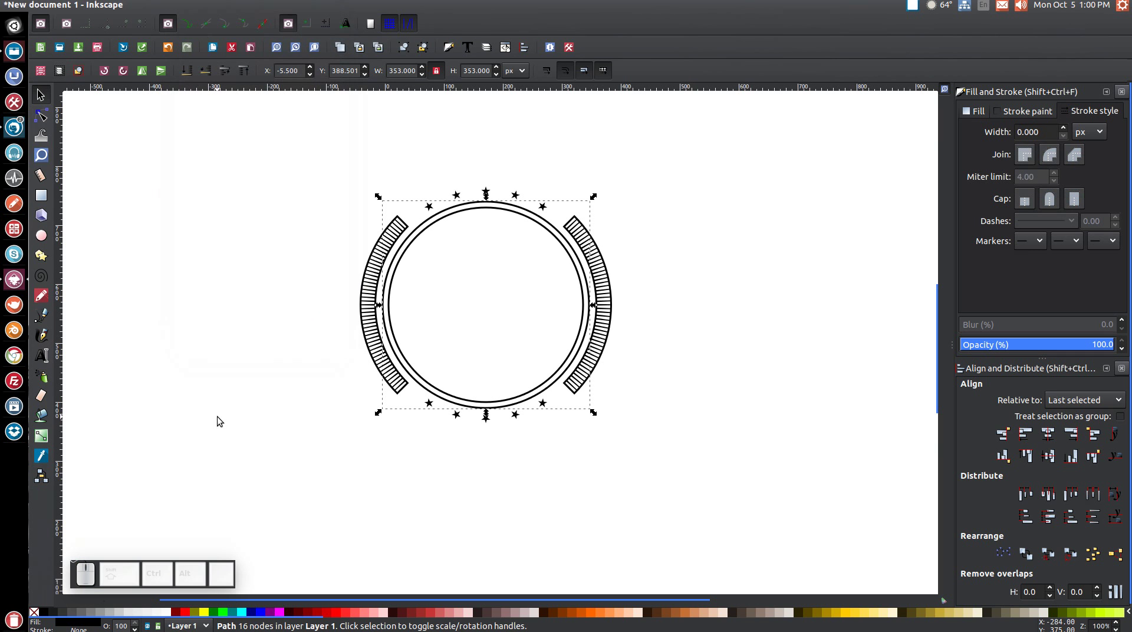
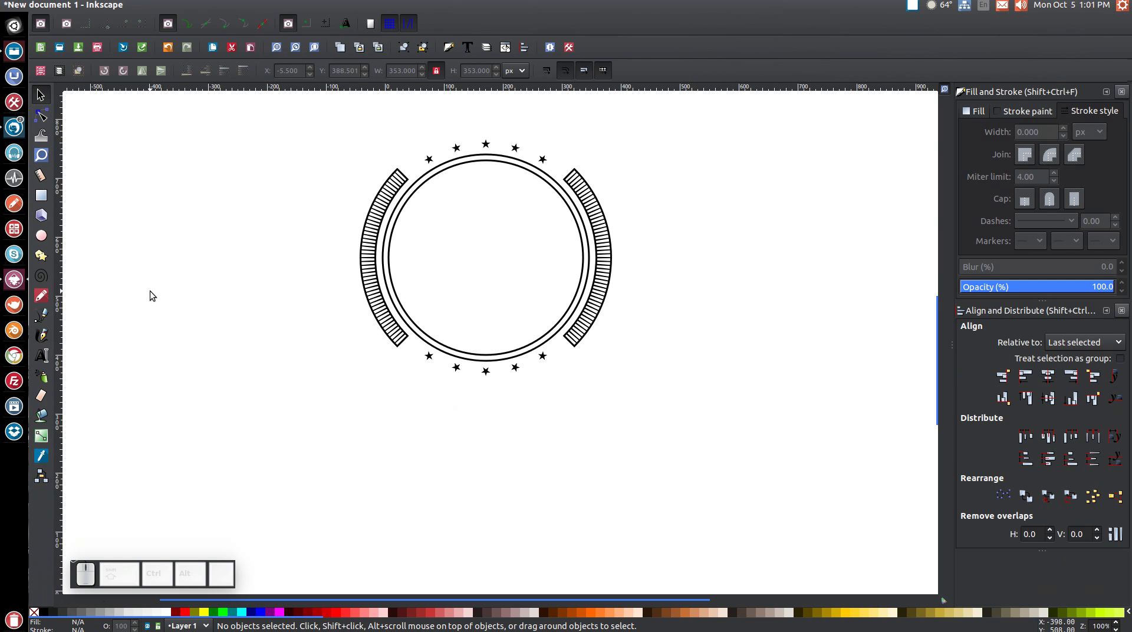
Step: Draw a 6-corner polygon and centre it on the double ring
left_click(50, 256)
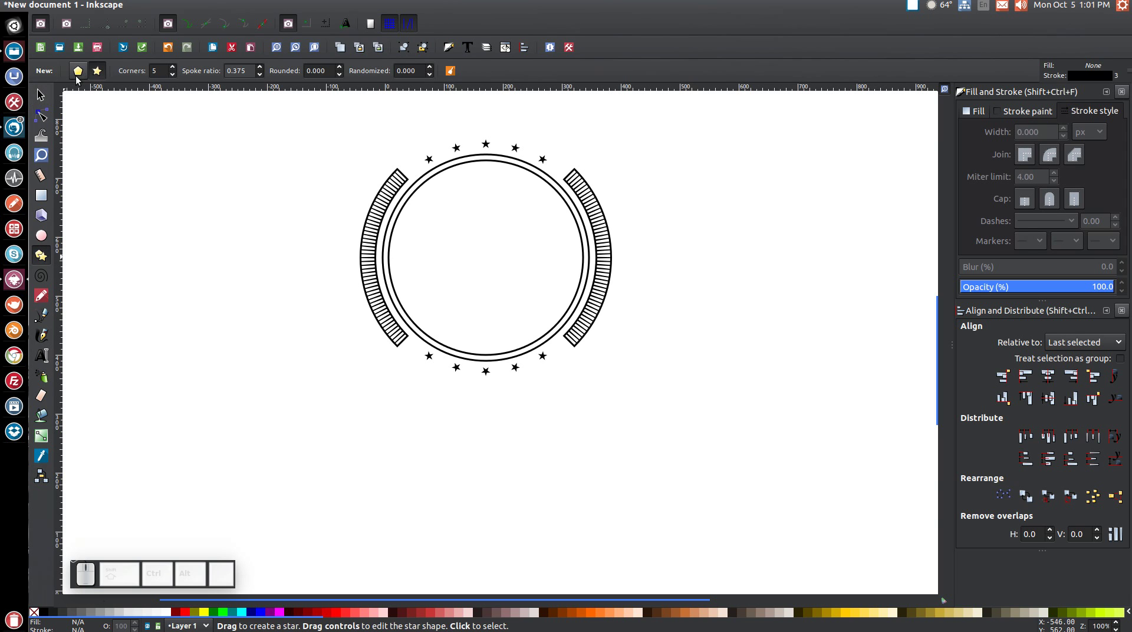
left_click(79, 77)
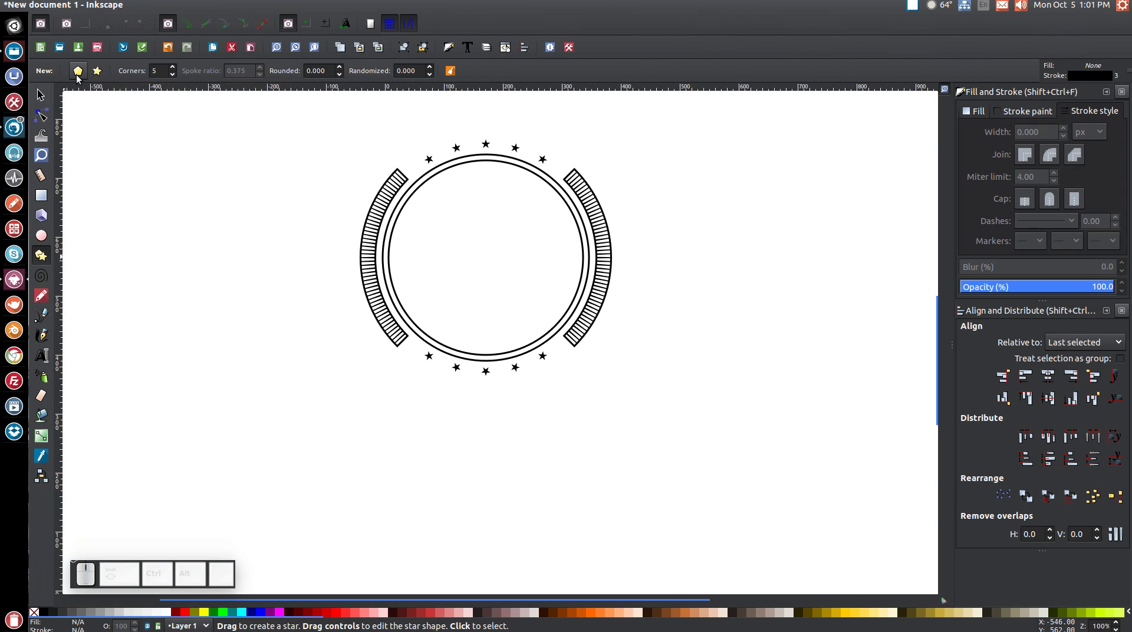
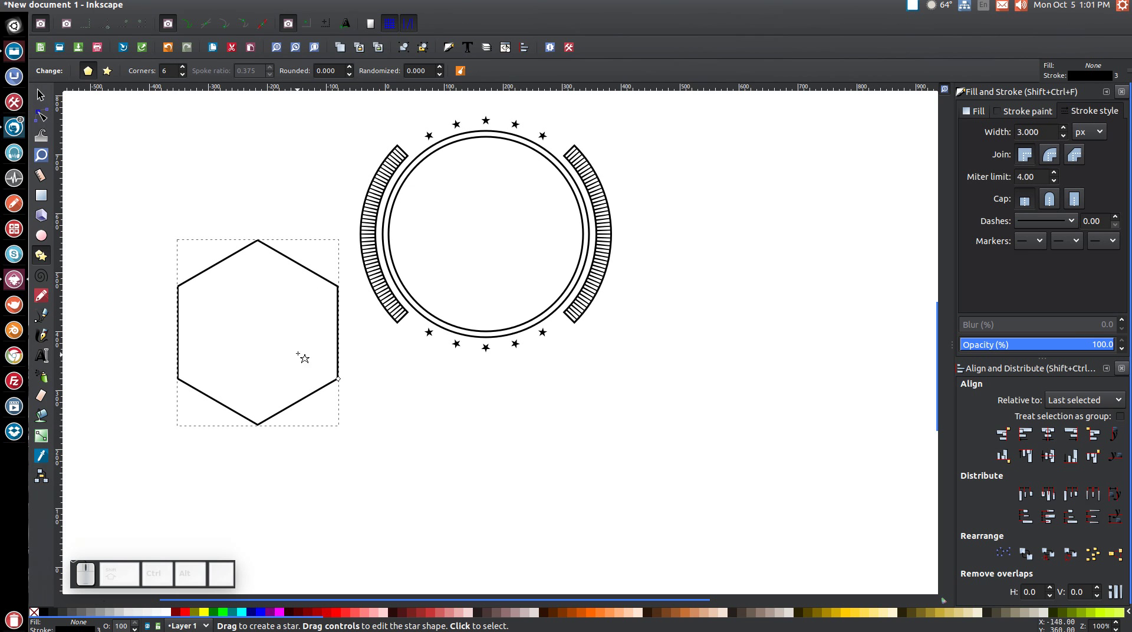
left_click(50, 102)
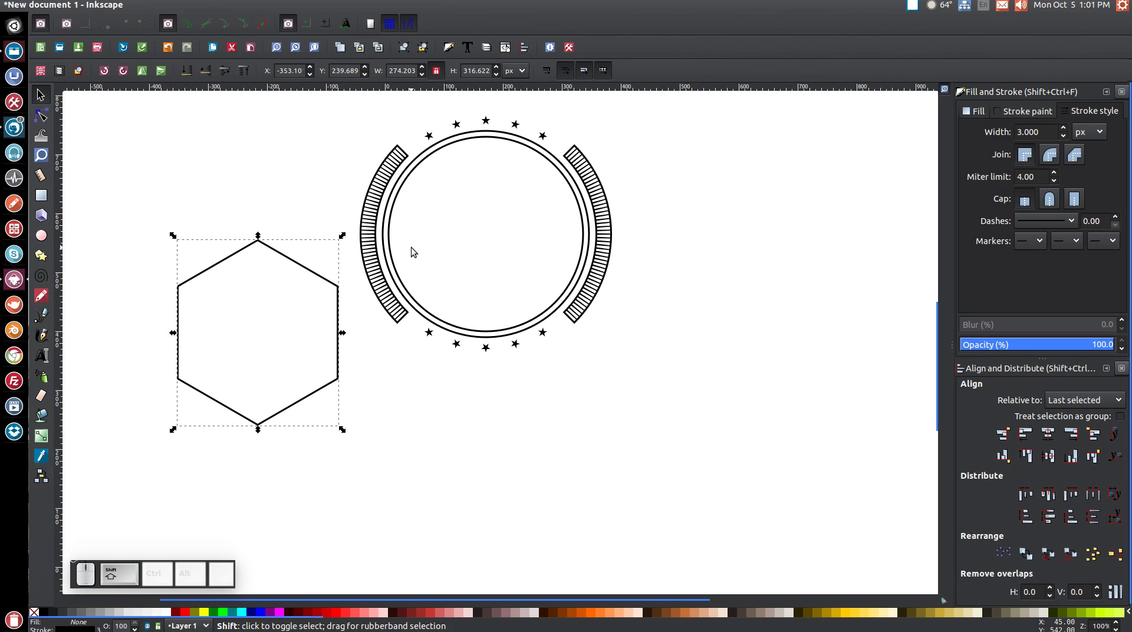
left_click(422, 172)
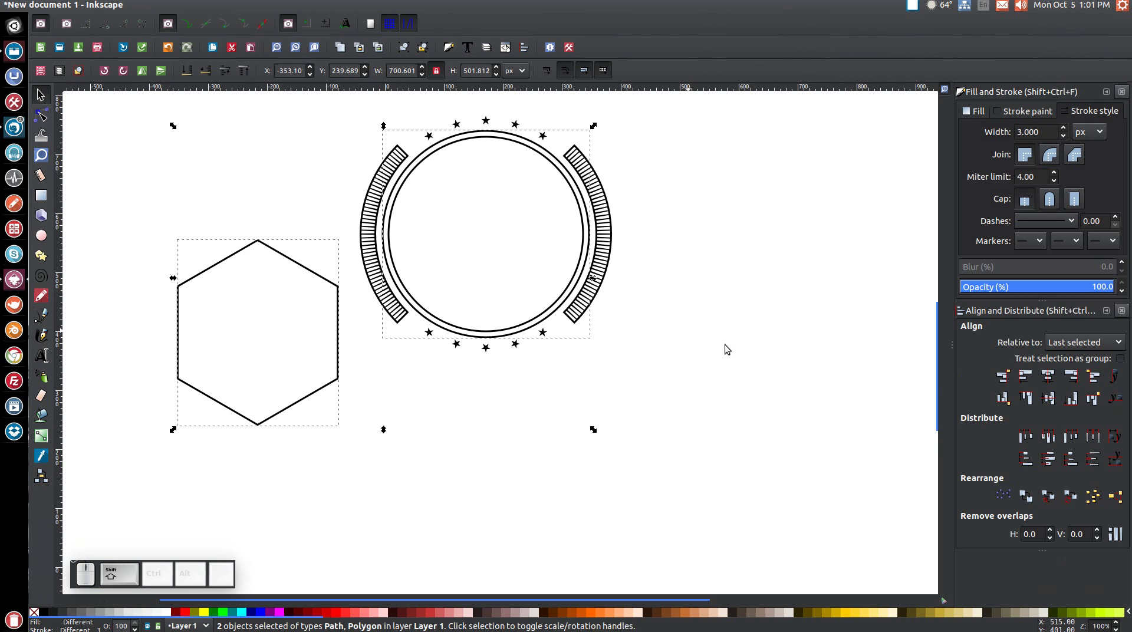
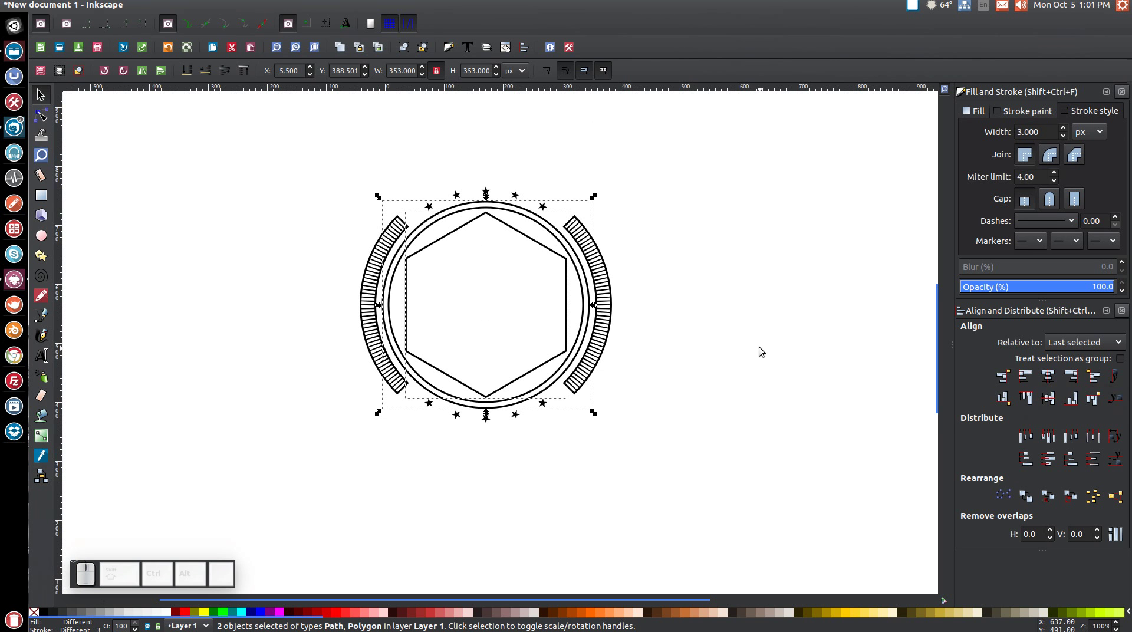
Step: Shrink the hexagon to about 264 by 305 px to fit inside the inner ring
left_click(758, 258)
left_click(559, 364)
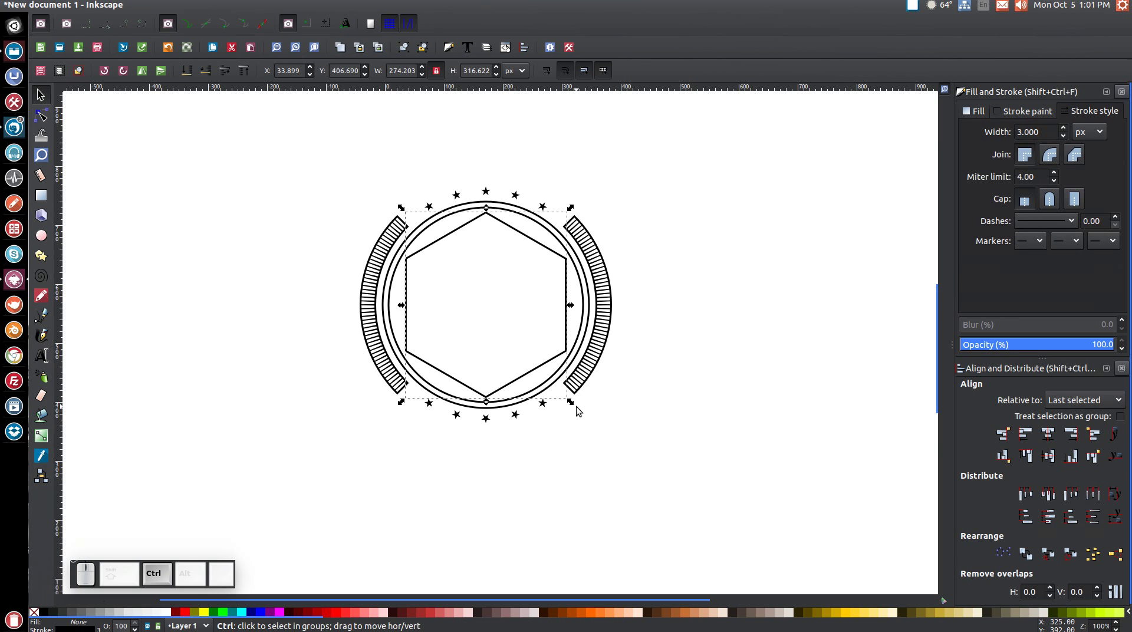
left_click(576, 402)
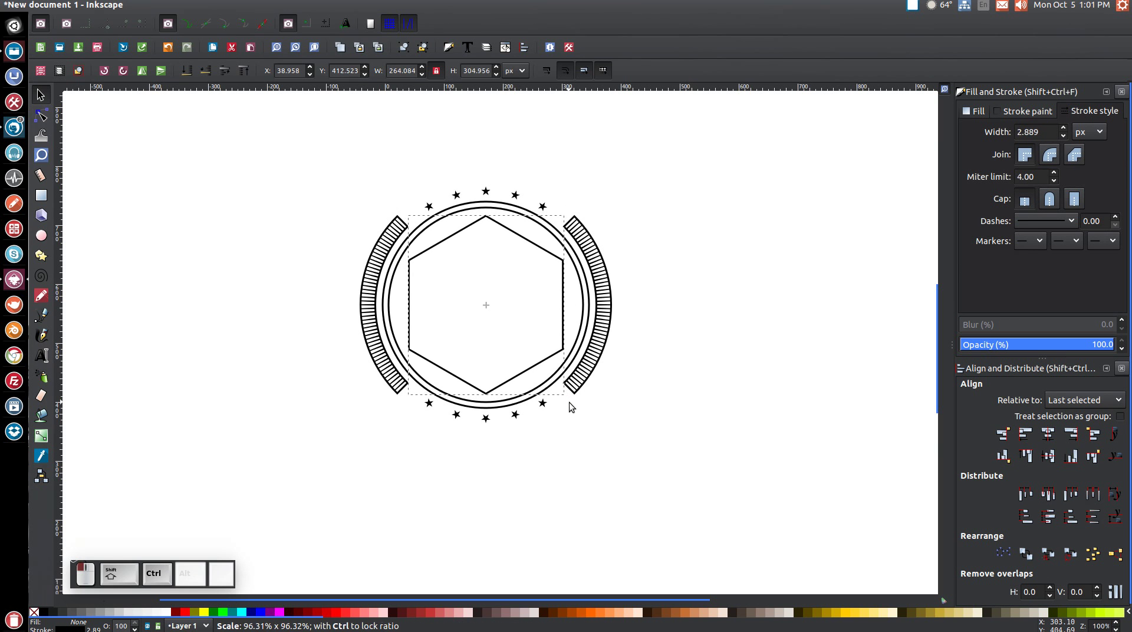
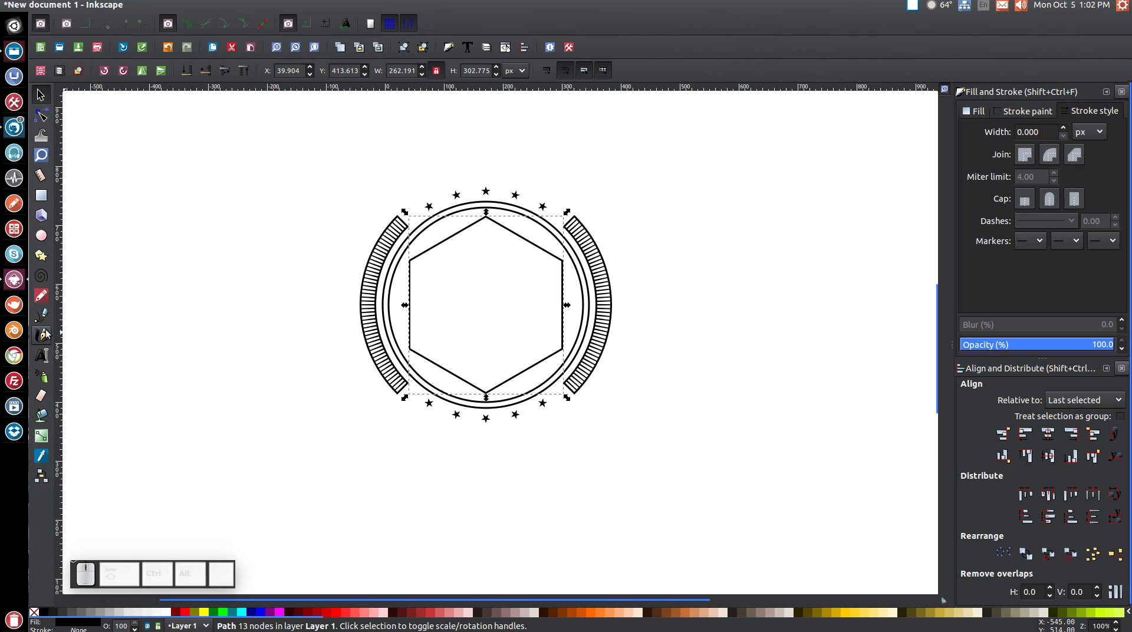
Step: Draw a diagonal line across the hexagon with a 3 px stroke
left_click(44, 314)
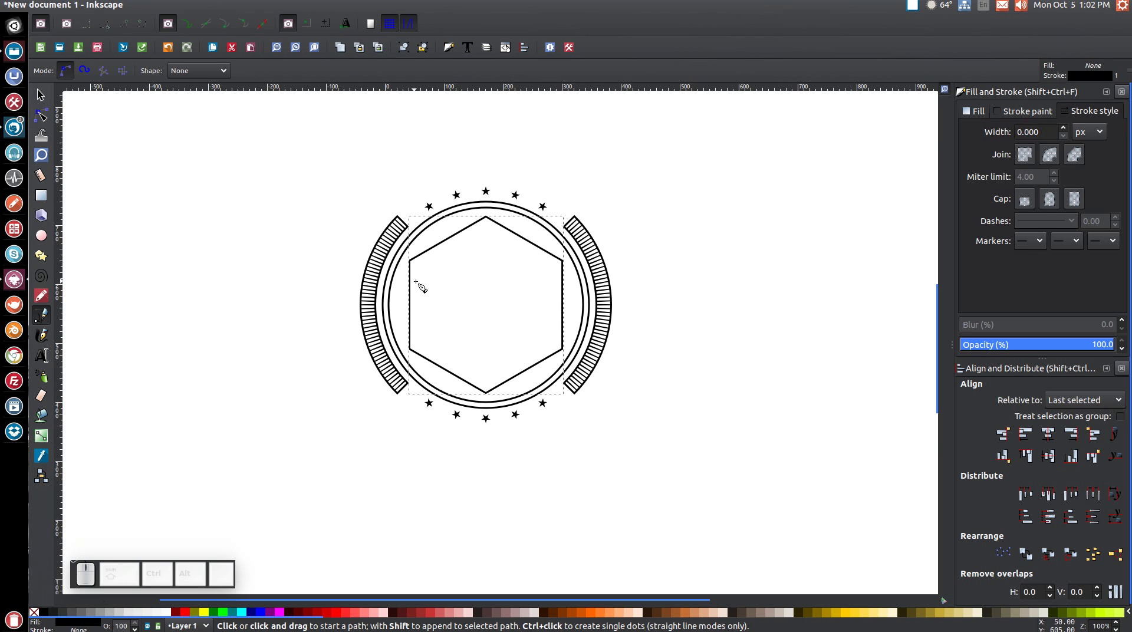
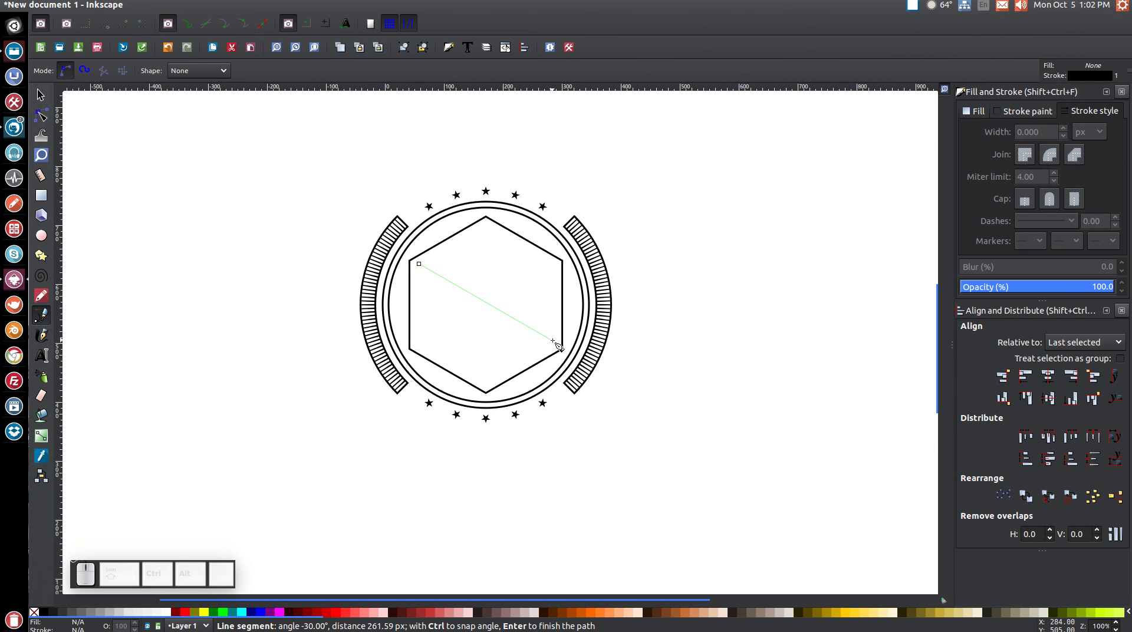
key("Return")
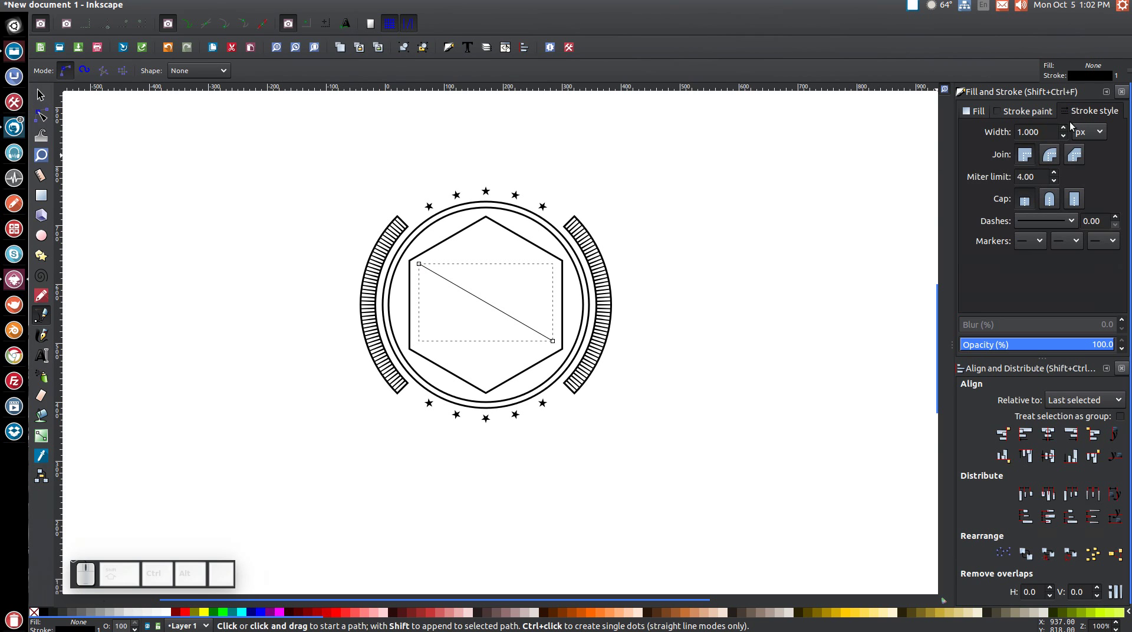
left_click_drag(42, 94, 973, 138)
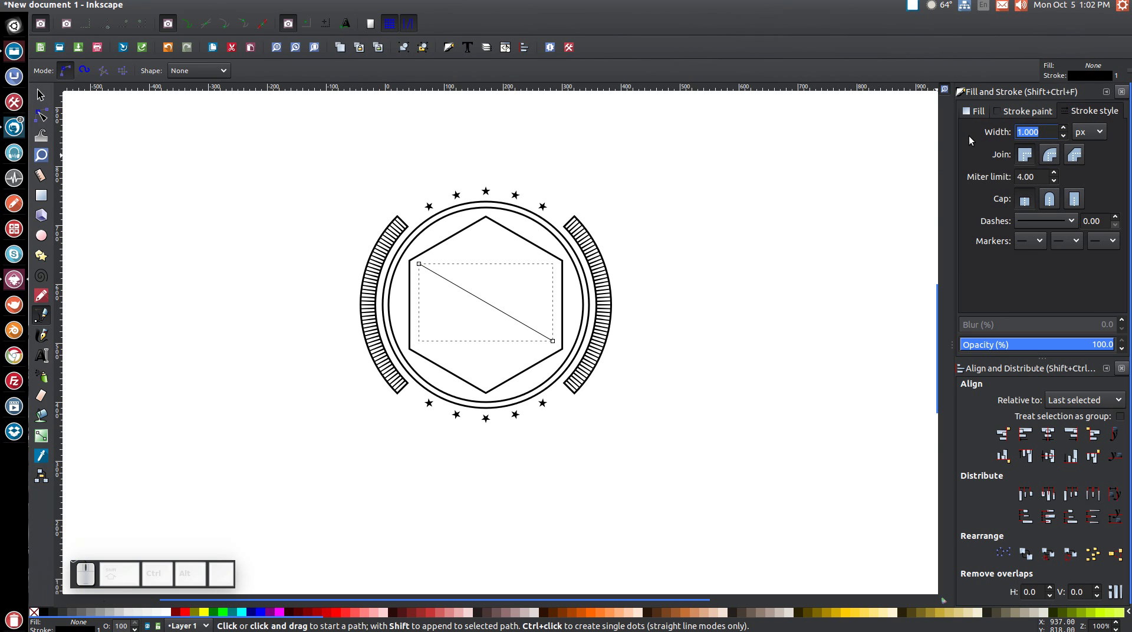
key("3")
key("Return")
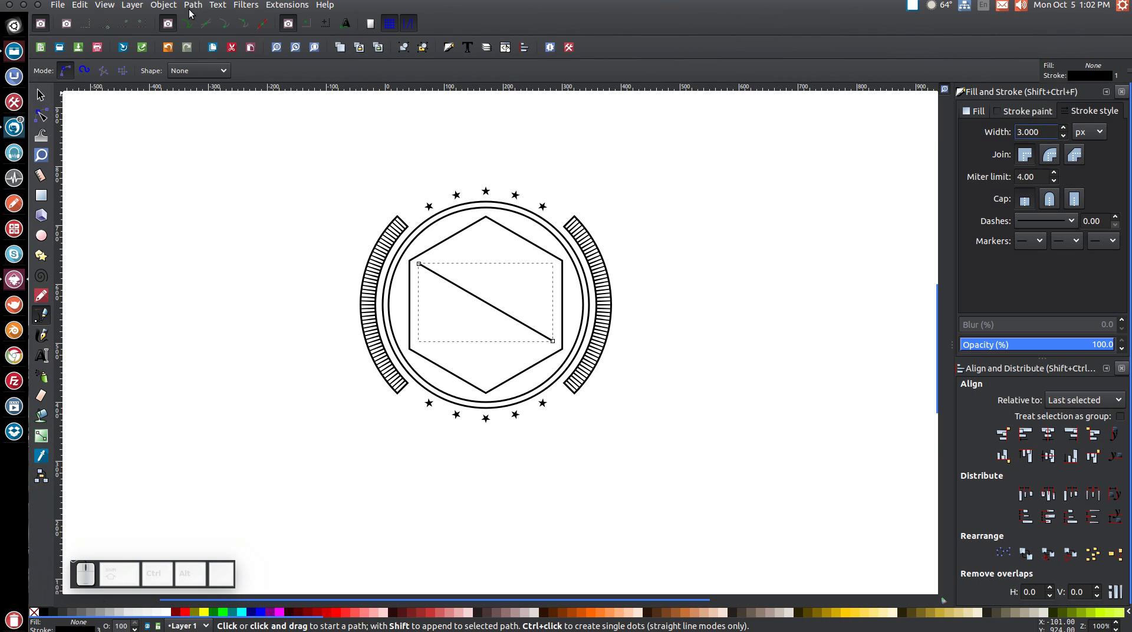
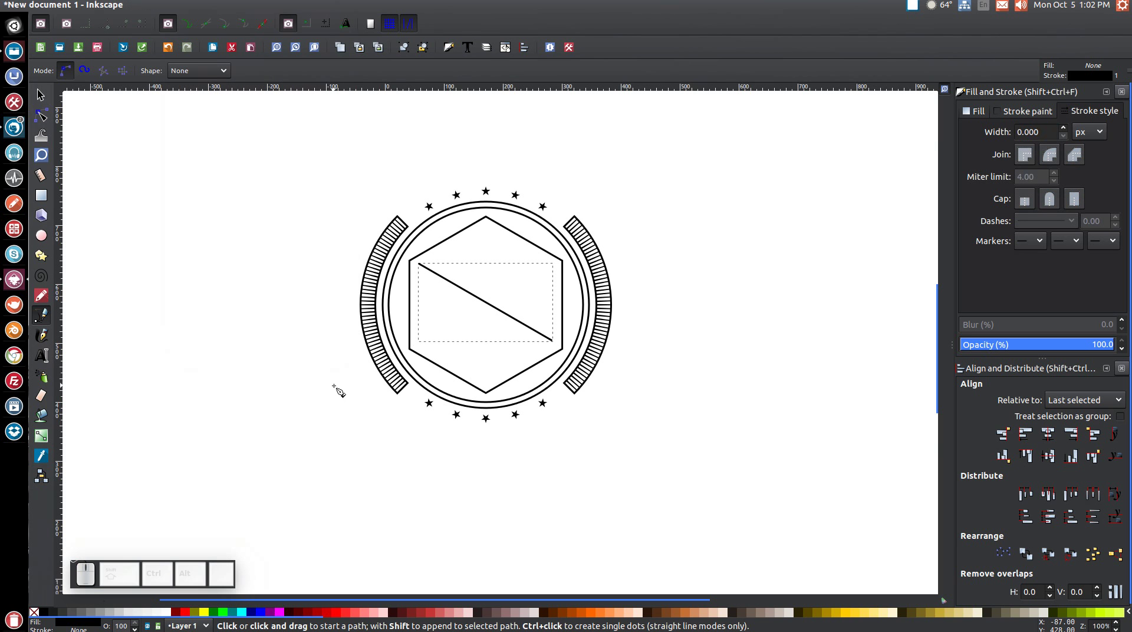
Step: Paste a copy of the diagonal and flip it horizontally so the two lines cross in an X
left_click(47, 95)
left_click(484, 300)
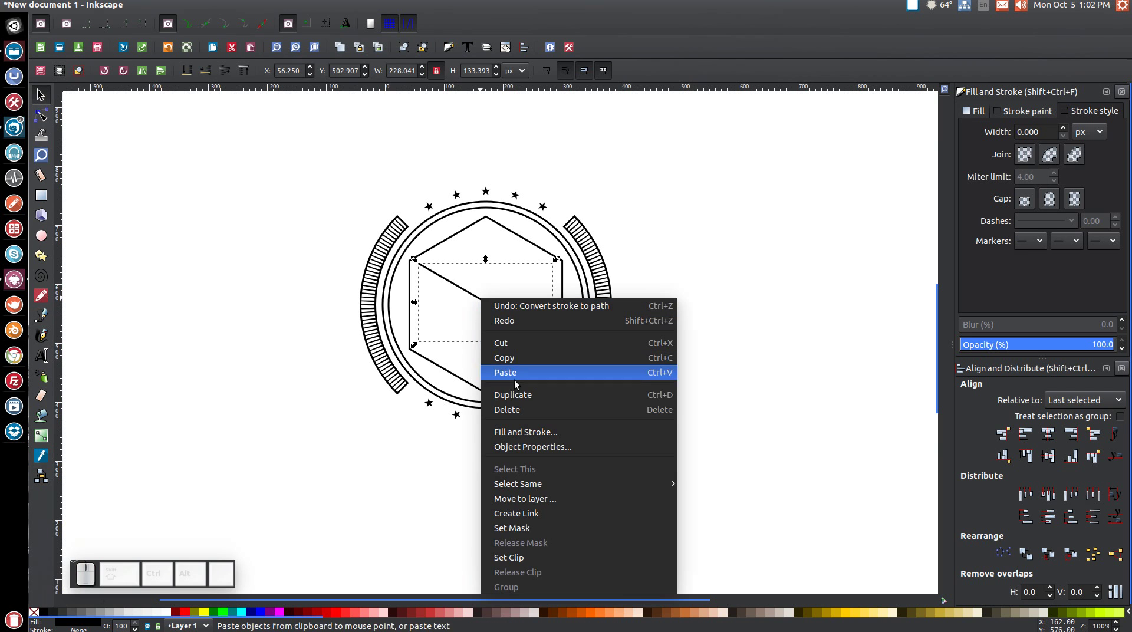
left_click(517, 392)
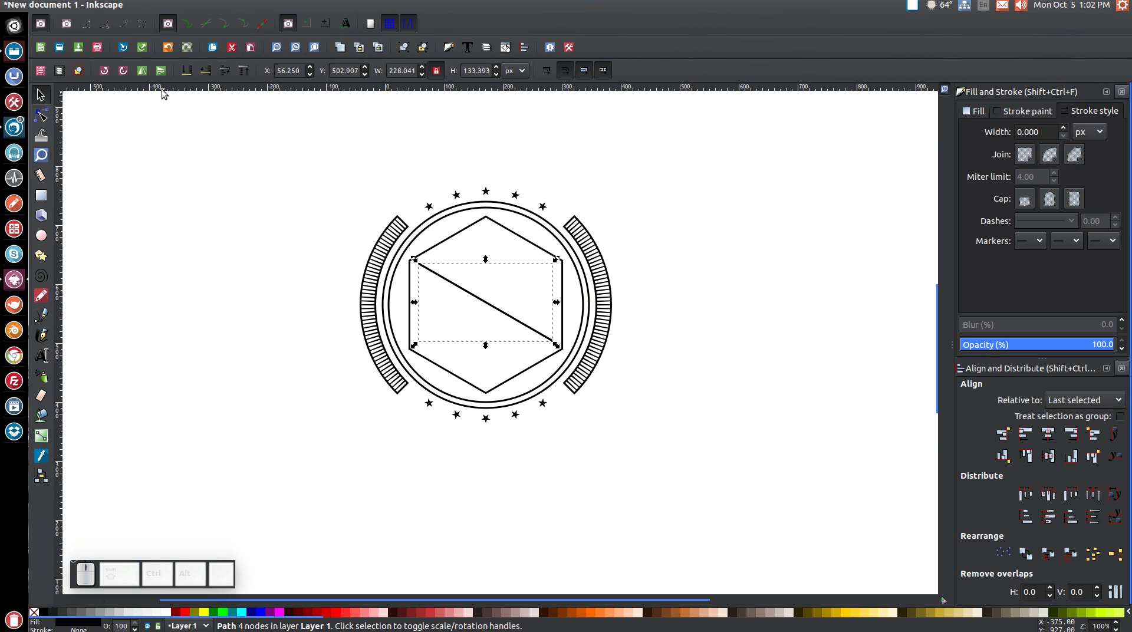
left_click(145, 72)
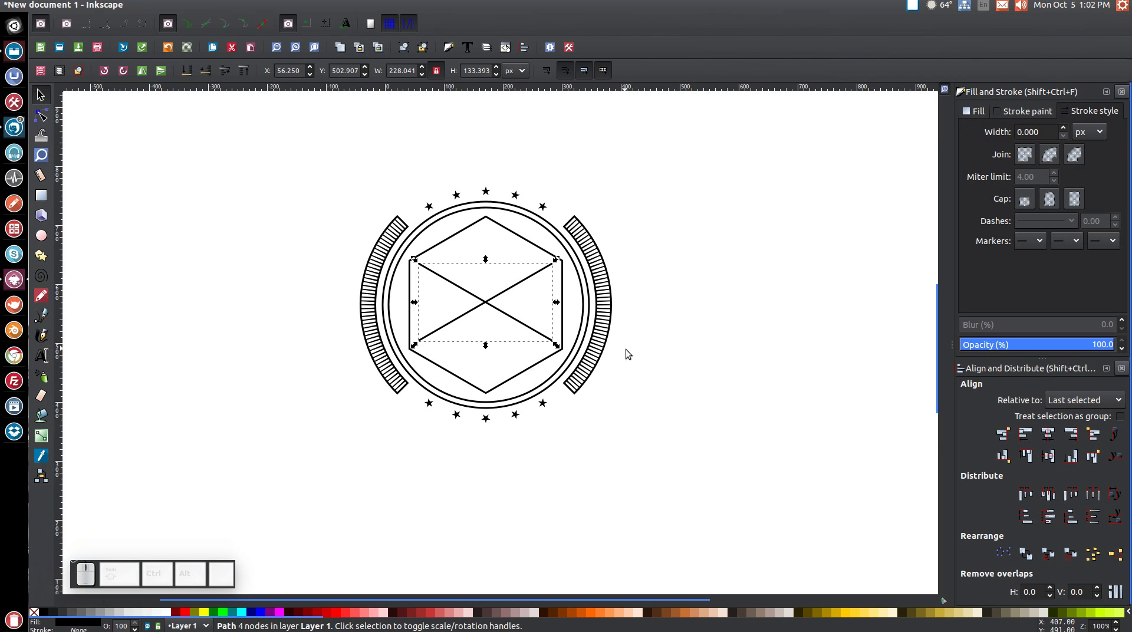
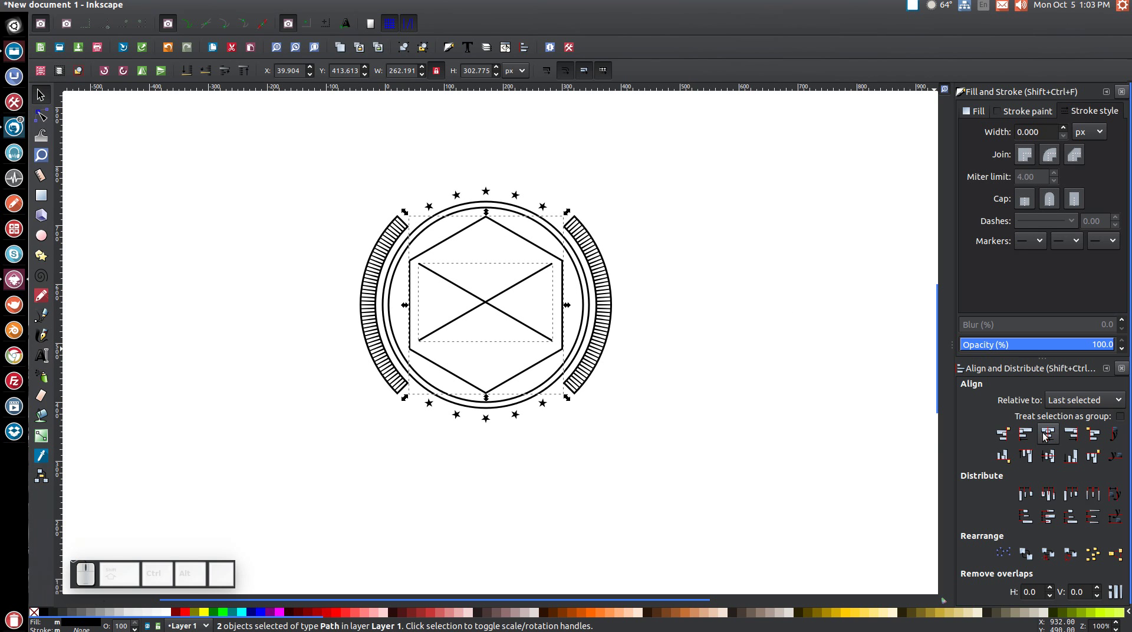
Step: Centre the X on the hexagon on both axes, then deselect everything
left_click(1050, 437)
left_click(1048, 463)
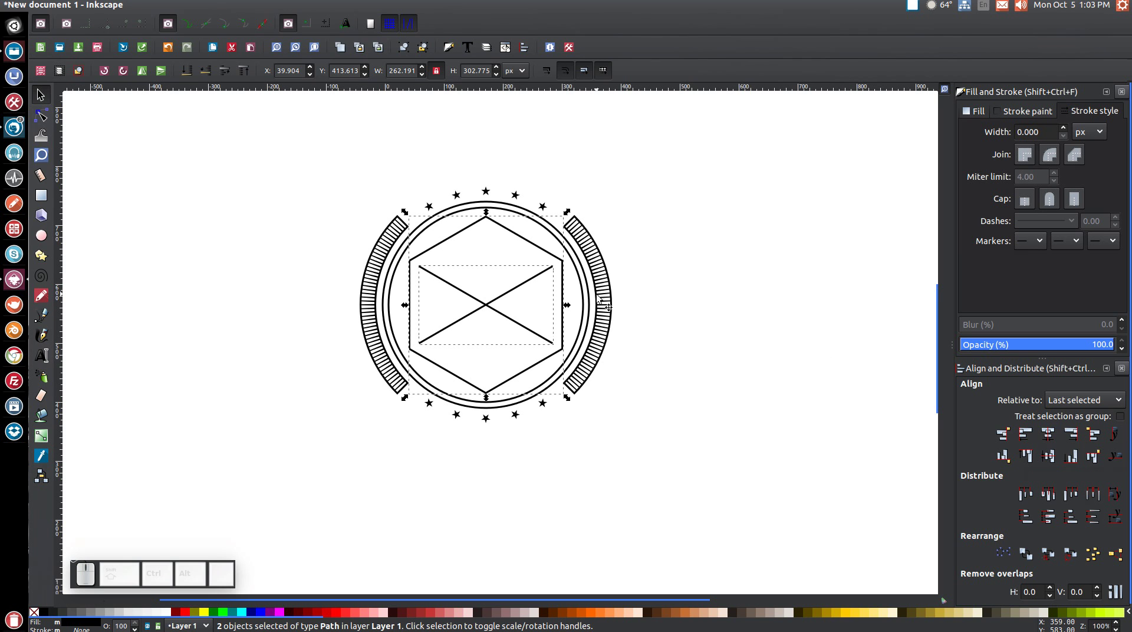
scroll("down", 3)
scroll("up", 3)
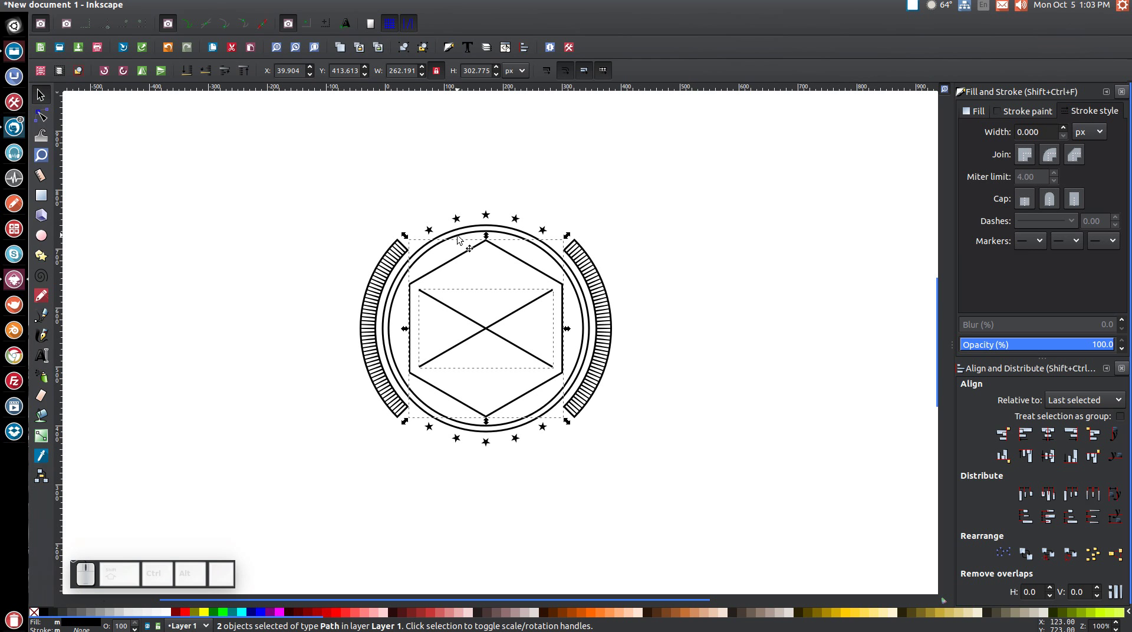
scroll("down", 3)
left_click(794, 164)
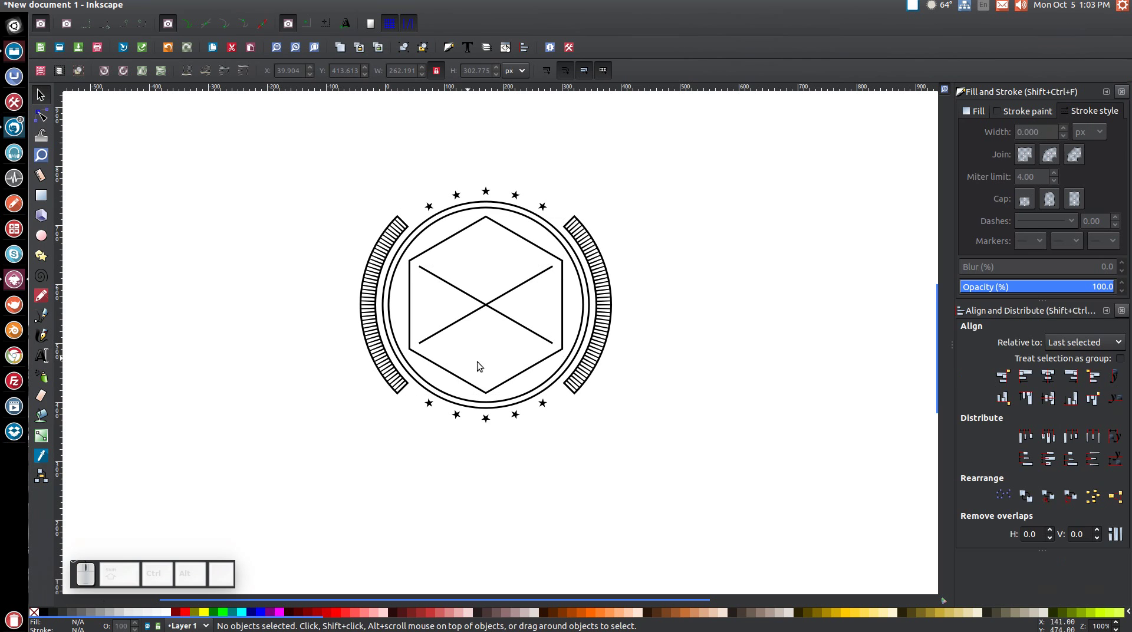
scroll("down", 3)
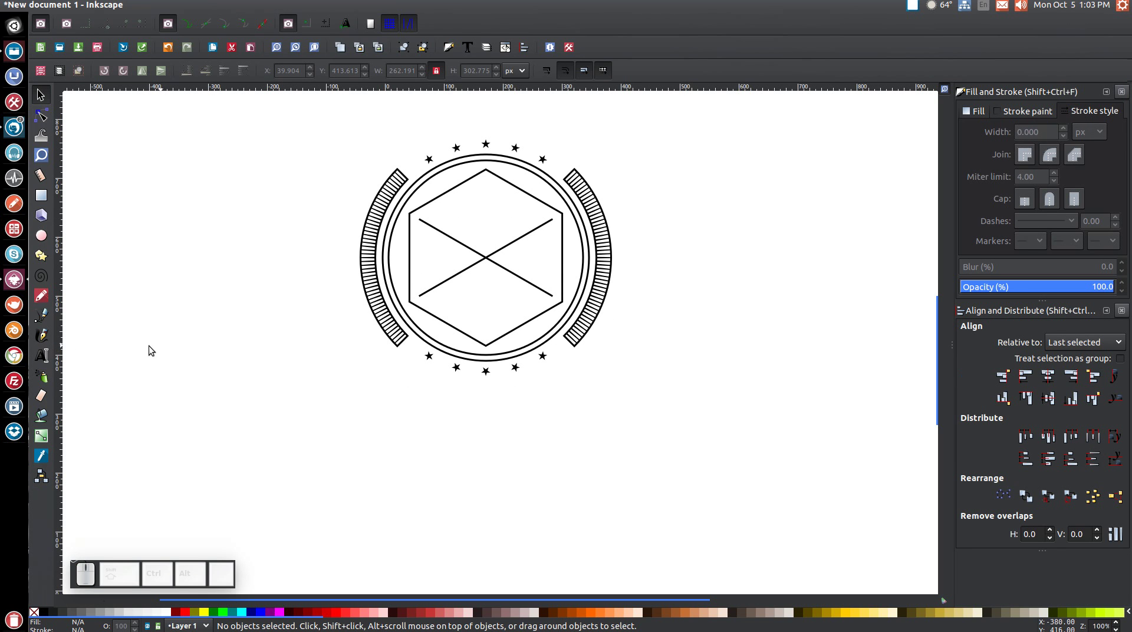
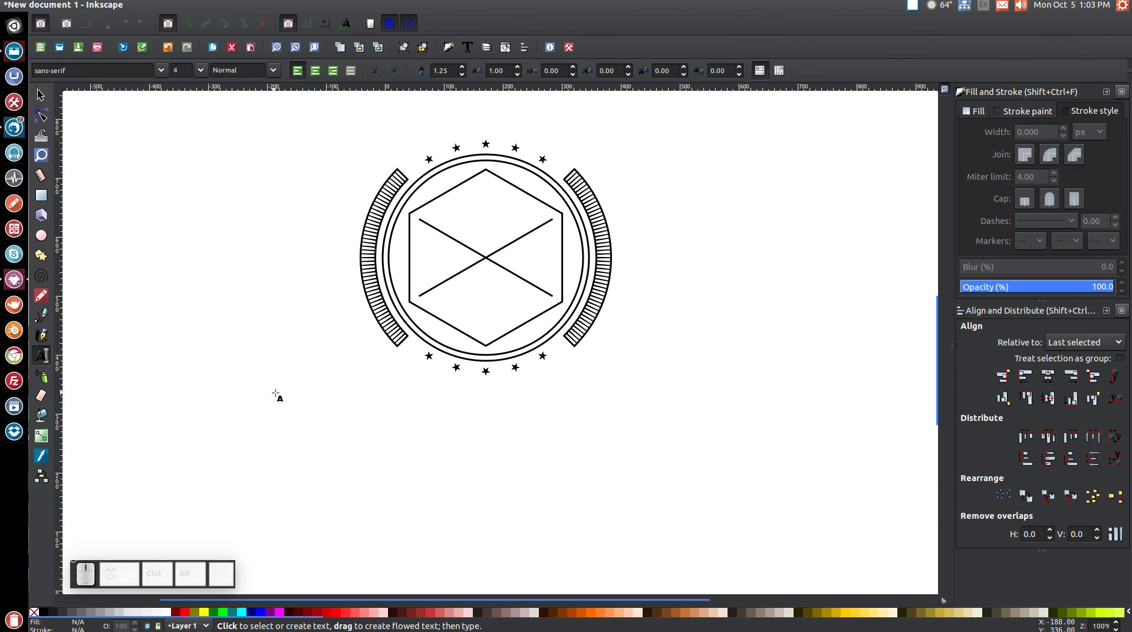
Step: Type LOGO in TeX Gyre Adventor at 32 and set it to Bold
key("Caps_Lock")
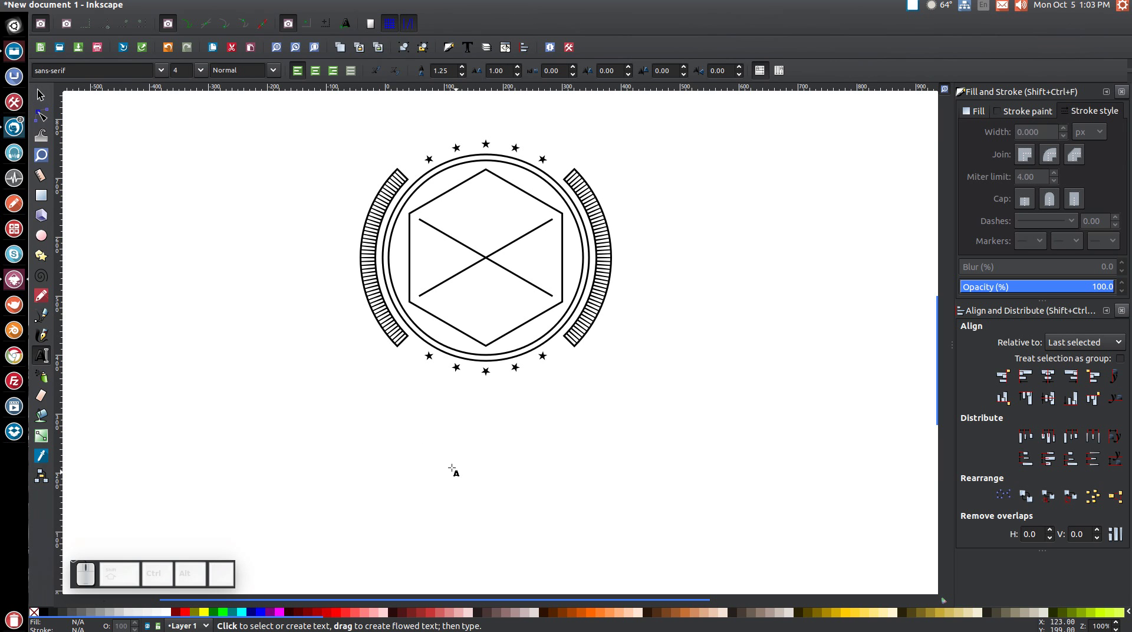
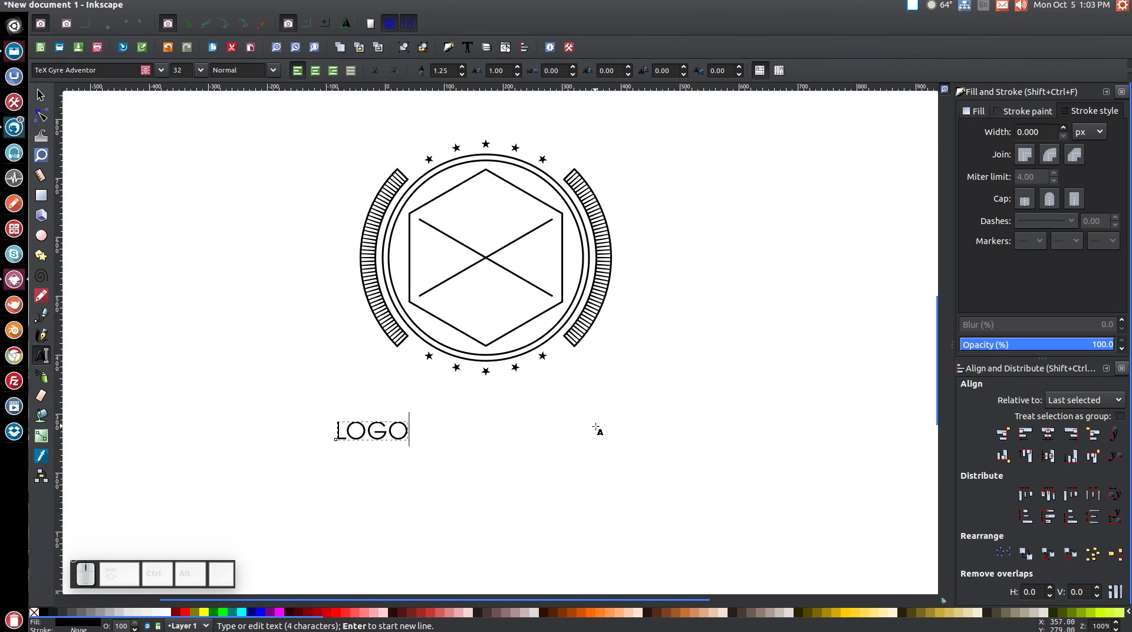
left_click(273, 75)
left_click(236, 124)
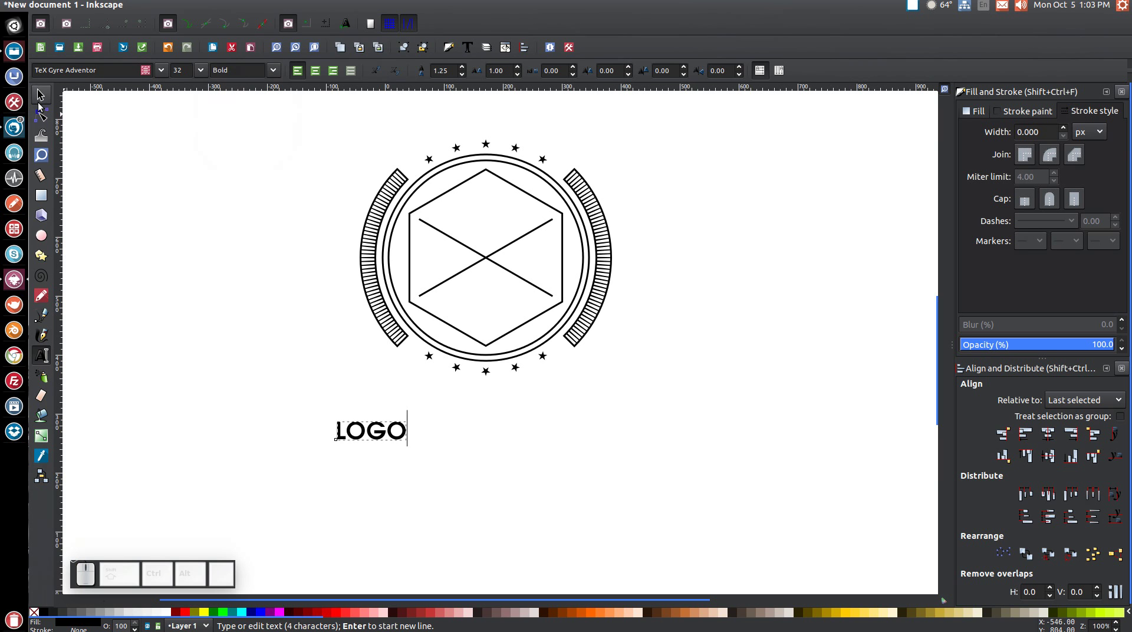
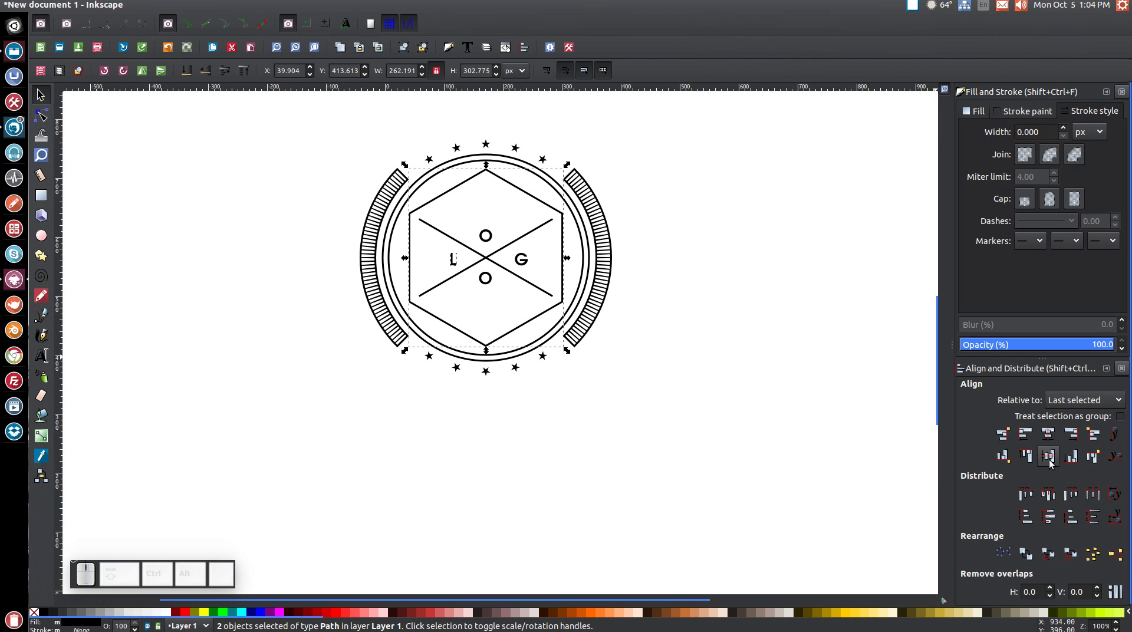
Step: Align the separated L, O, G, O letters into the four gaps around the X
left_click(1053, 462)
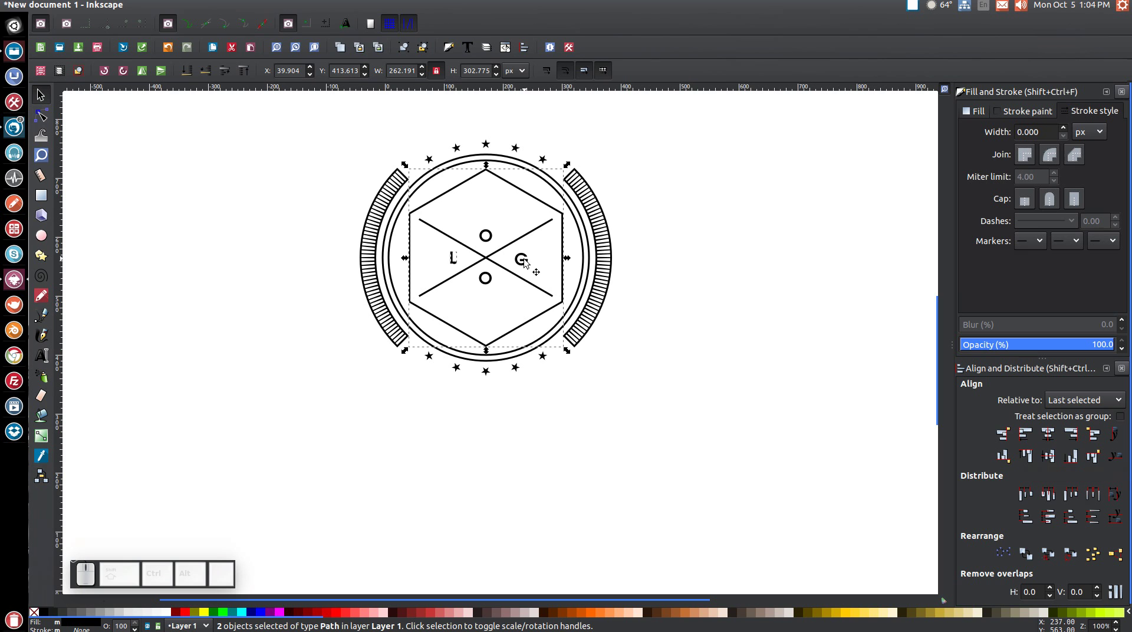
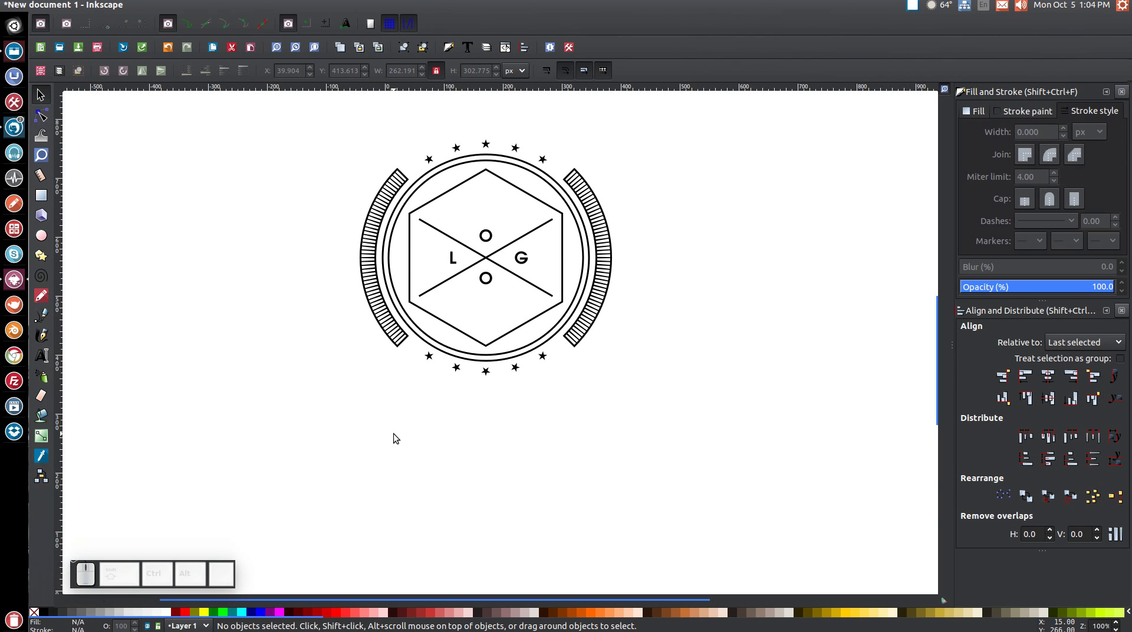
Step: Remove the red circle's outline, leaving it semi-transparent with no stroke
scroll("down", 3)
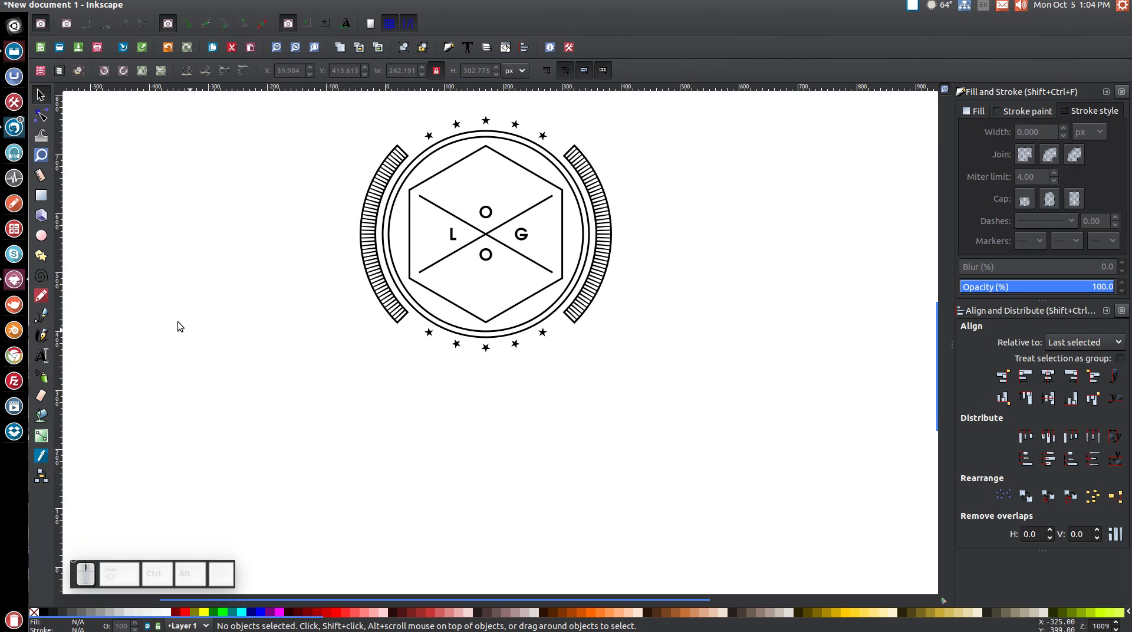
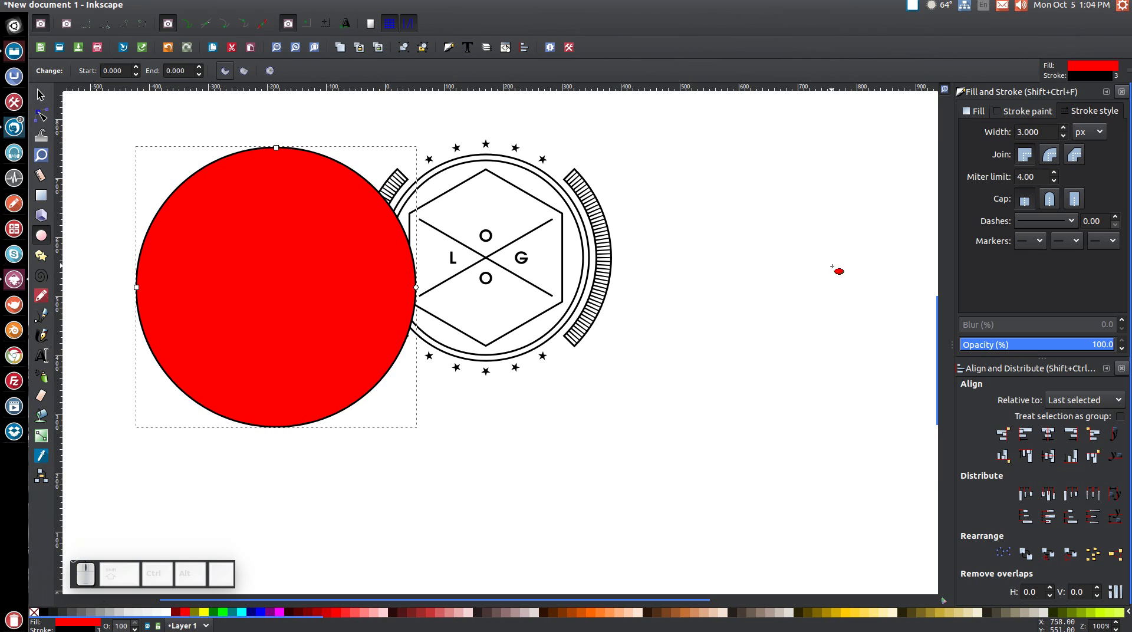
left_click(1032, 113)
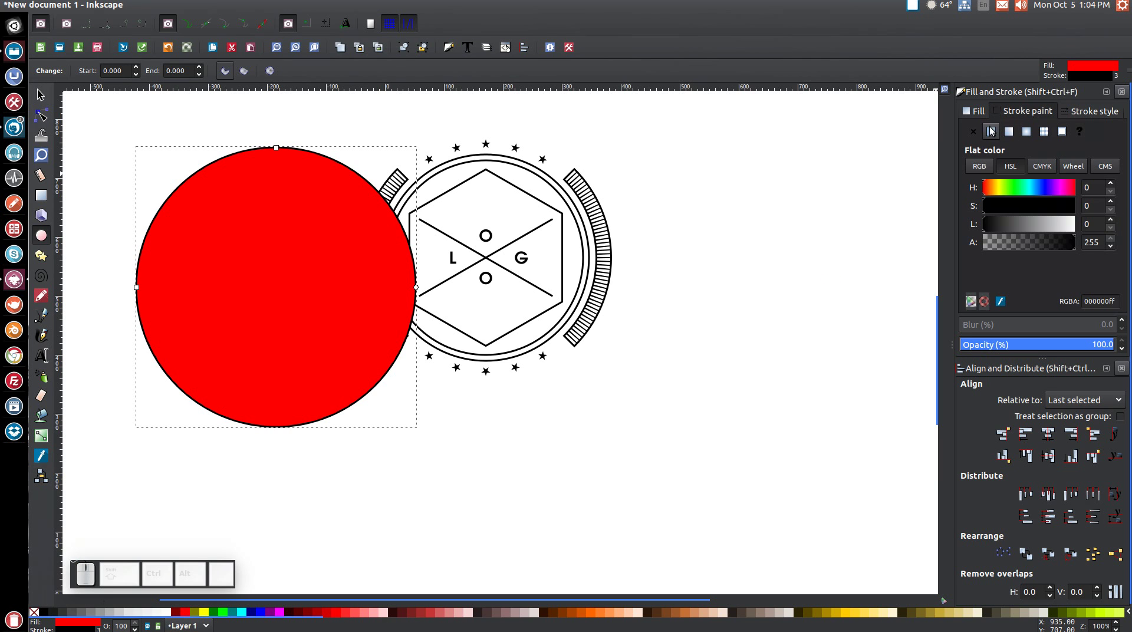
left_click(977, 131)
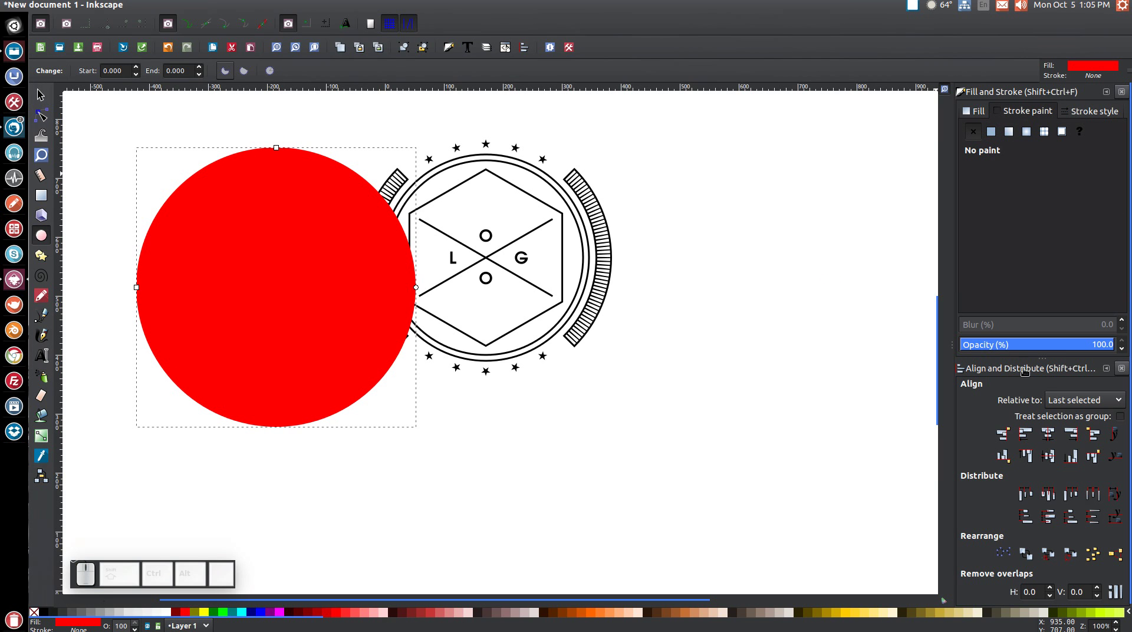
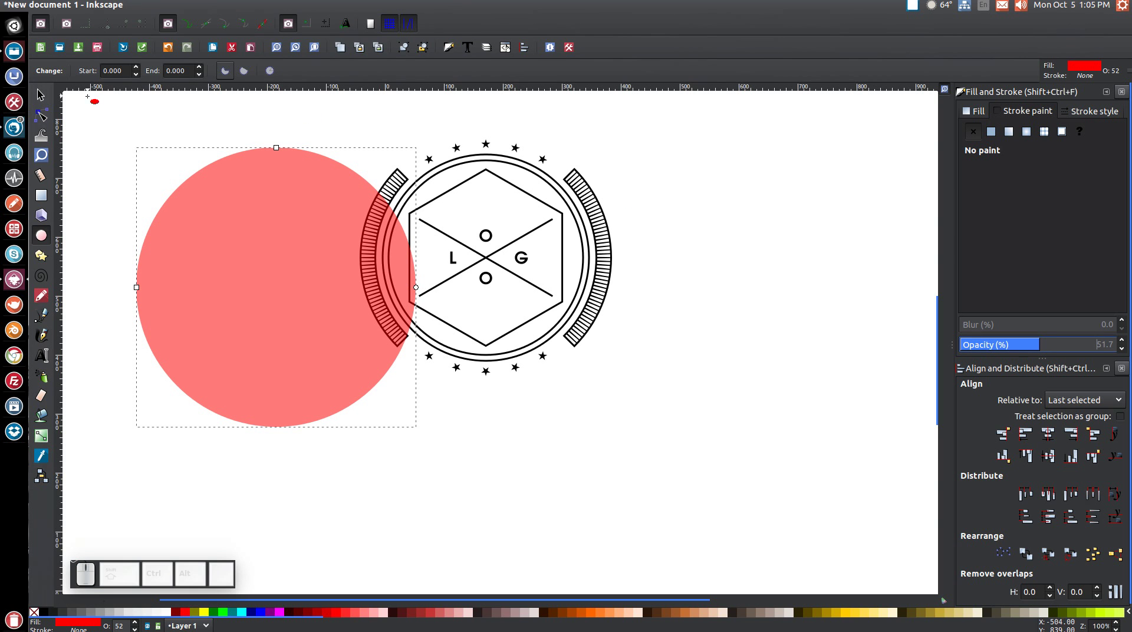
Step: Move the circle over the badge's lower half and centre it horizontally with the hexagon
left_click(42, 94)
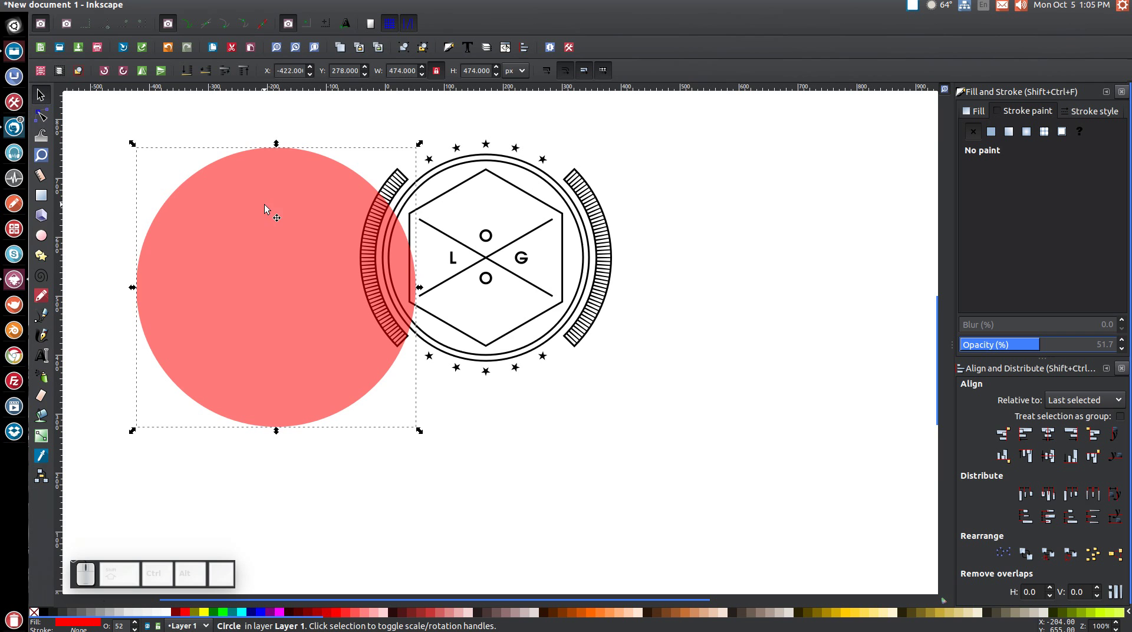
left_click_drag(272, 197, 481, 239)
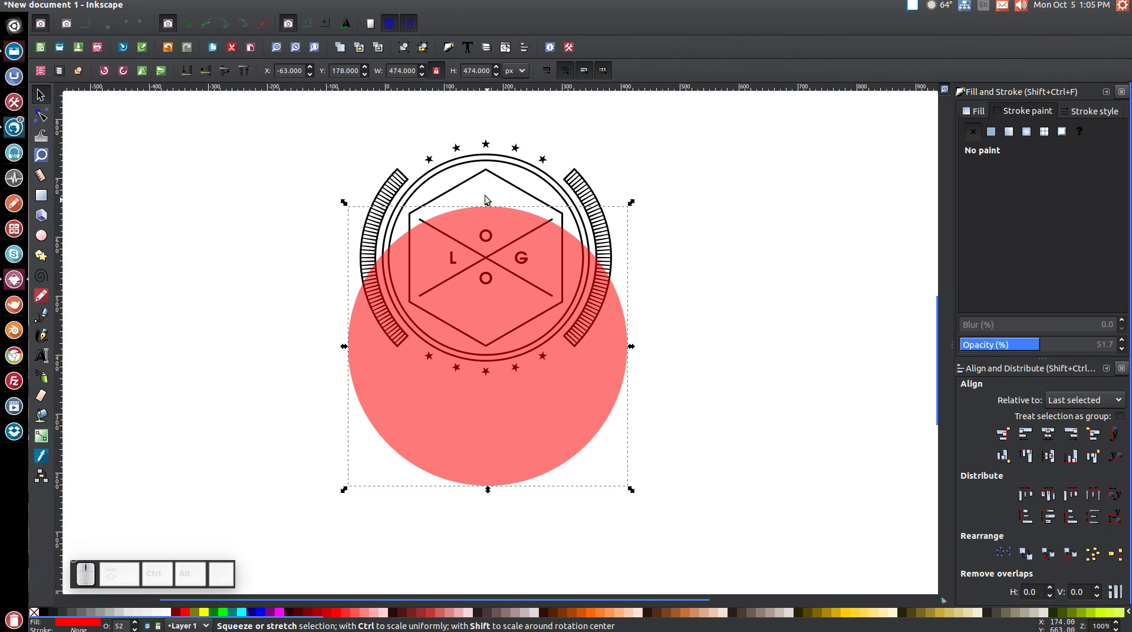
left_click_drag(520, 232, 555, 327)
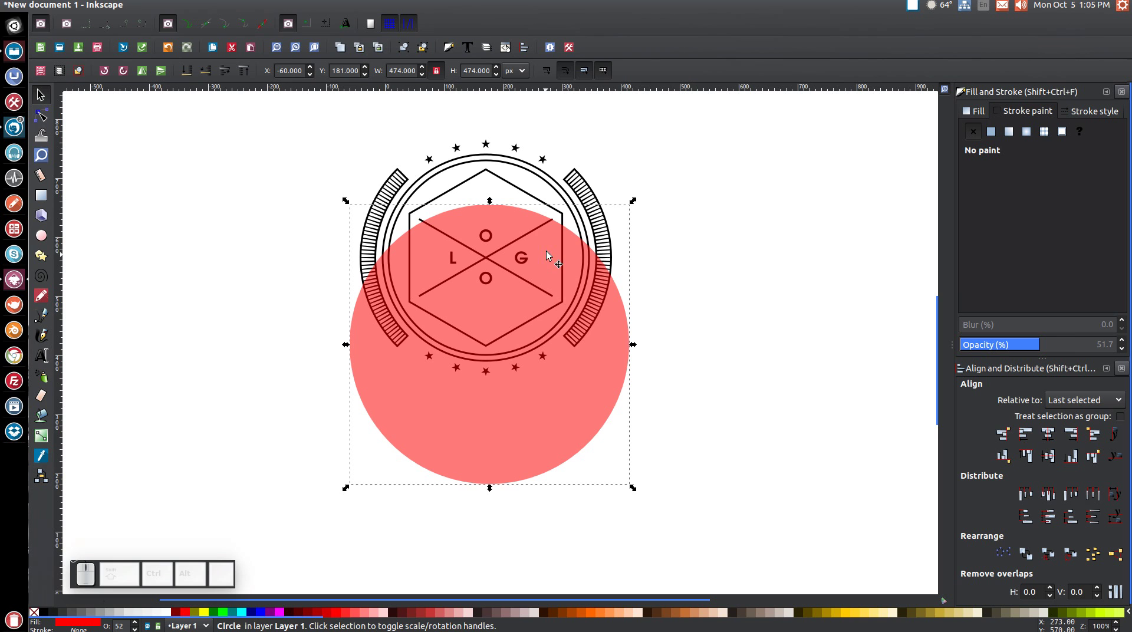
left_click(507, 182)
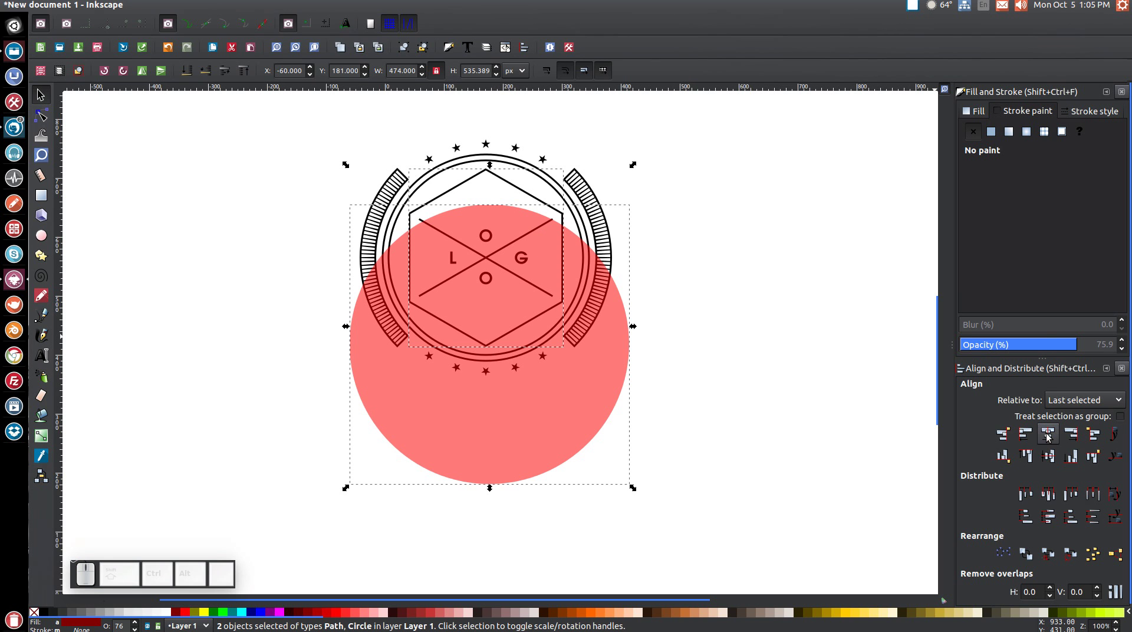
left_click(1050, 435)
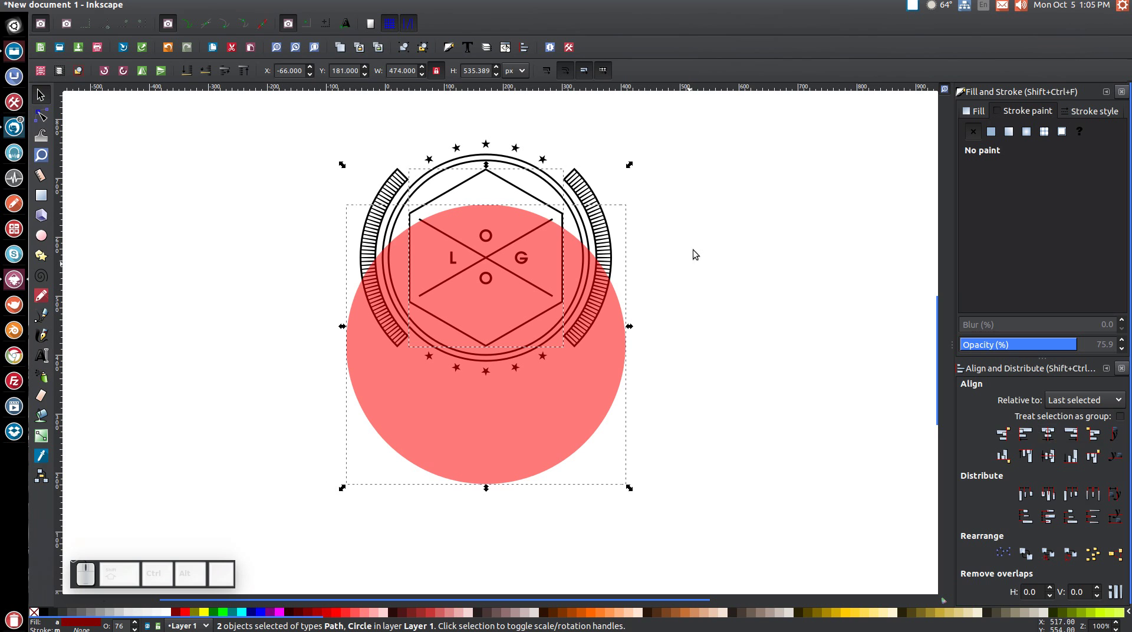
left_click(737, 168)
scroll("down", 3)
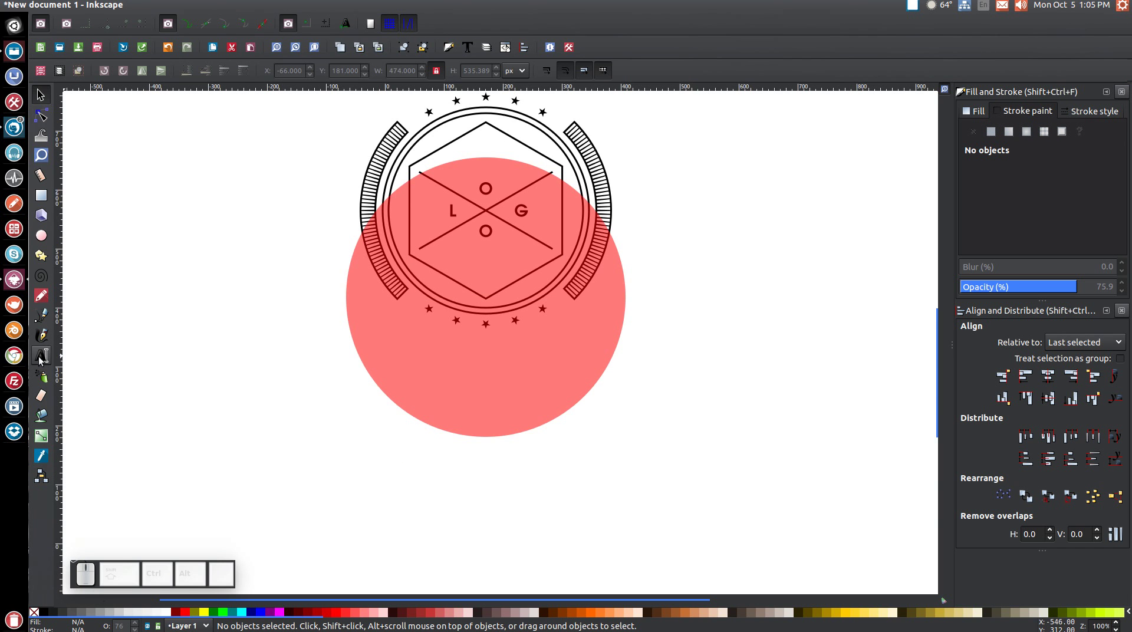
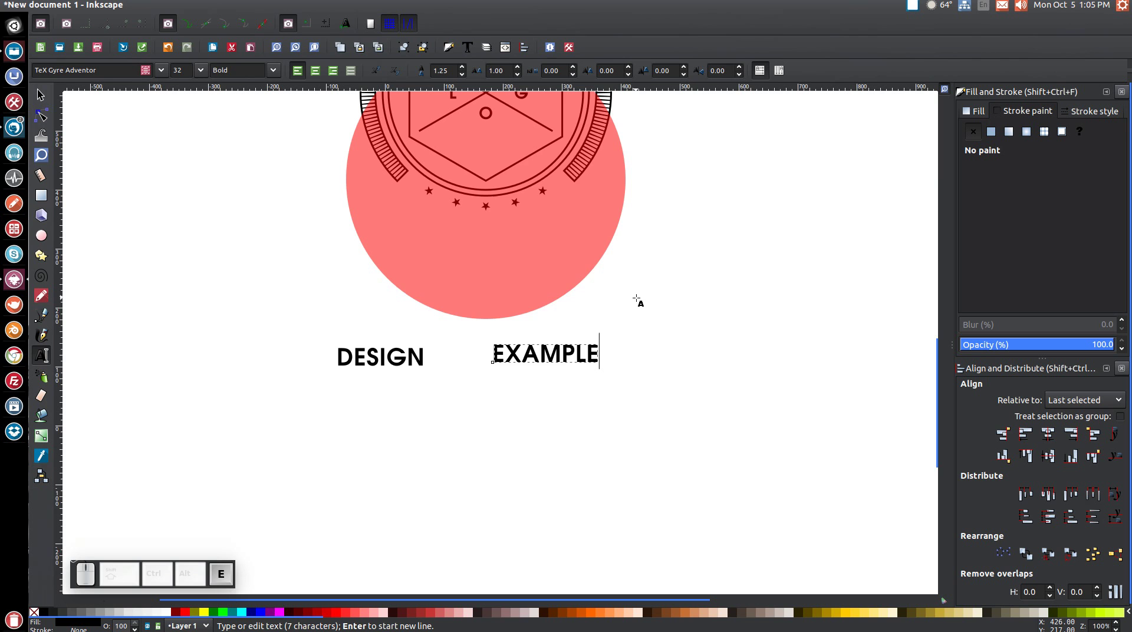
Step: Select the EXAMPLE text to move it aside before putting DESIGN on the circle
scroll("up", 3)
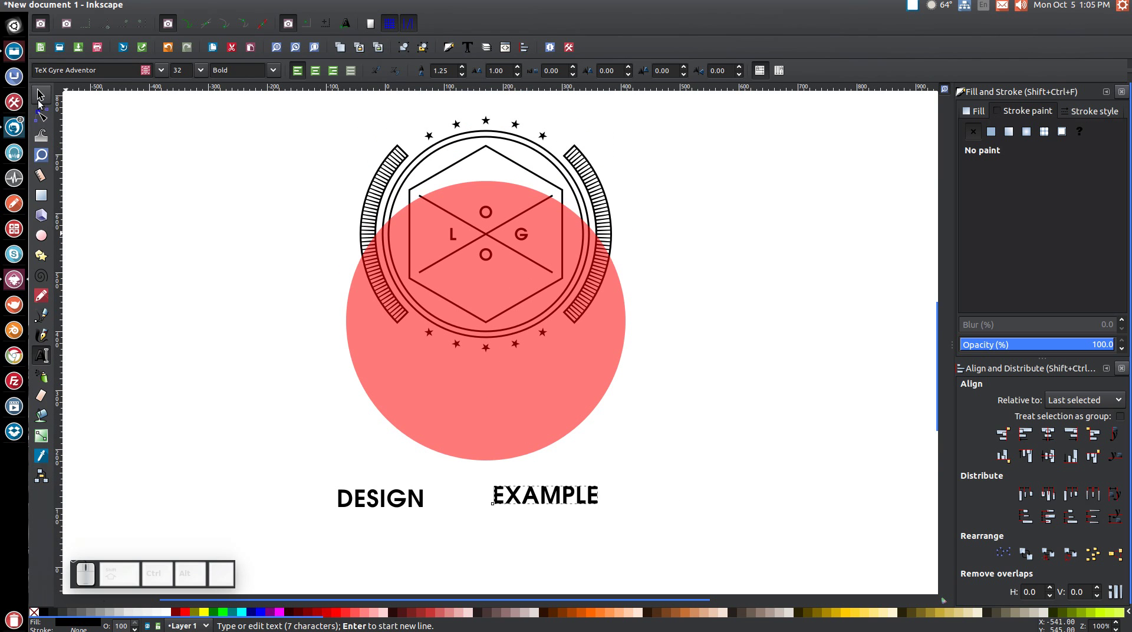
left_click(45, 99)
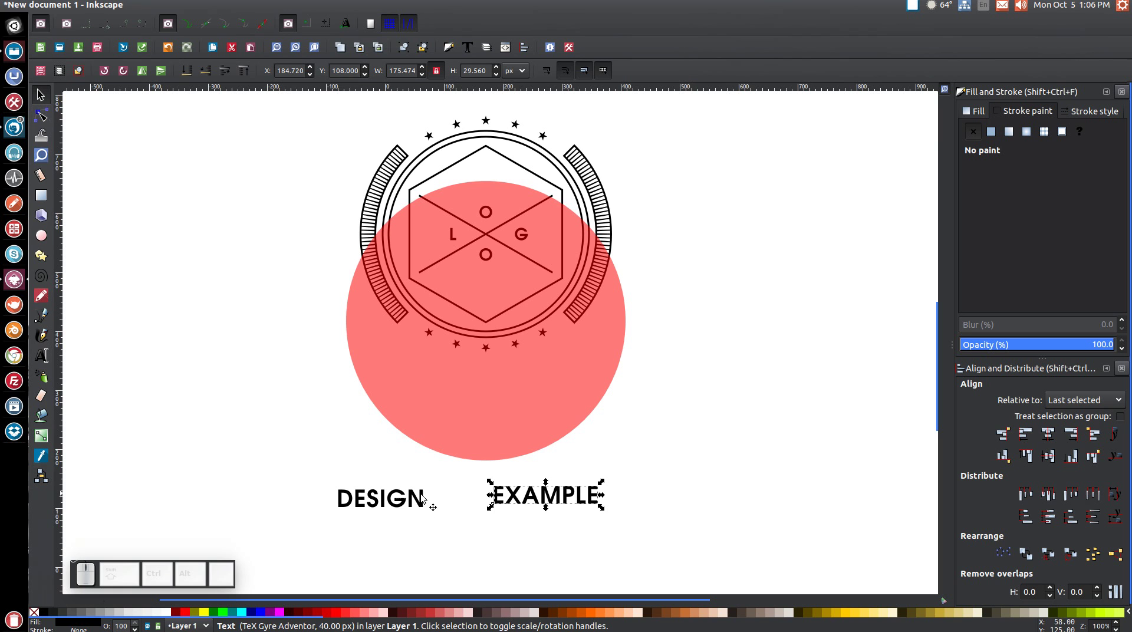
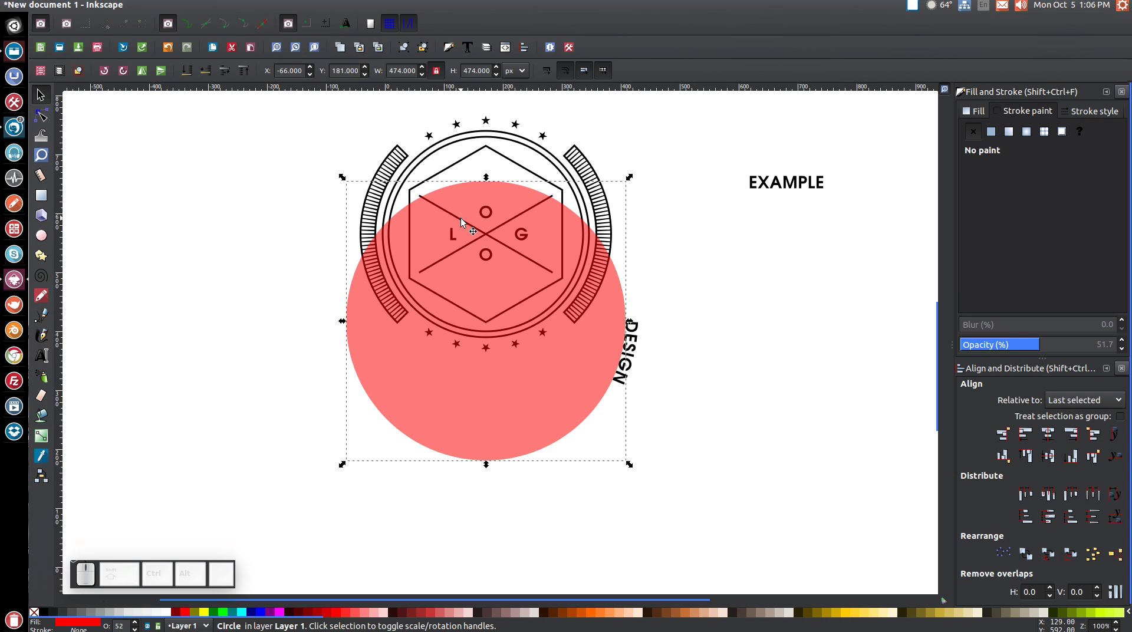
Step: Rotate the guide circle so the curved DESIGN text sits at the top of the logo
left_click(464, 221)
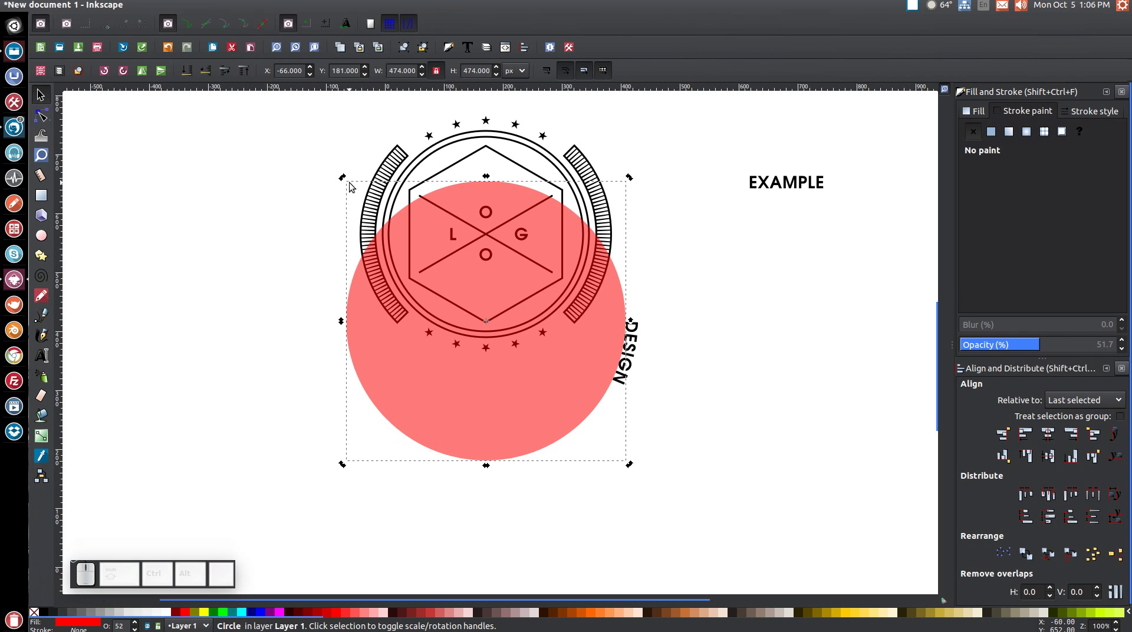
left_click_drag(346, 178, 415, 441)
left_click(531, 237)
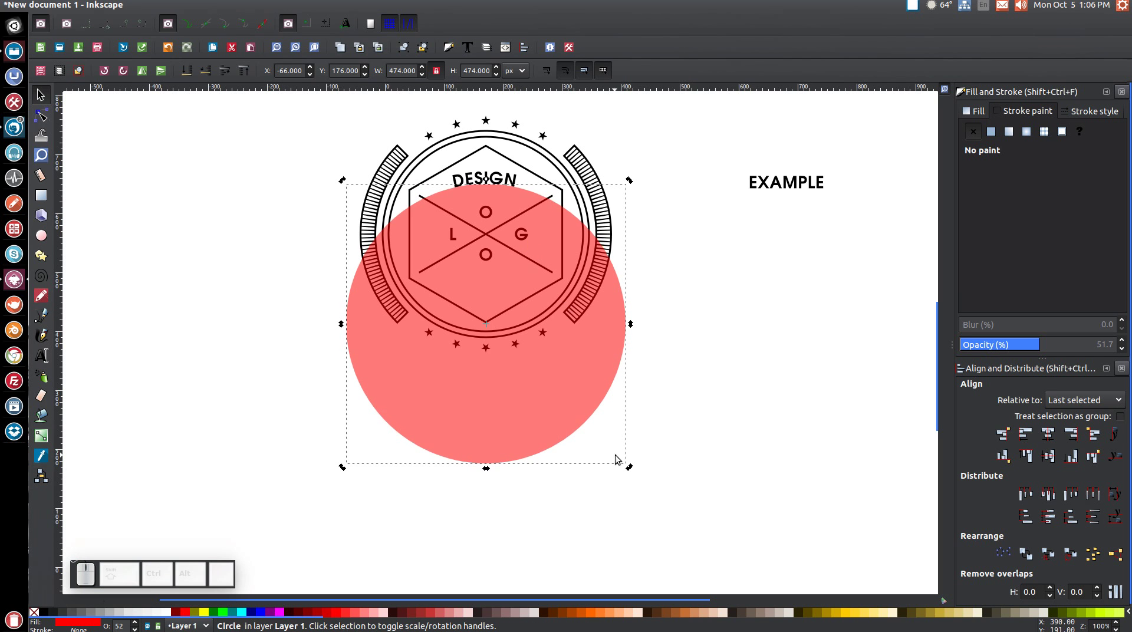
left_click(633, 470)
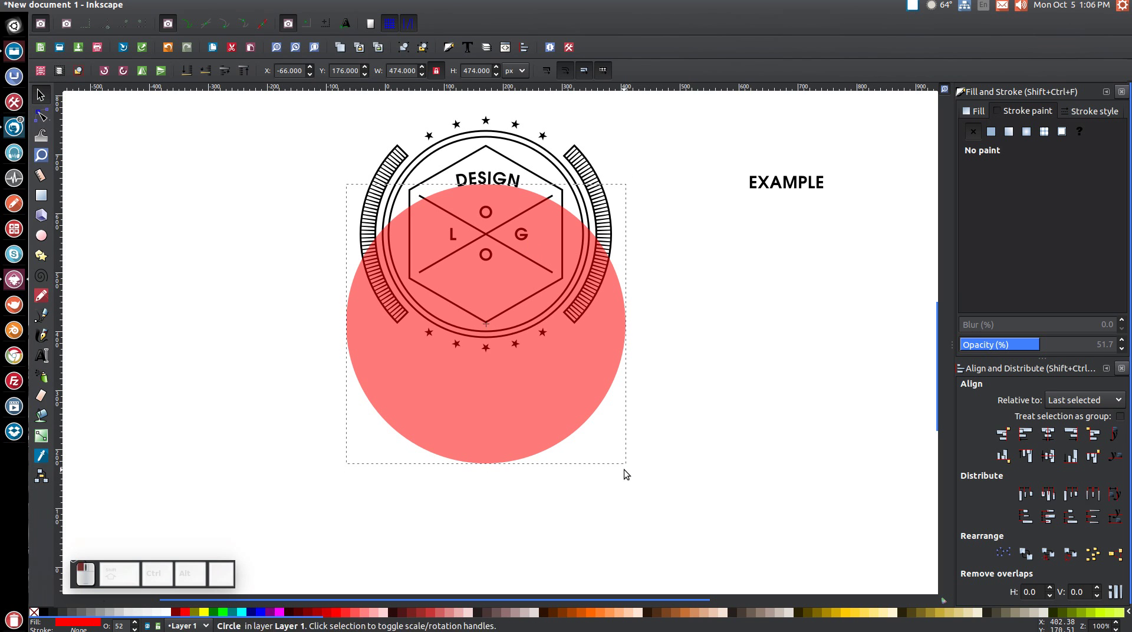
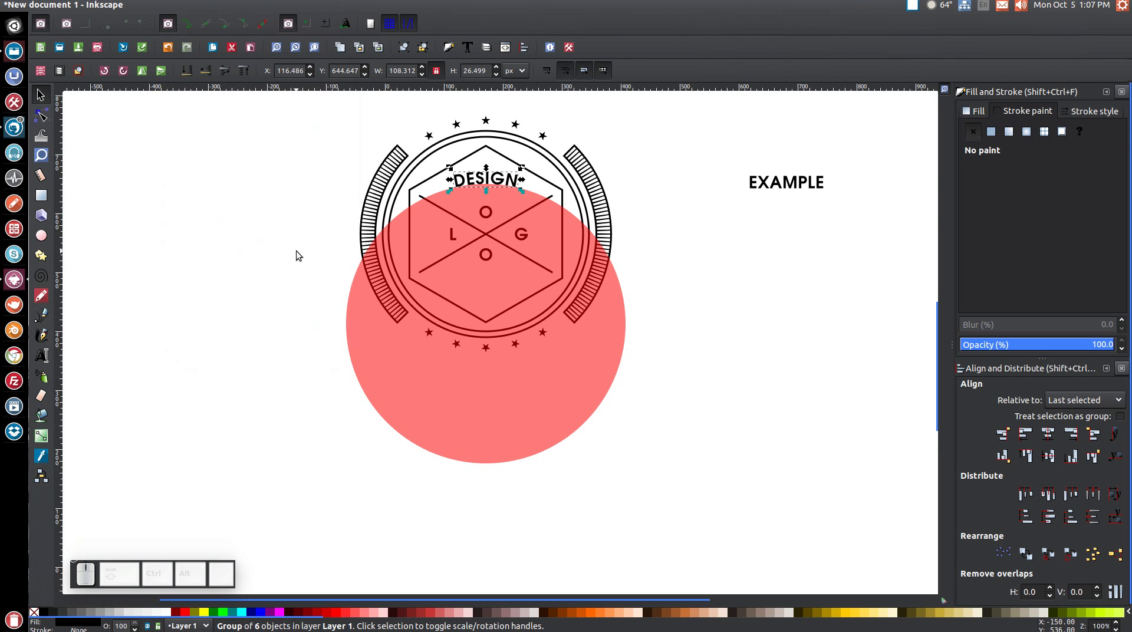
Step: Undo a stray move of the circle and reselect it to check DESIGN's placement
left_click(729, 264)
left_click(589, 276)
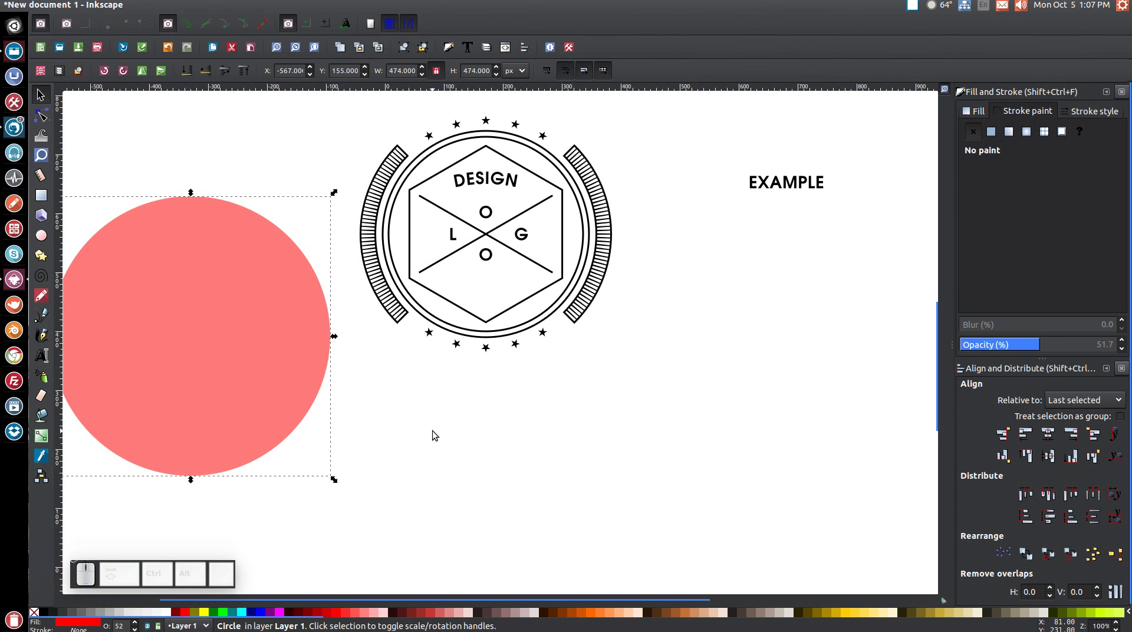
key("ctrl+z")
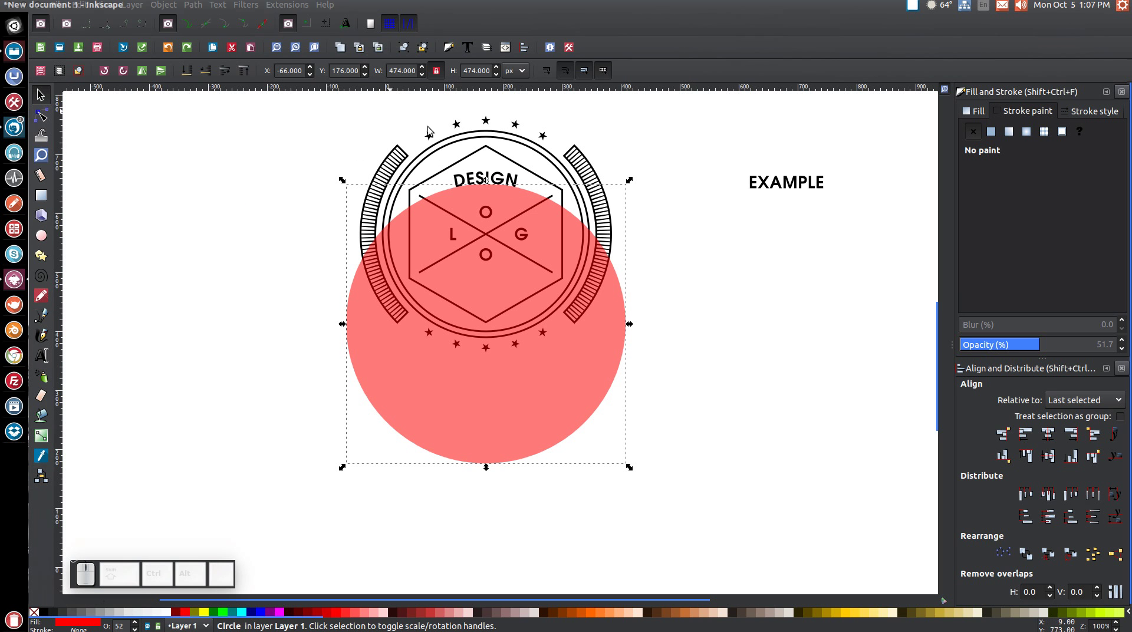
left_click(496, 177)
left_click(739, 323)
left_click(479, 229)
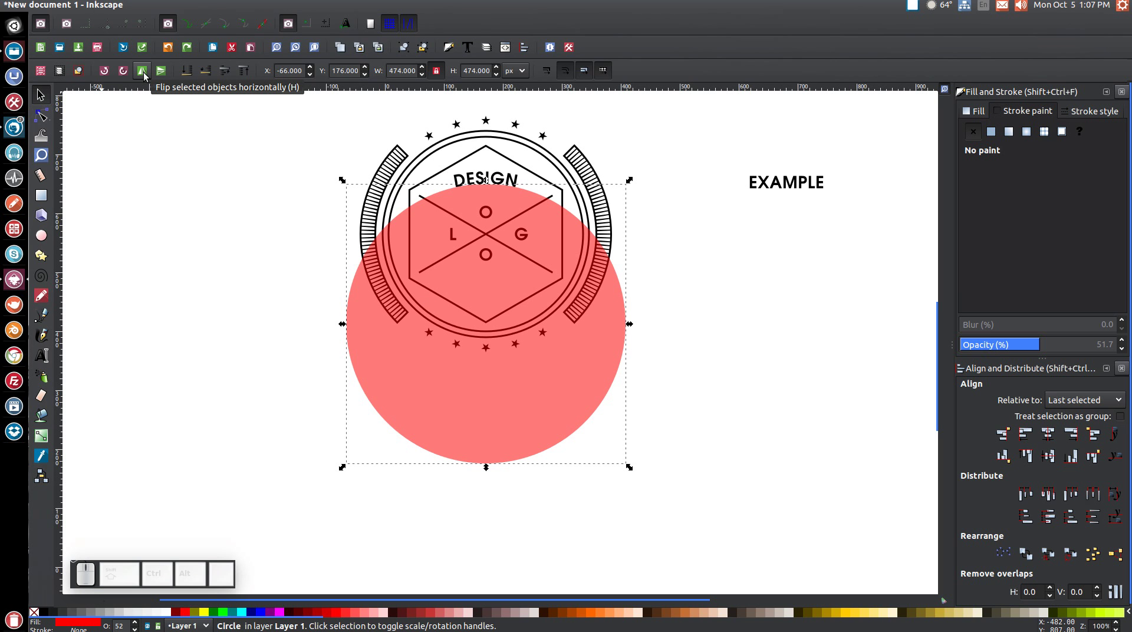
left_click(147, 74)
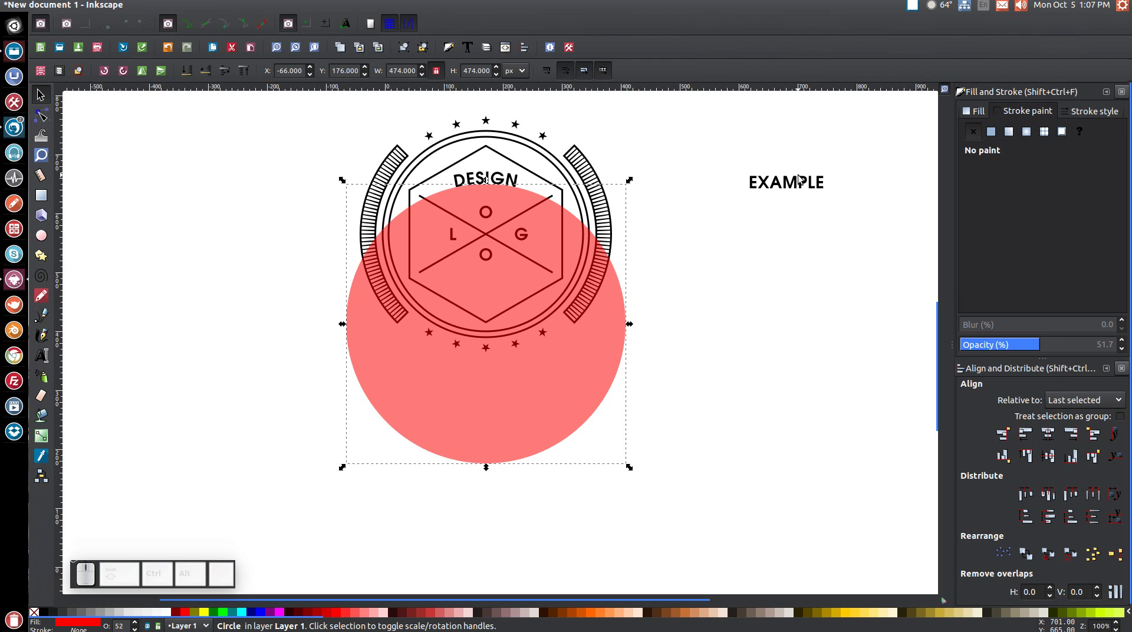
Step: Attach the EXAMPLE text to the guide circle's outline with Put on Path
left_click(808, 187)
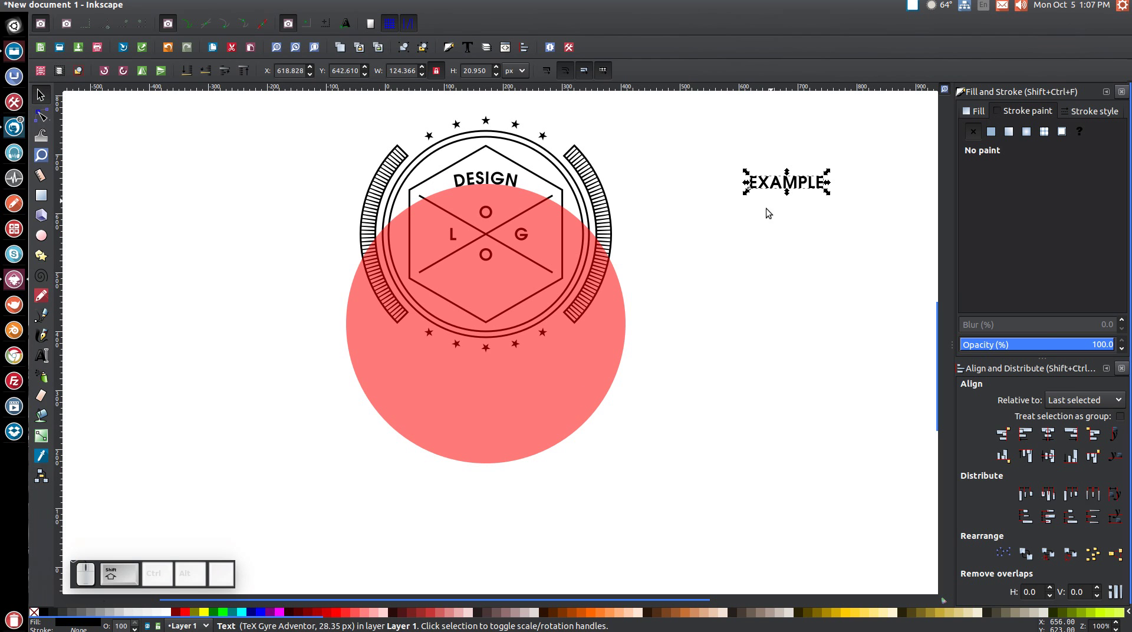
left_click(482, 413)
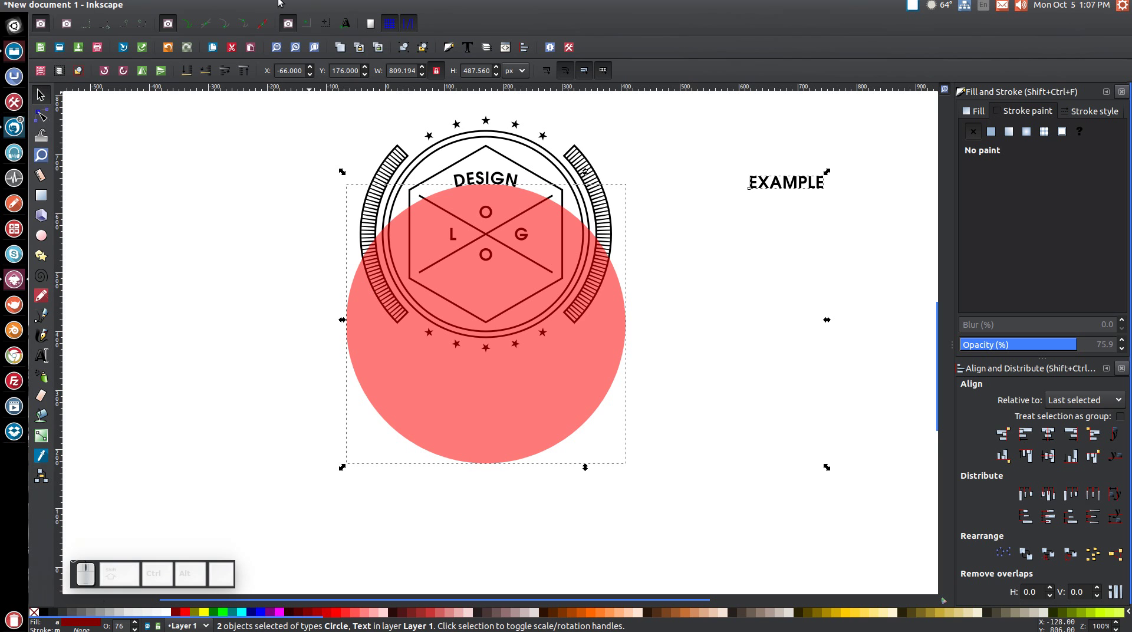
left_click(223, 4)
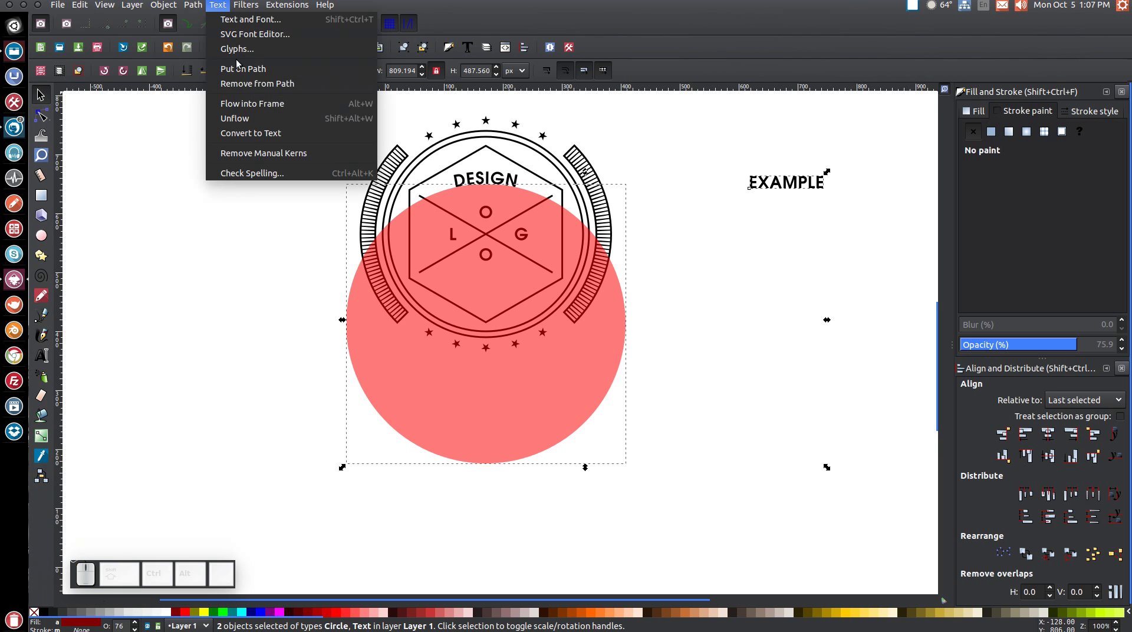
left_click(233, 74)
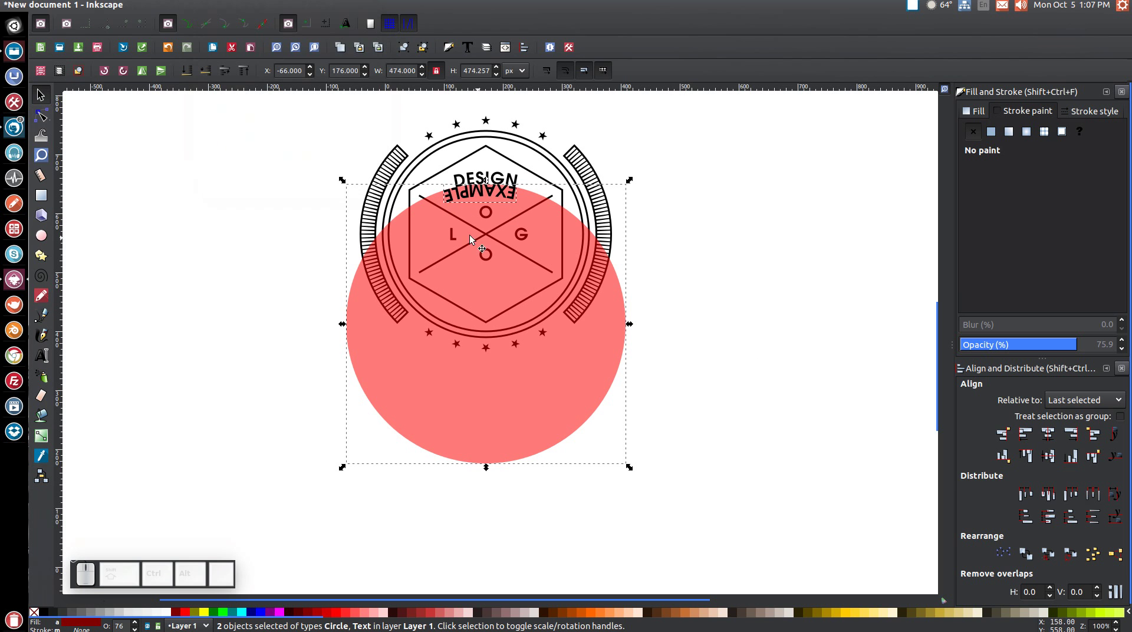
Step: Rotate, shift and flip the circle so EXAMPLE reads upright under the logo
left_click(787, 243)
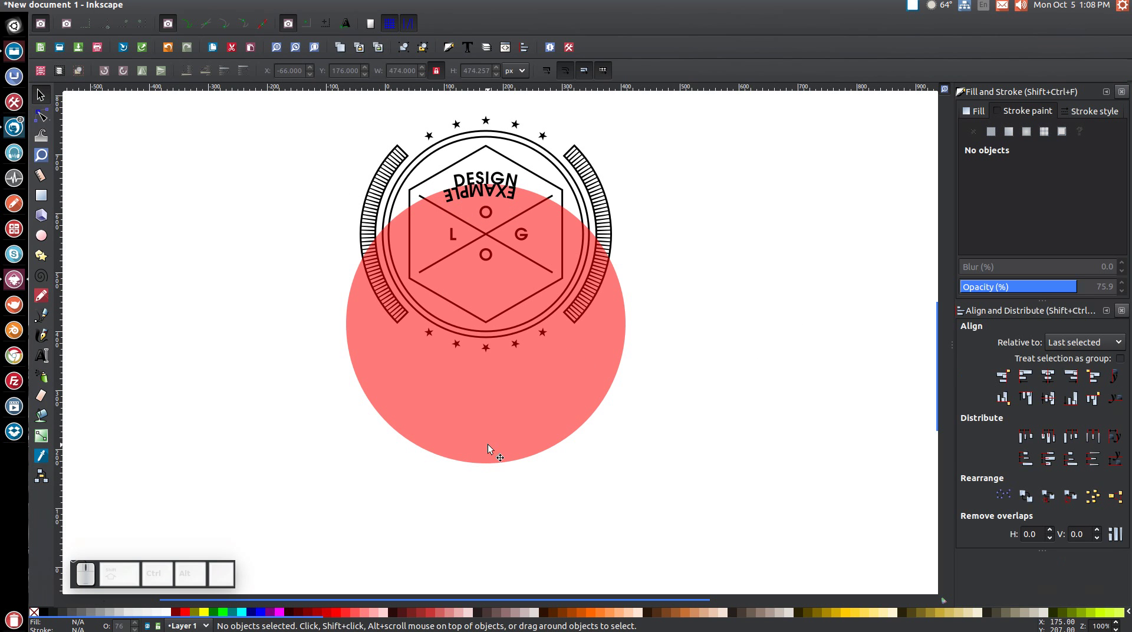
left_click(432, 385)
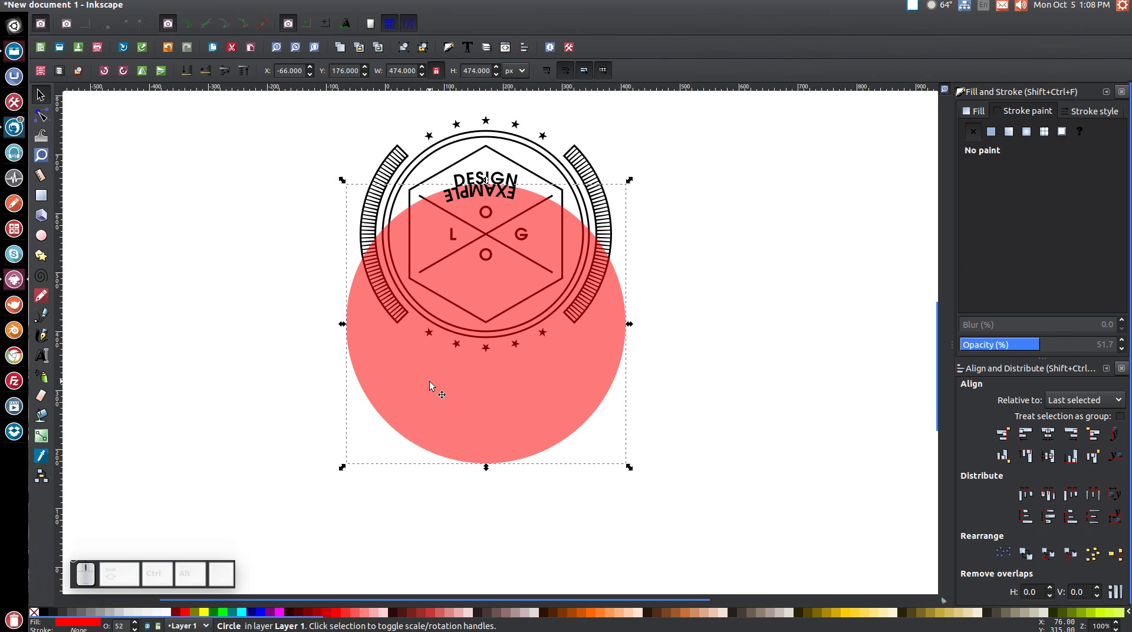
left_click(399, 398)
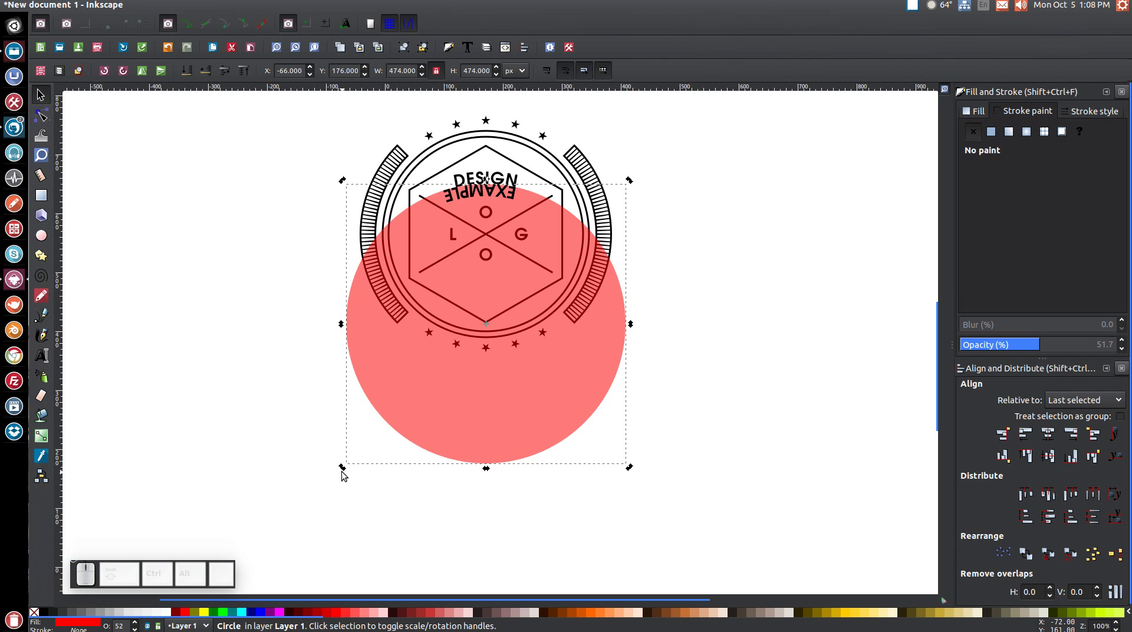
left_click_drag(347, 471, 554, 308)
left_click_drag(558, 449, 612, 317)
scroll("up", 3)
left_click(632, 115)
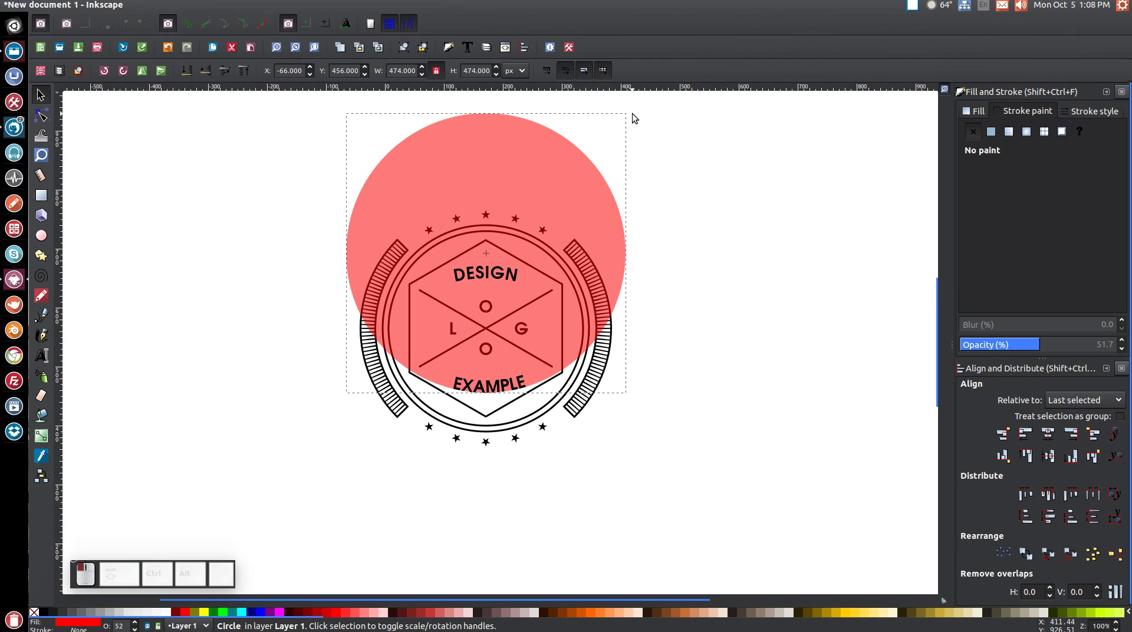
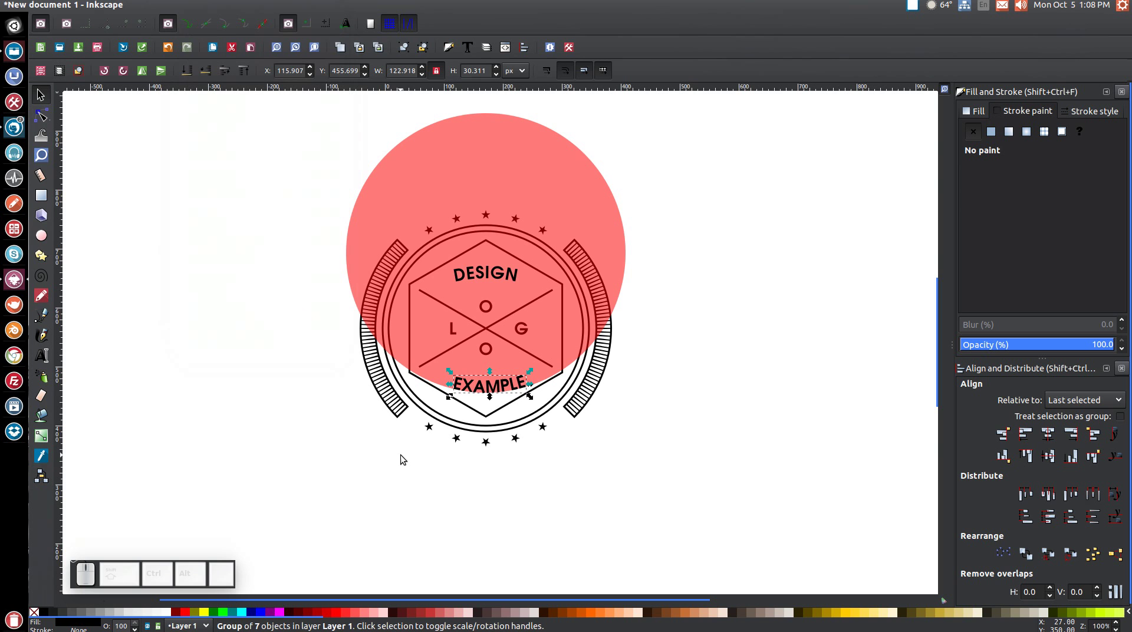
Step: Delete the red guide circle, leaving the clean black badge
left_click(544, 178)
key("Delete")
key("Caps_Lock")
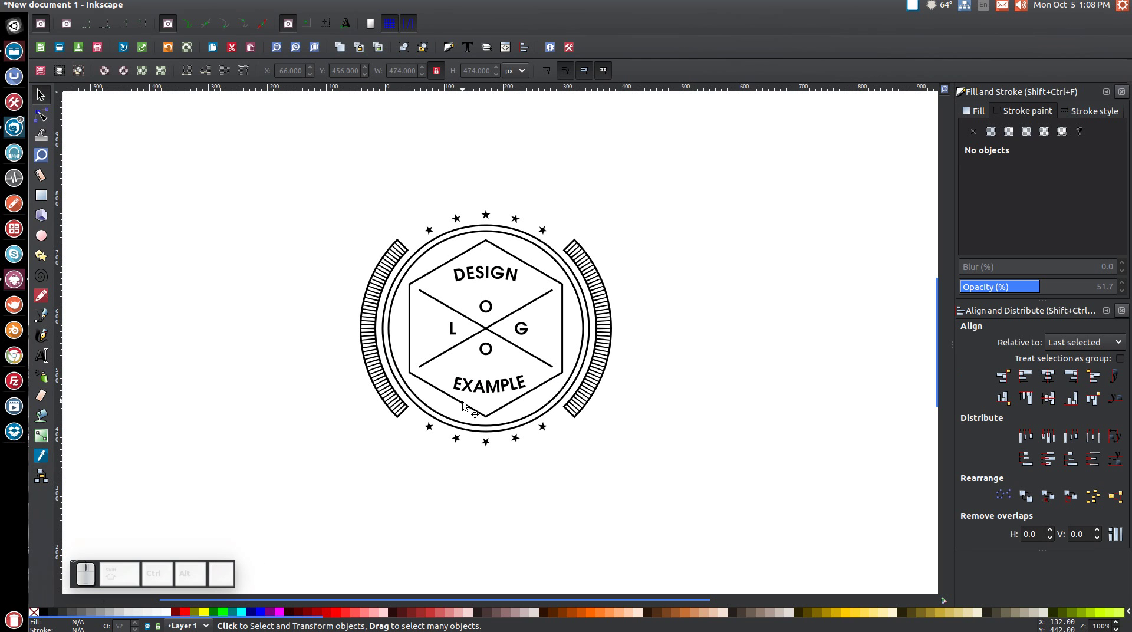
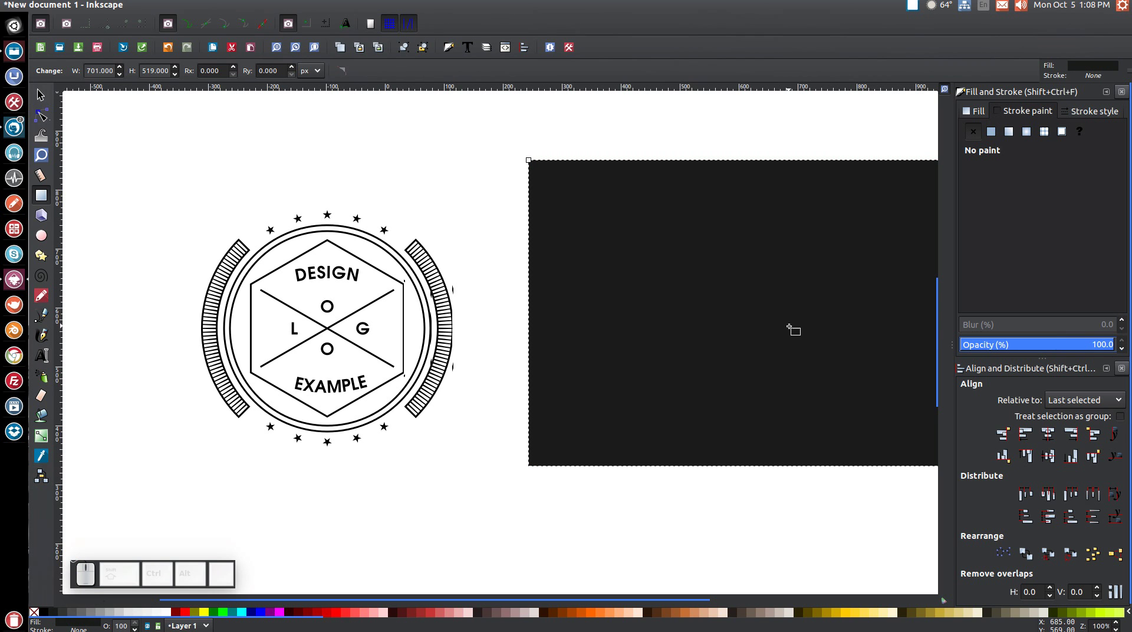
Step: Raise the badge above the new dark rectangle and select both for centring
left_click(46, 97)
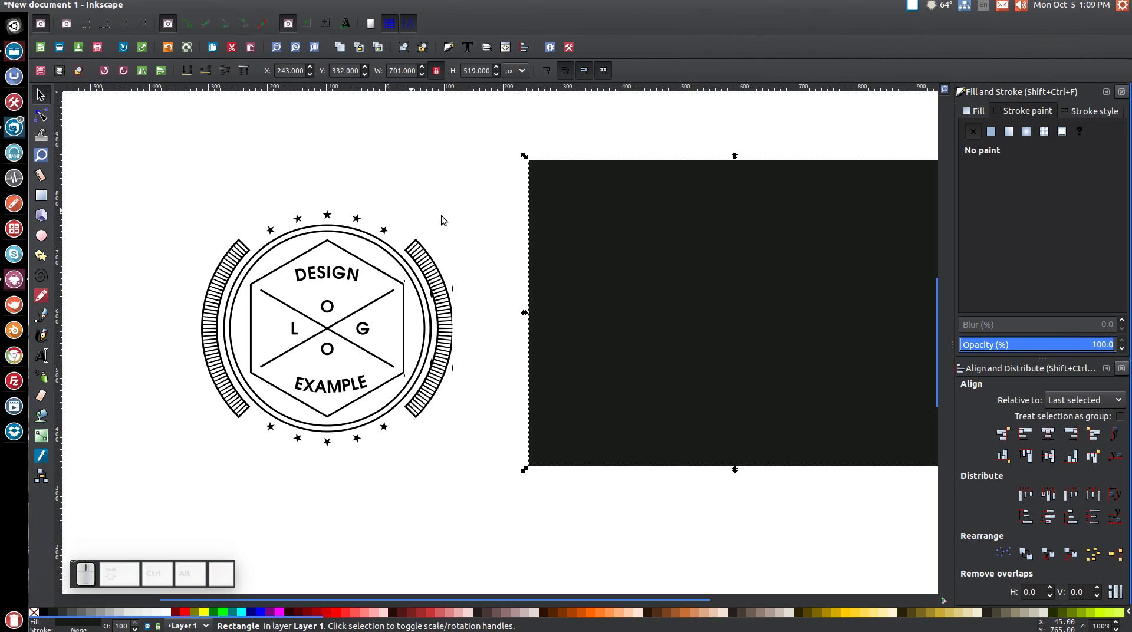
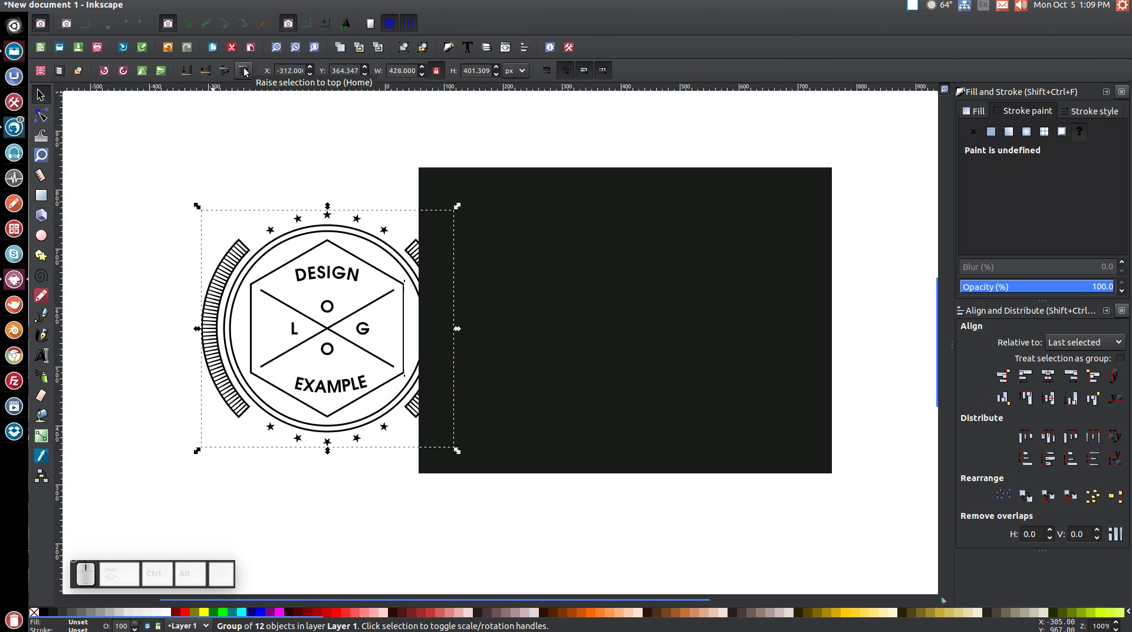
left_click(248, 70)
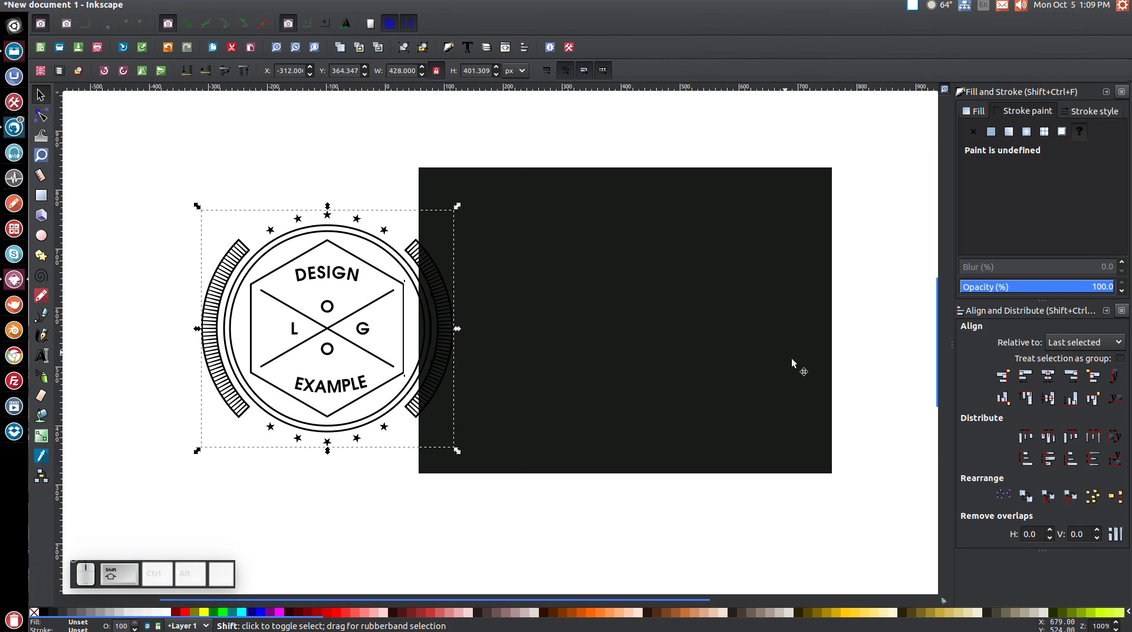
left_click(690, 269)
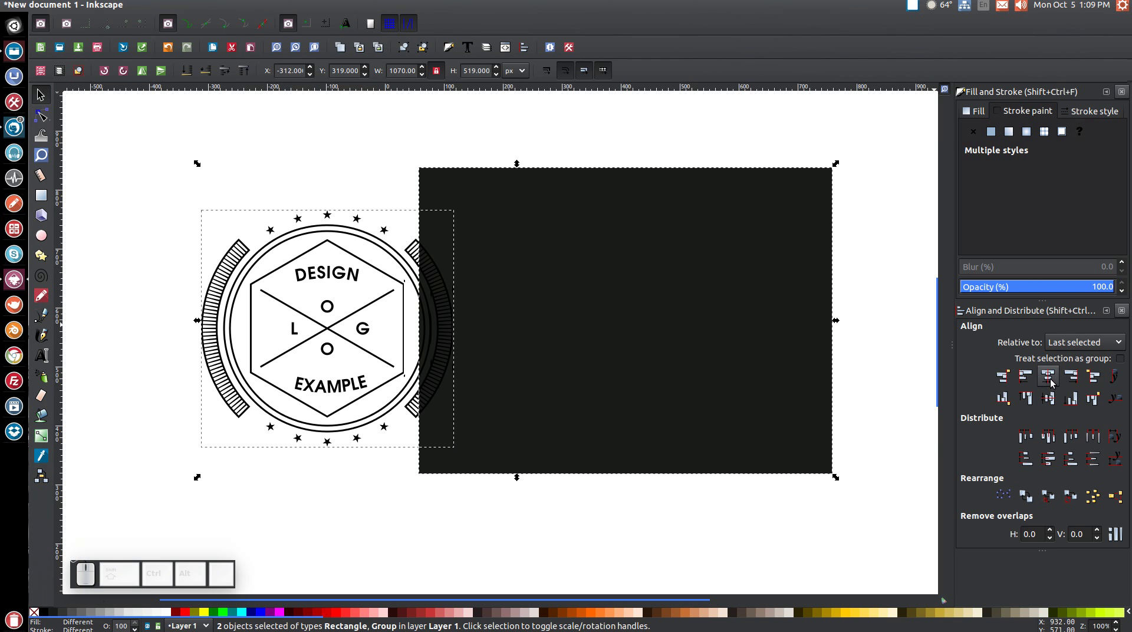